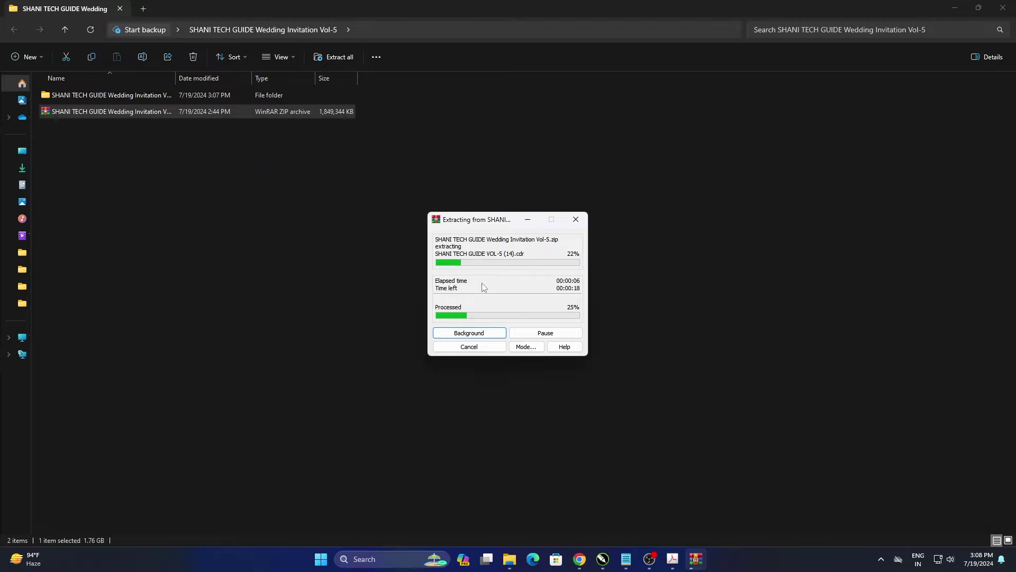
Step: Navigate into the extracted VOL-5 invitation folder down to its Font folder
{"action": "double_click", "coordinate": [472, 291]}
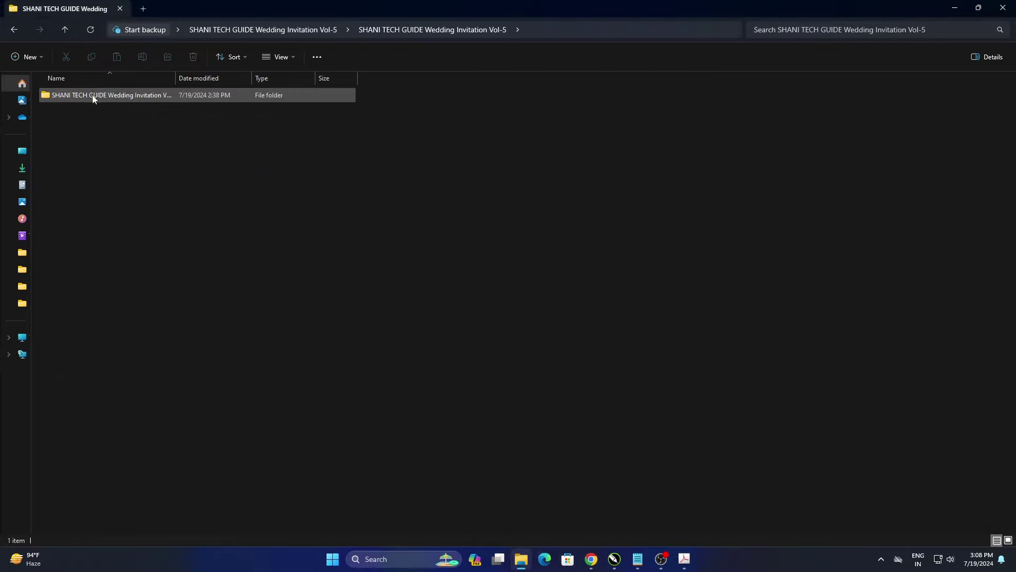
{"action": "left_click", "coordinate": [96, 100]}
{"action": "double_click", "coordinate": [95, 100]}
{"action": "left_click", "coordinate": [264, 198]}
{"action": "double_click", "coordinate": [100, 100]}
Step: Install all six wedding-invitation fonts, replacing existing copies, and return to the parent project folder
{"action": "left_click", "coordinate": [303, 234]}
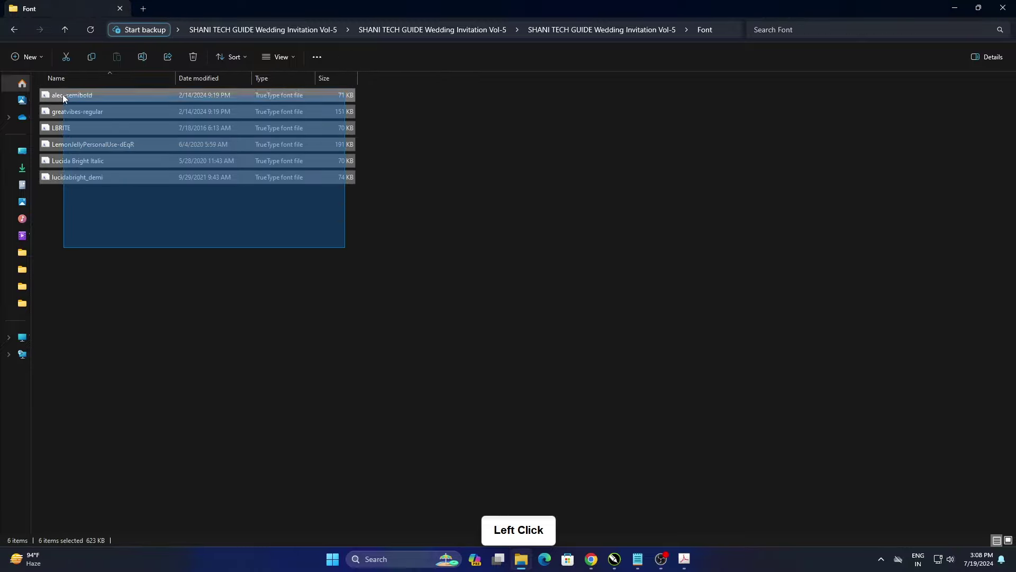
{"action": "right_click", "coordinate": [93, 104]}
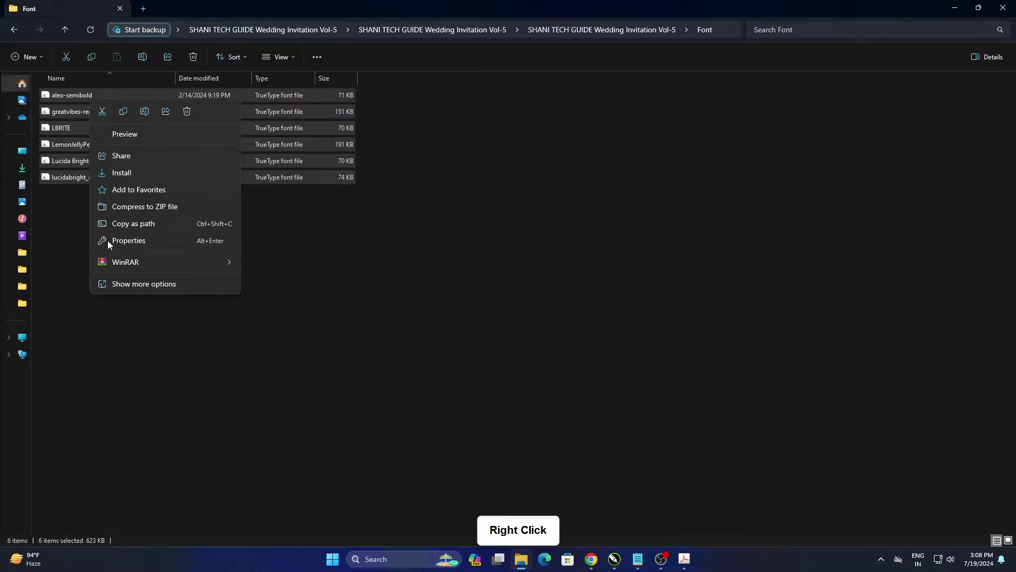
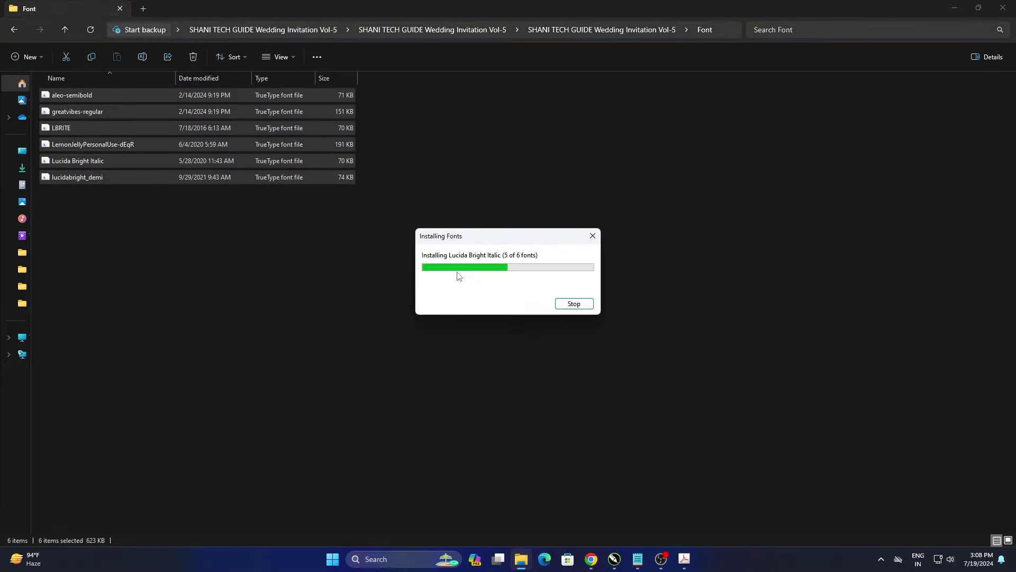
{"action": "left_click", "coordinate": [588, 191]}
{"action": "left_click", "coordinate": [534, 199]}
{"action": "double_click", "coordinate": [423, 206]}
{"action": "left_click", "coordinate": [67, 32]}
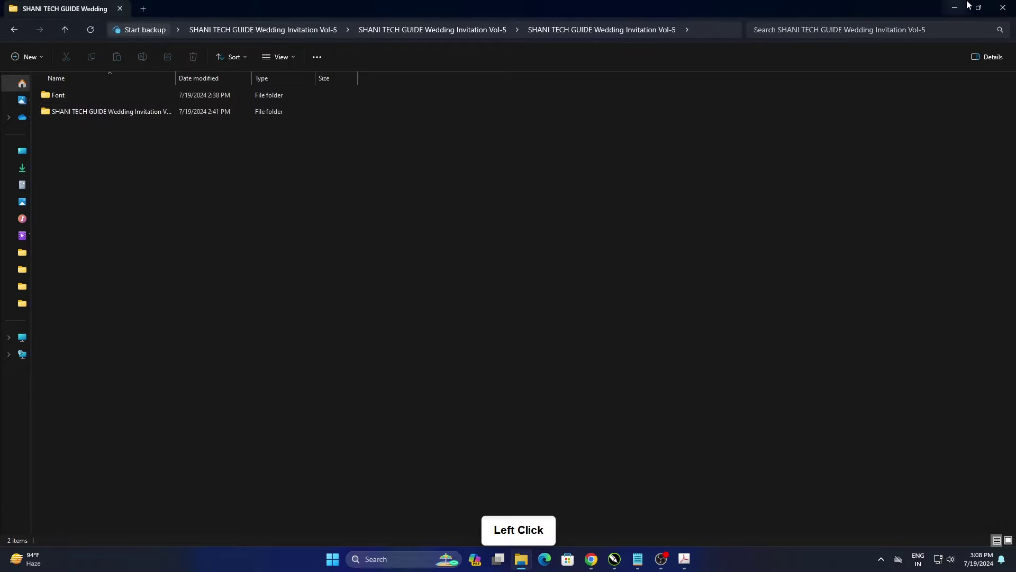
Step: Show the VOL-5 invitation template folder as Extra large icon thumbnails
{"action": "left_click", "coordinate": [976, 5]}
{"action": "left_click", "coordinate": [290, 106]}
{"action": "double_click", "coordinate": [445, 174]}
{"action": "left_click", "coordinate": [747, 381]}
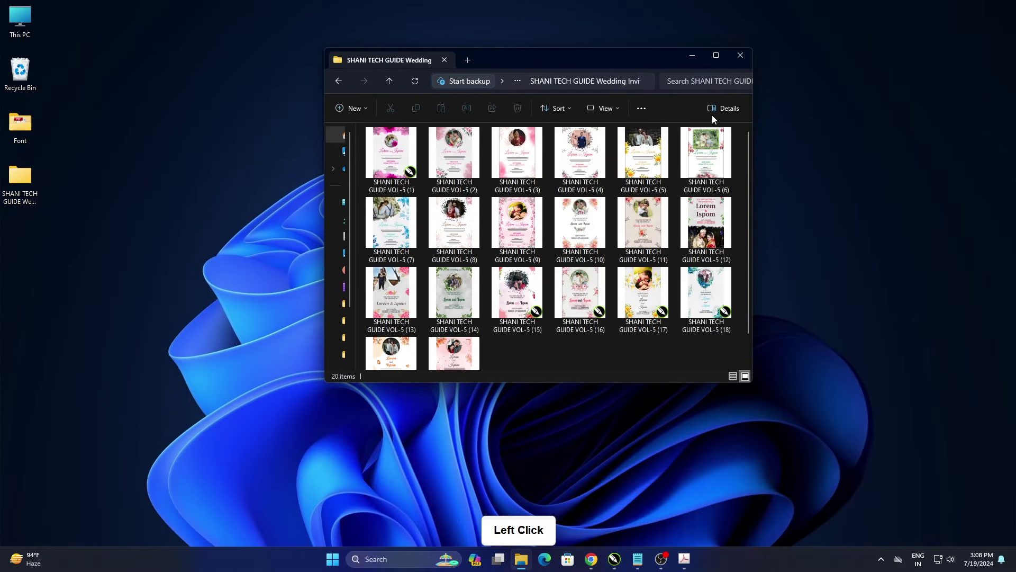
{"action": "left_click", "coordinate": [617, 115]}
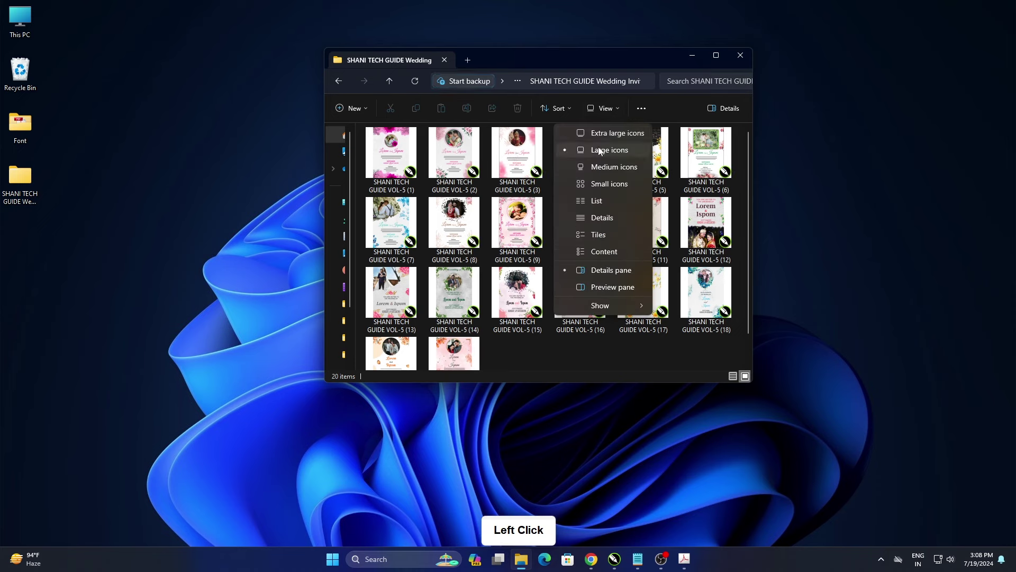
{"action": "left_click", "coordinate": [608, 132]}
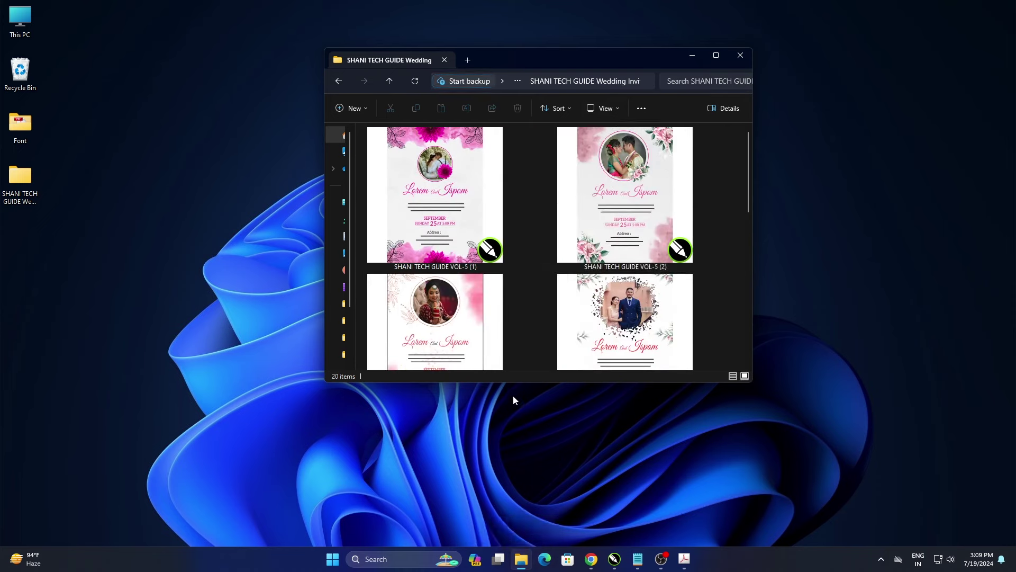
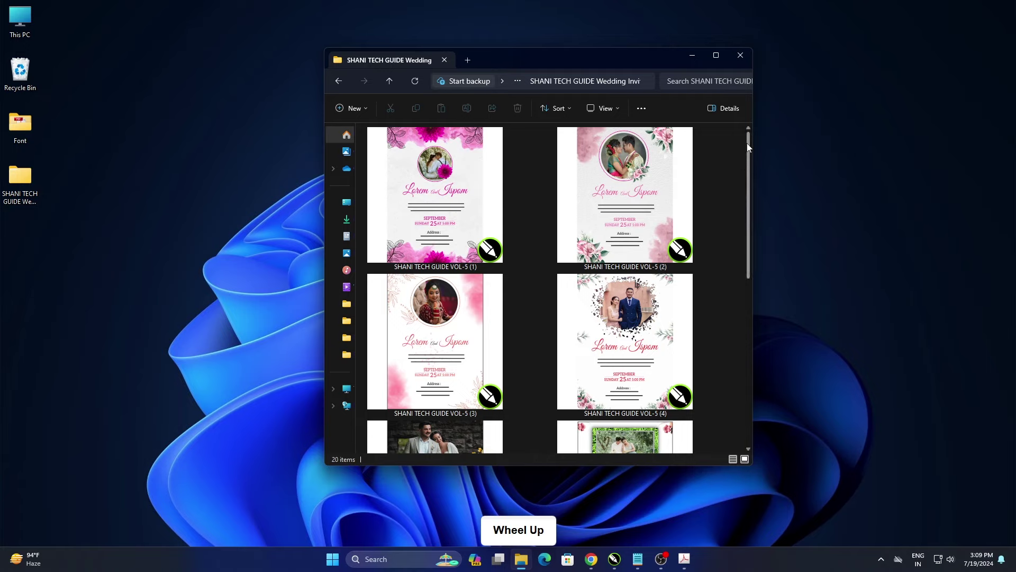
Step: Browse the 20 design thumbnails and launch CorelDRAW 2018
{"action": "left_click", "coordinate": [751, 148]}
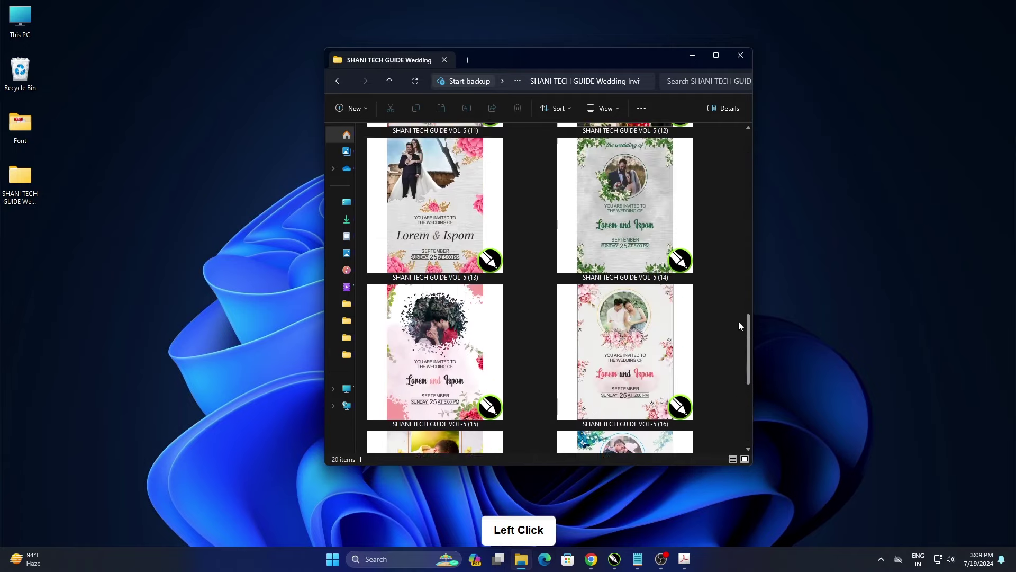
{"action": "left_click", "coordinate": [691, 54]}
{"action": "double_click", "coordinate": [676, 195]}
Step: Start File > Open and browse down the nested folders toward the Vol-5 CDR folder
{"action": "left_click", "coordinate": [622, 563]}
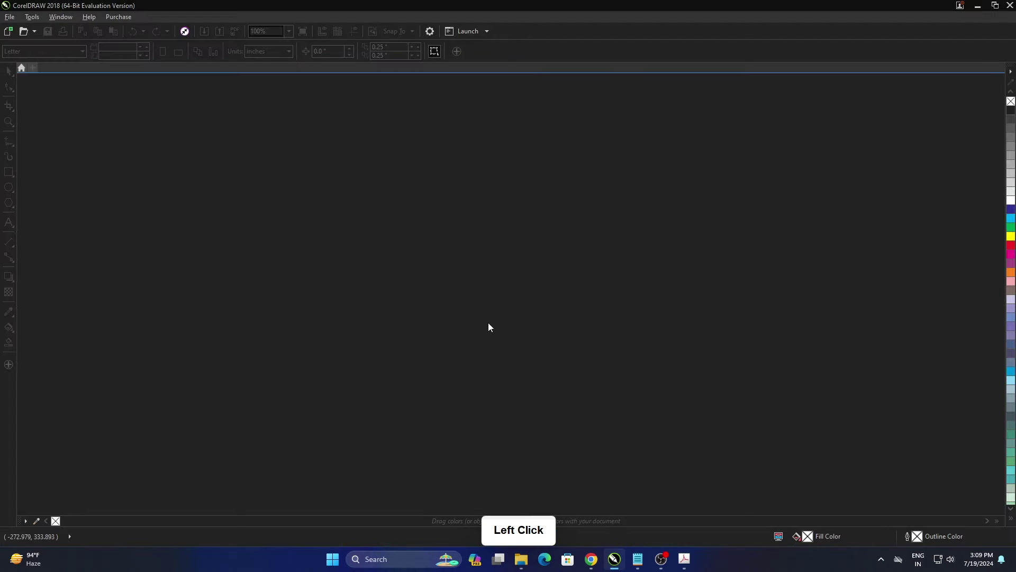
{"action": "left_click", "coordinate": [492, 326]}
{"action": "double_click", "coordinate": [174, 115]}
{"action": "left_click", "coordinate": [150, 90]}
{"action": "double_click", "coordinate": [150, 90]}
{"action": "left_click", "coordinate": [147, 92]}
{"action": "double_click", "coordinate": [148, 92]}
Step: In the CDR folder, switch to thumbnail view and open SHANI TECH GUIDE VOL-5 (1)
{"action": "double_click", "coordinate": [147, 108]}
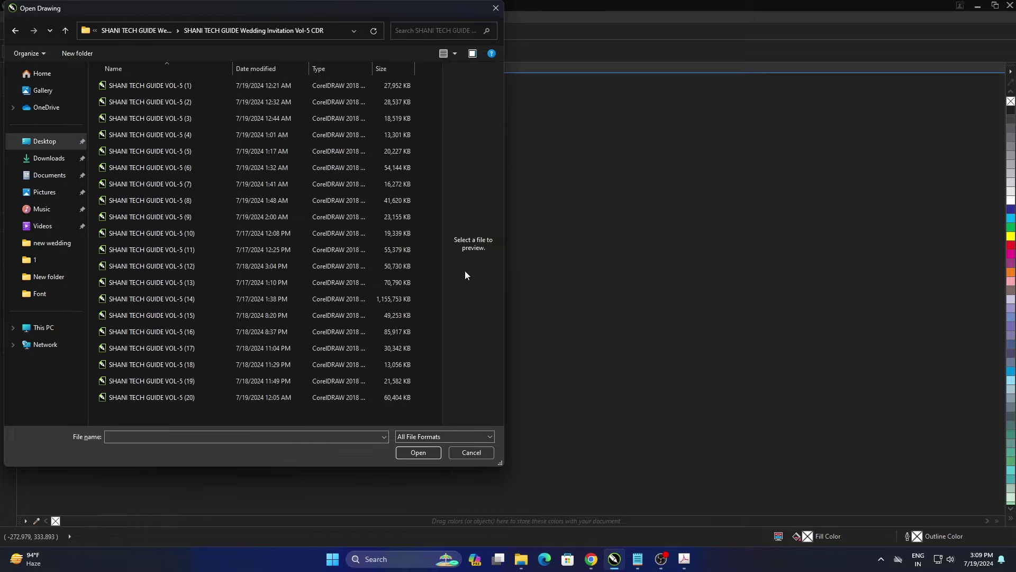
{"action": "left_click", "coordinate": [456, 55]}
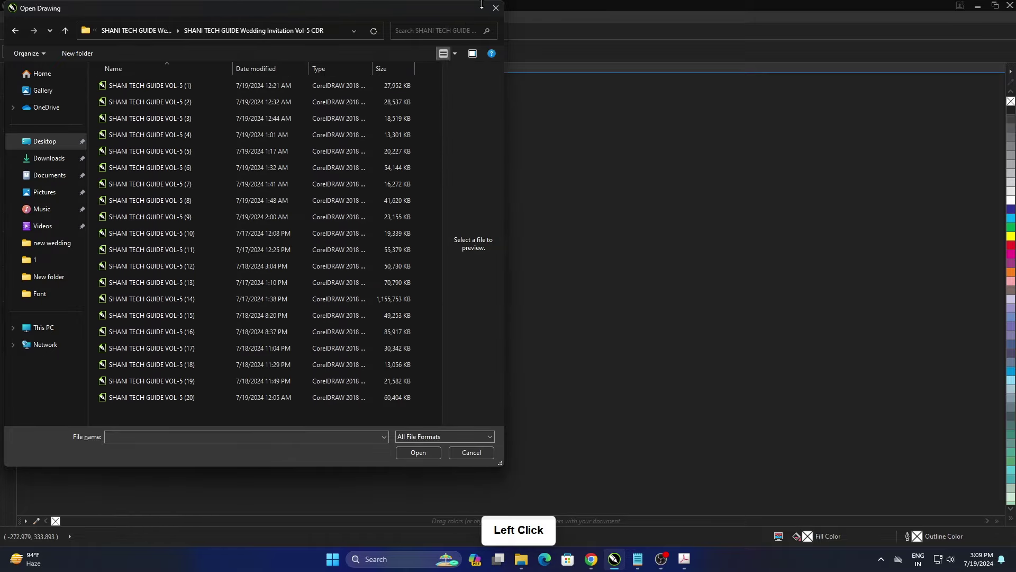
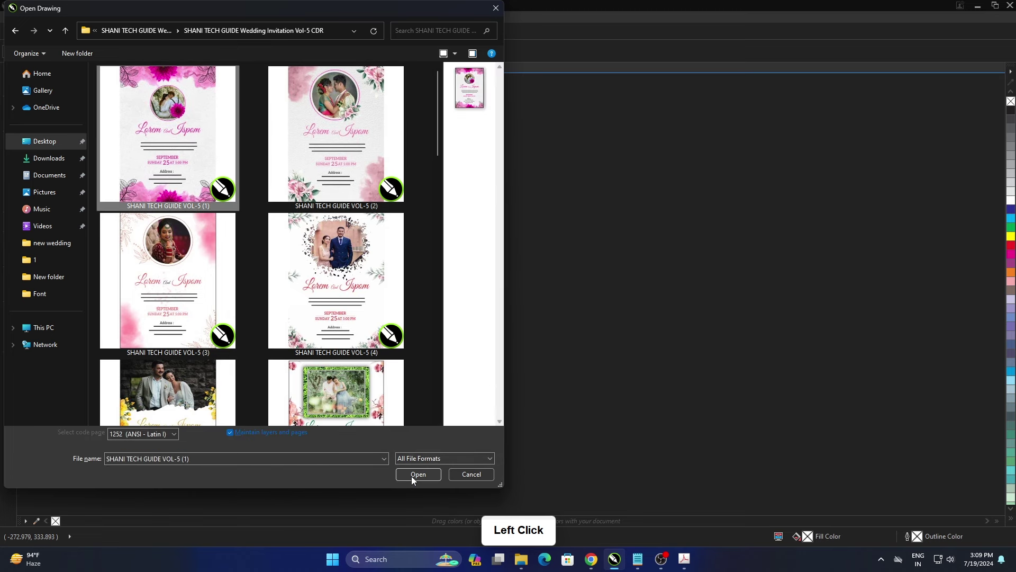
{"action": "left_click", "coordinate": [415, 481]}
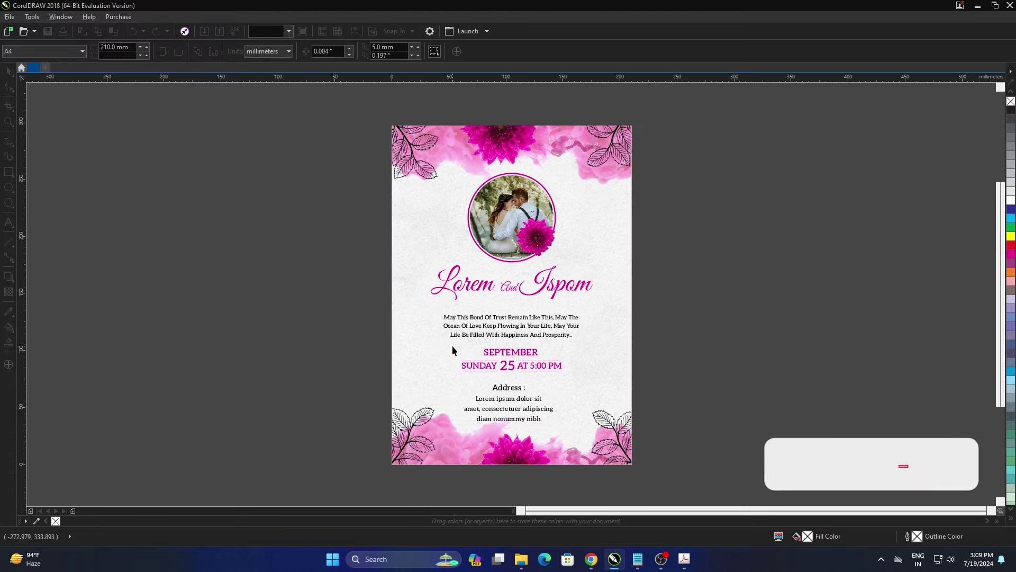
Step: Fit the page with F4, preview the invitation full-screen with F9, then leave the preview
{"action": "left_click", "coordinate": [768, 302]}
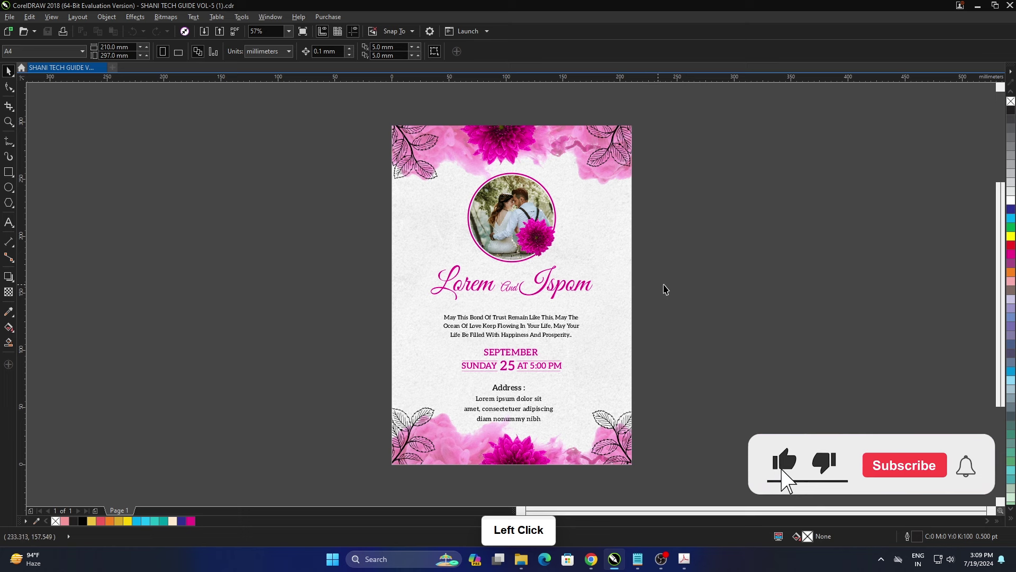
{"action": "key", "text": "F4"}
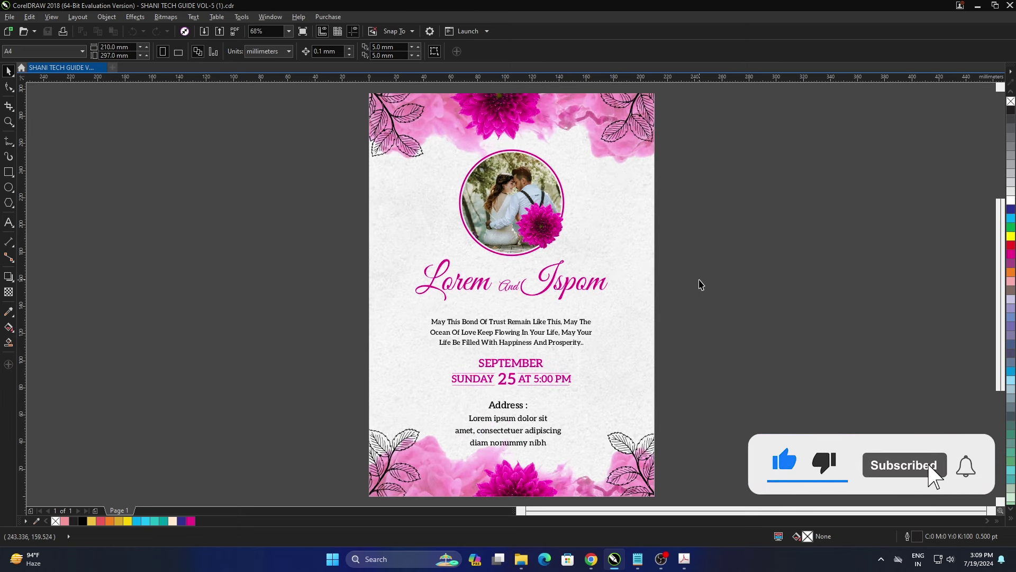
{"action": "key", "text": "F9"}
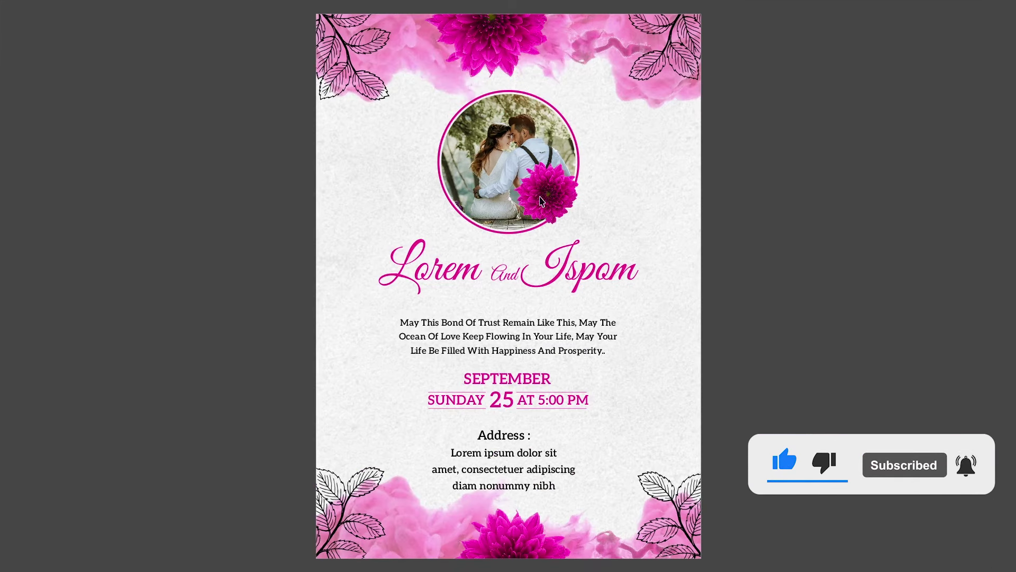
{"action": "left_click", "coordinate": [778, 344]}
{"action": "double_click", "coordinate": [753, 343]}
Step: Retype the script title from Lorem And Ispom to Shani And Guide
{"action": "left_click", "coordinate": [489, 291]}
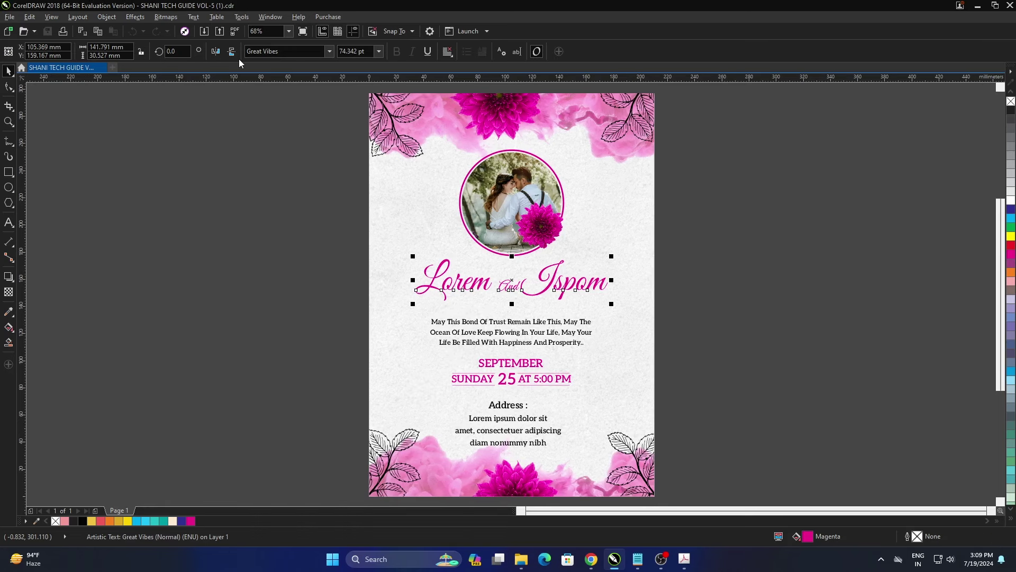
{"action": "left_click", "coordinate": [334, 200]}
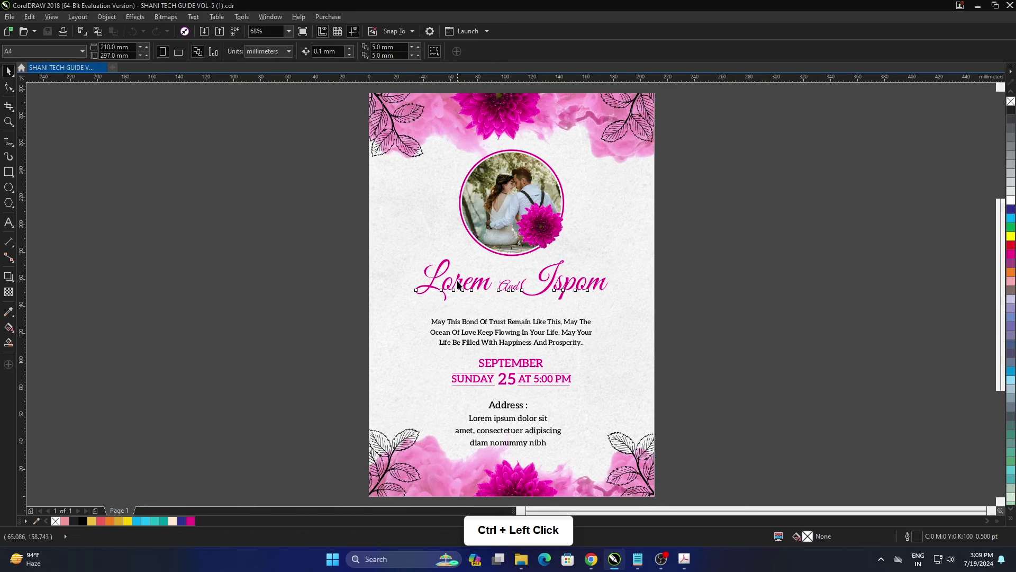
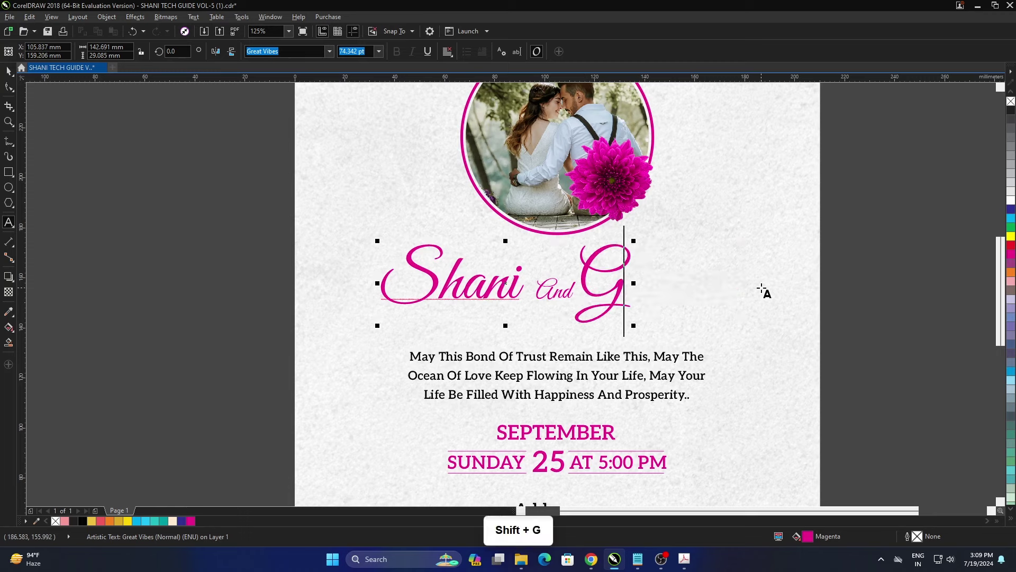
{"action": "key", "text": "u"}
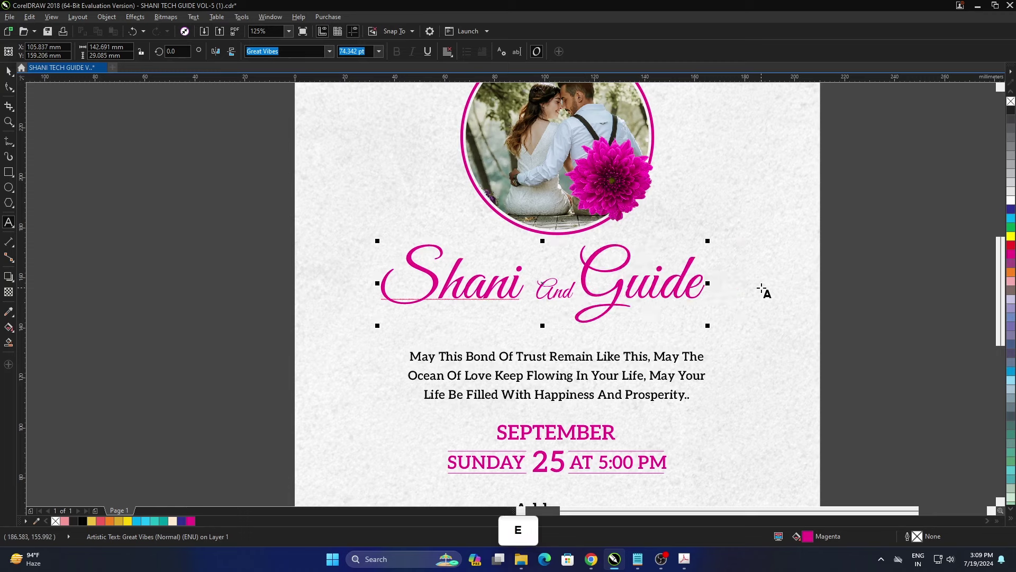
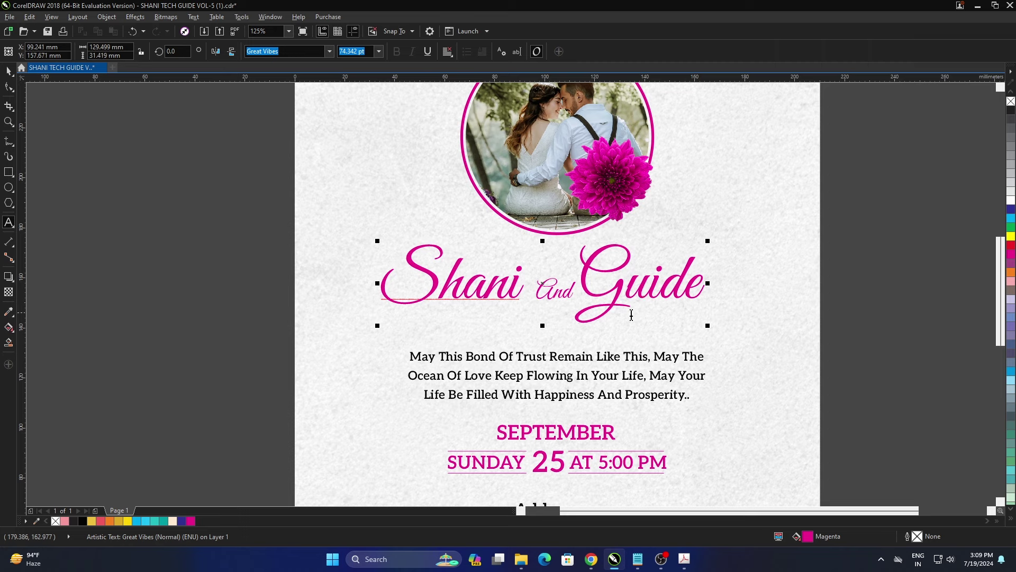
{"action": "left_click", "coordinate": [9, 72]}
{"action": "double_click", "coordinate": [82, 150]}
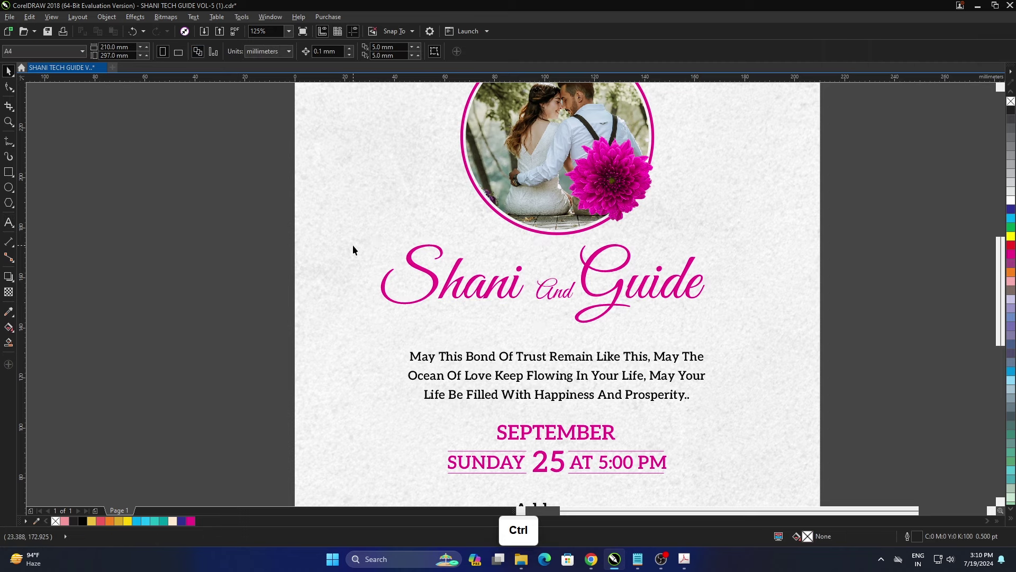
Step: Undo the title edit so it reads Lorem And Ispom again
{"action": "key", "text": "ctrl+z"}
{"action": "key", "text": "ctrl+z"}
{"action": "key", "text": "ctrl+z"}
Step: Edit the verse and date text with the Text tool, typing a test letter after SEPTEMBER
{"action": "left_click", "coordinate": [857, 303]}
{"action": "scroll", "scroll_direction": "down", "scroll_amount": 3}
{"action": "scroll", "scroll_direction": "up", "scroll_amount": 3}
{"action": "key", "text": "F8"}
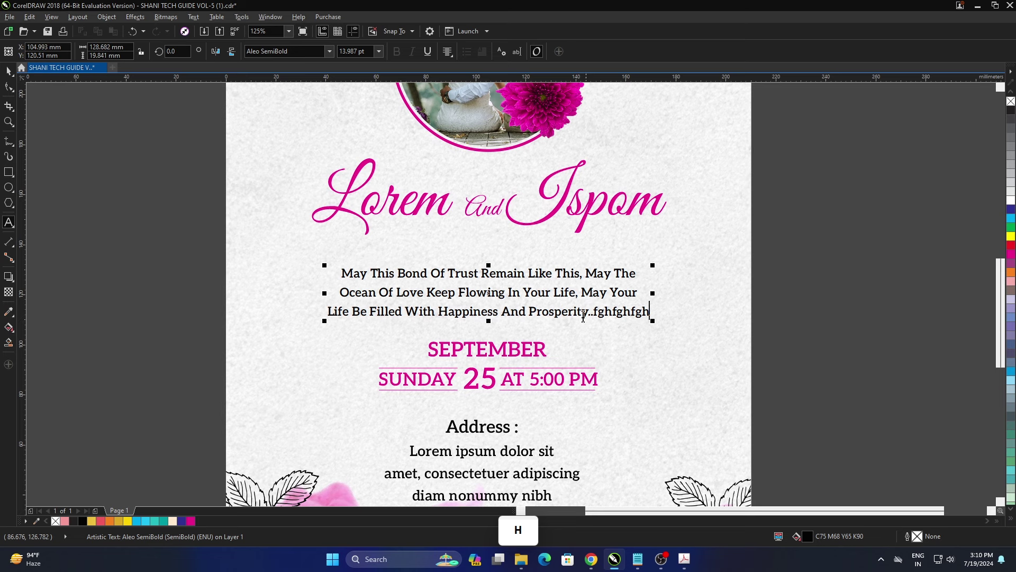
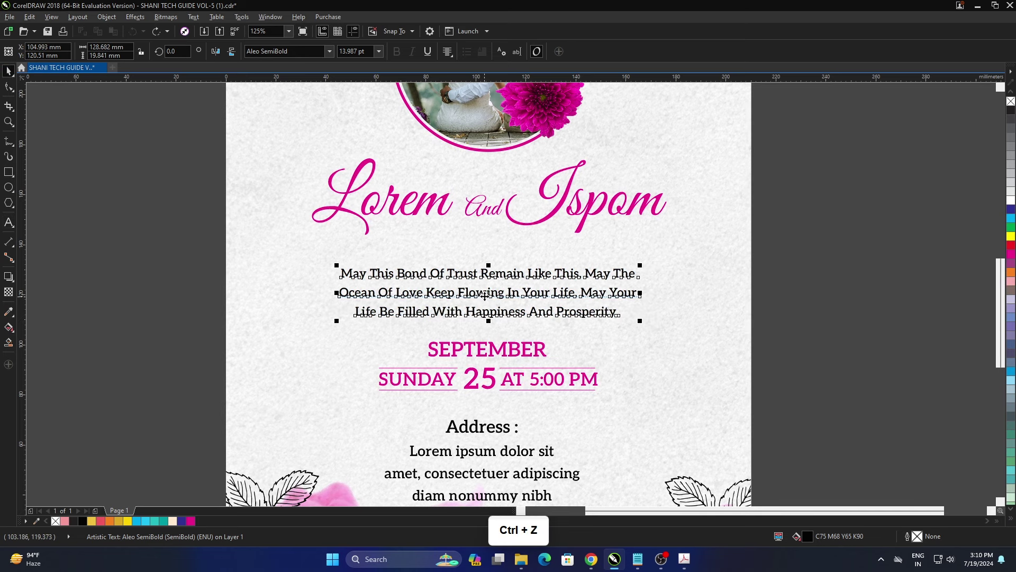
{"action": "scroll", "scroll_direction": "down", "scroll_amount": 3}
{"action": "scroll", "scroll_direction": "up", "scroll_amount": 3}
{"action": "scroll", "scroll_direction": "up", "scroll_amount": 3}
{"action": "key", "text": "F8"}
{"action": "key", "text": "g"}
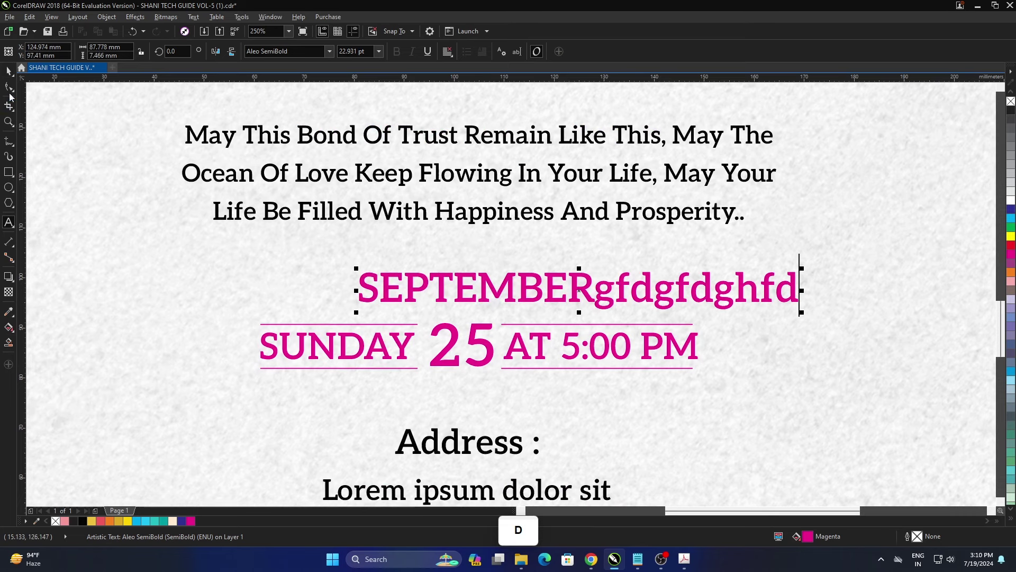
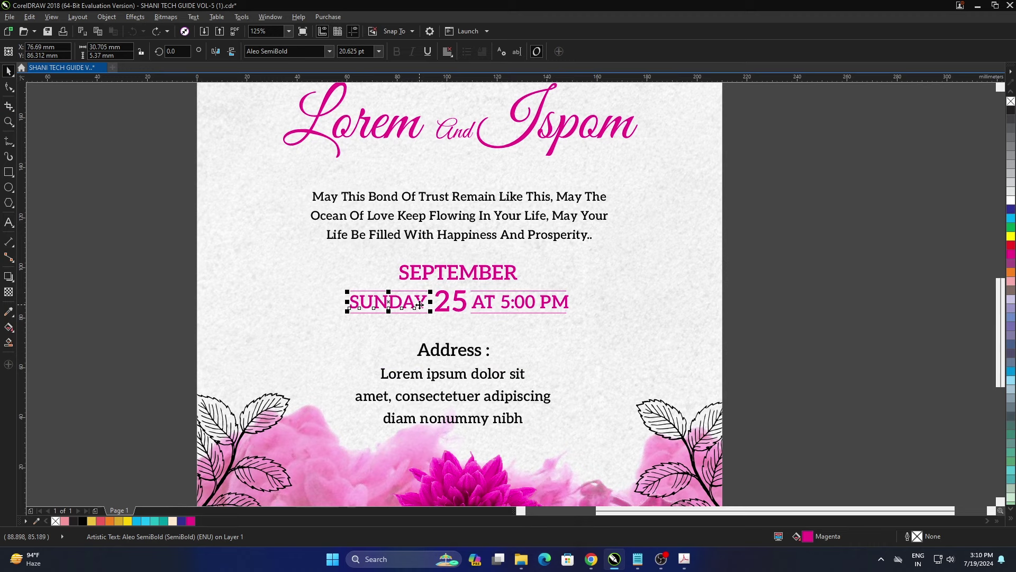
{"action": "key", "text": "F8"}
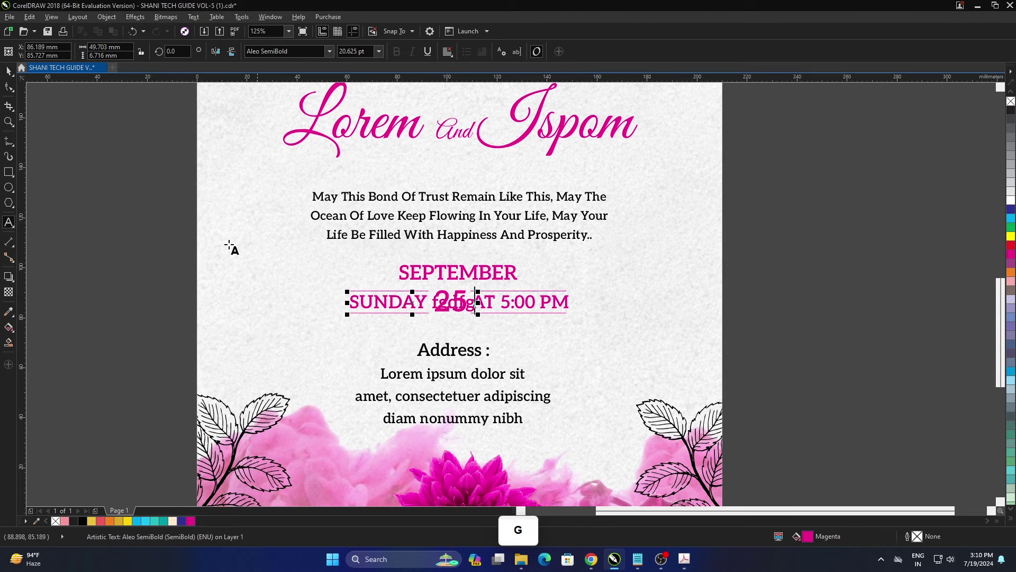
{"action": "left_click", "coordinate": [10, 81]}
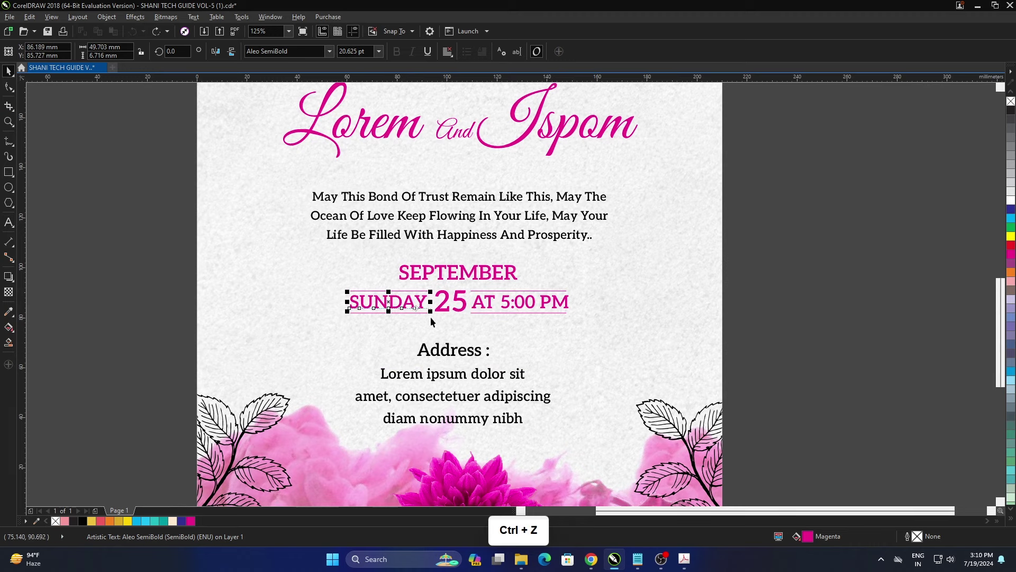
{"action": "scroll", "scroll_direction": "up", "scroll_amount": 3}
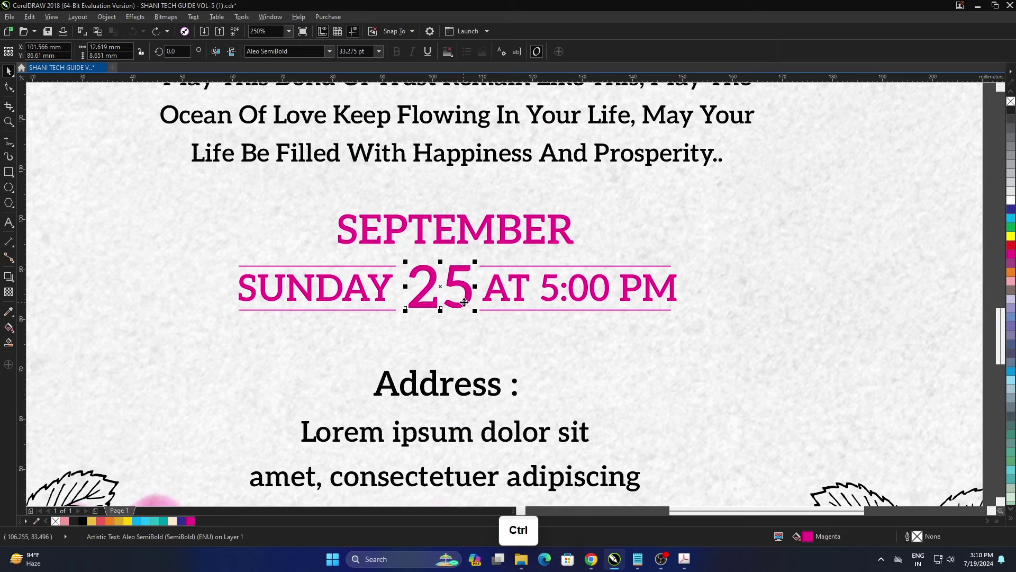
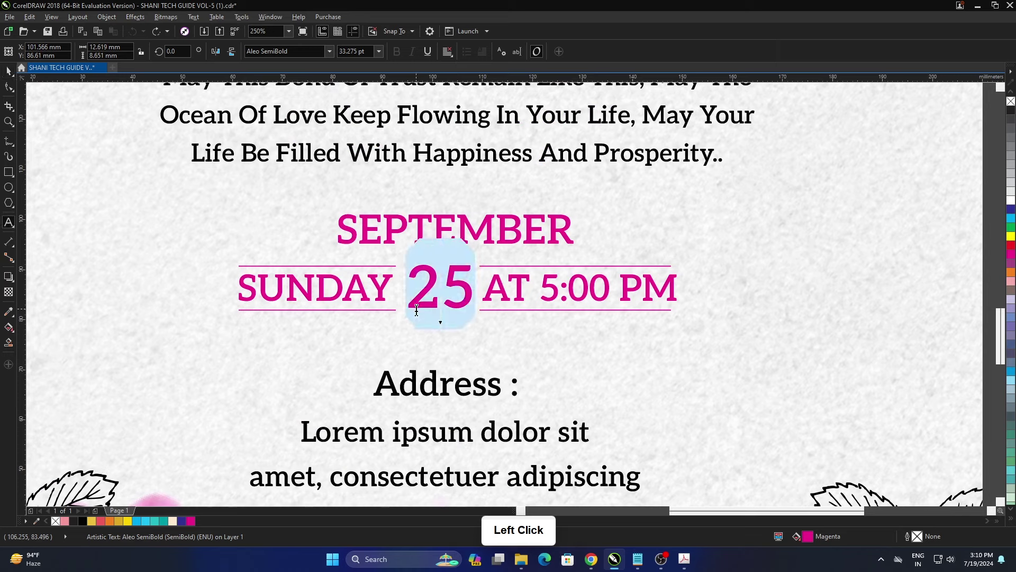
{"action": "key", "text": "3"}
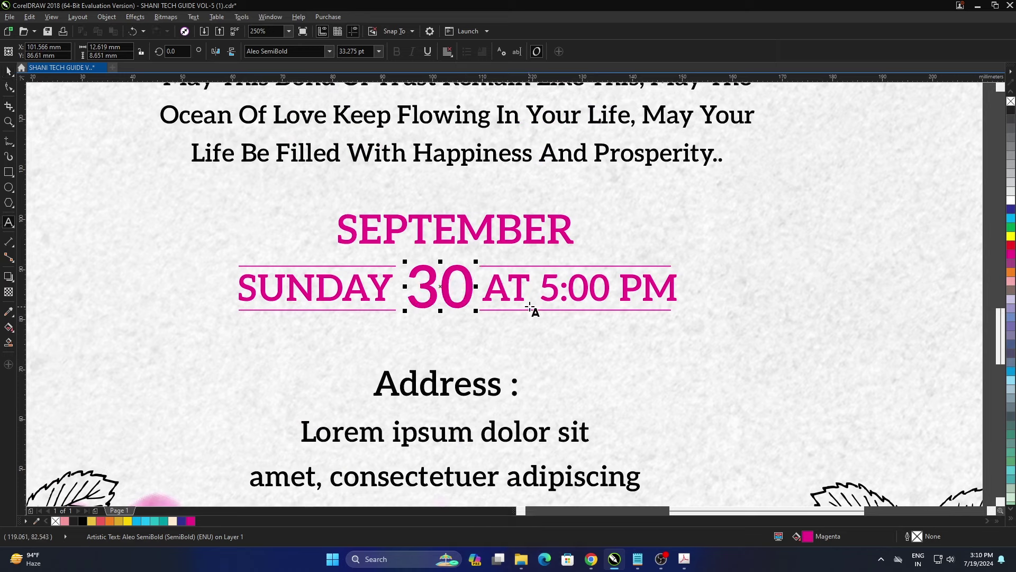
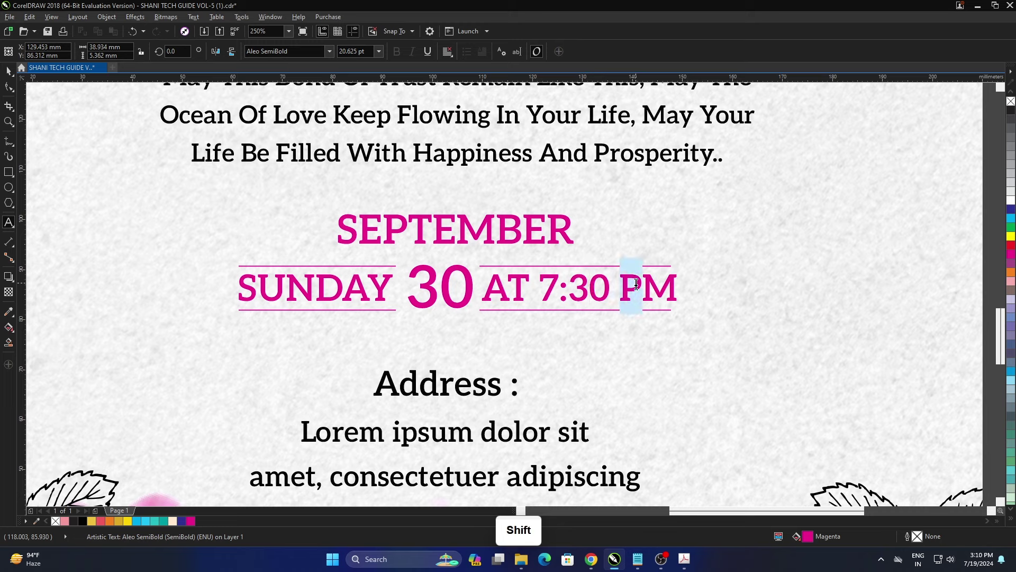
{"action": "key", "text": "shift+a"}
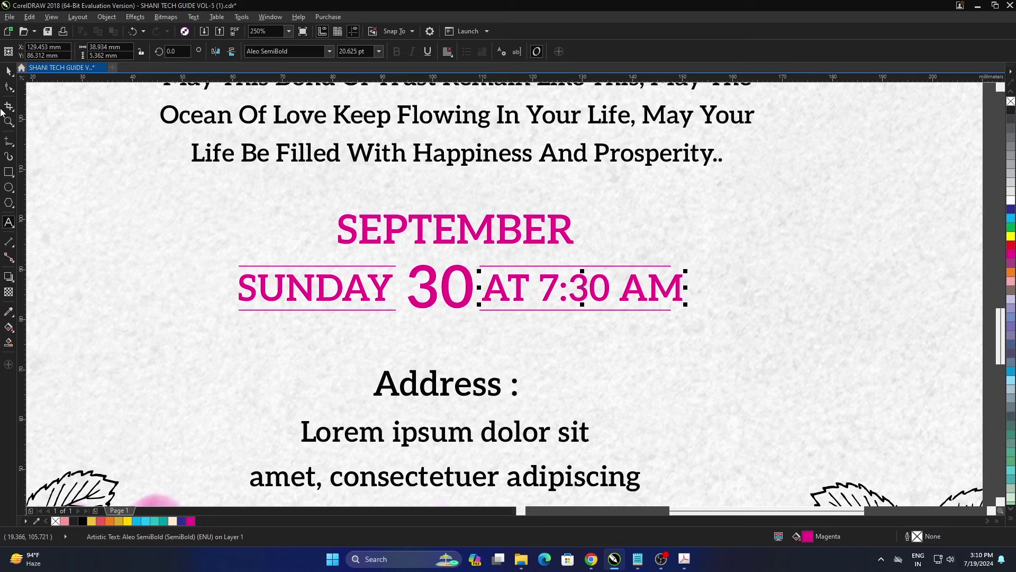
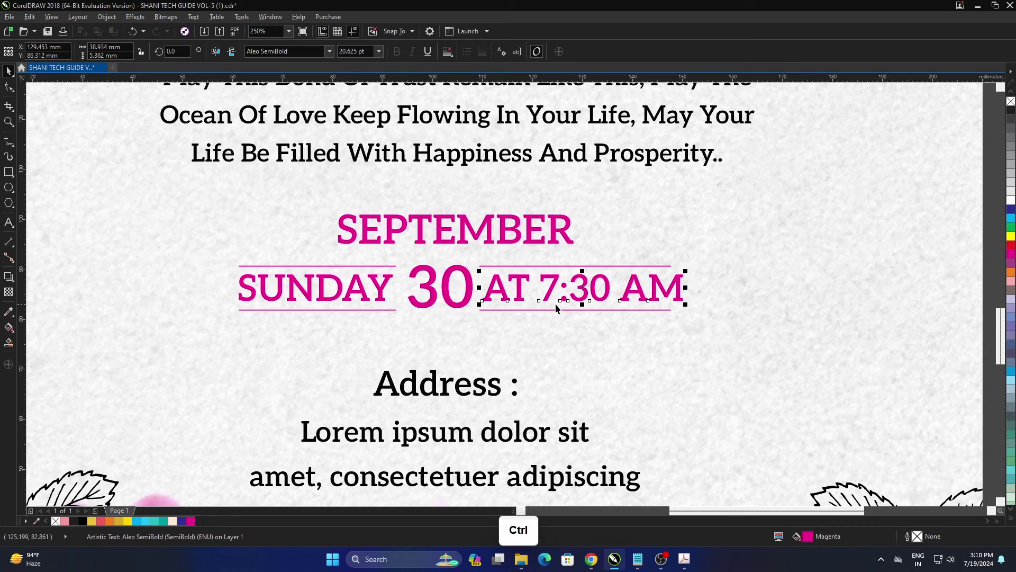
{"action": "scroll", "scroll_direction": "up", "scroll_amount": 3}
{"action": "left_click", "coordinate": [477, 283]}
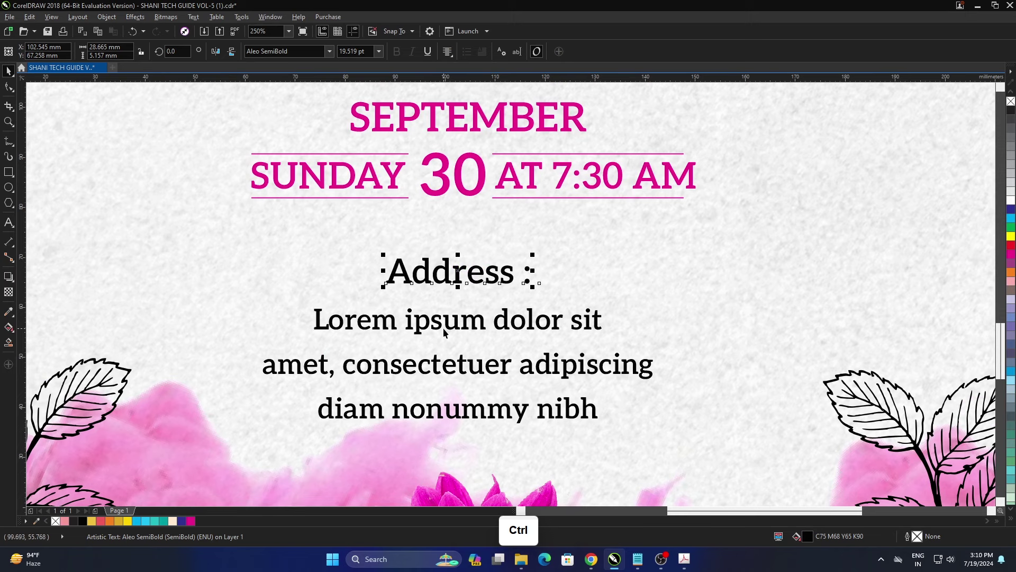
{"action": "key", "text": "F8"}
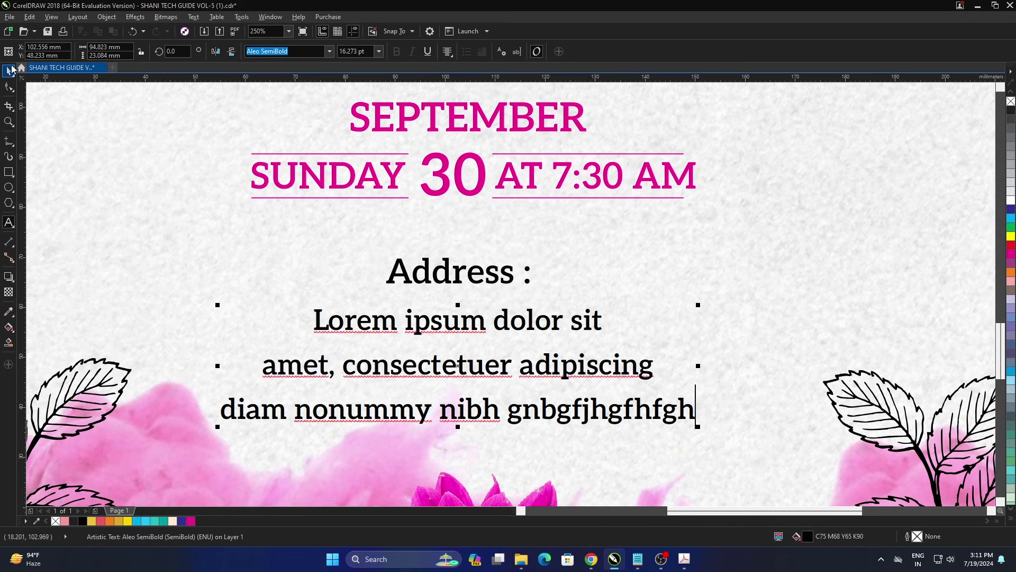
{"action": "left_click", "coordinate": [8, 74]}
{"action": "key", "text": "ctrl+z"}
{"action": "scroll", "scroll_direction": "down", "scroll_amount": 3}
{"action": "scroll", "scroll_direction": "up", "scroll_amount": 3}
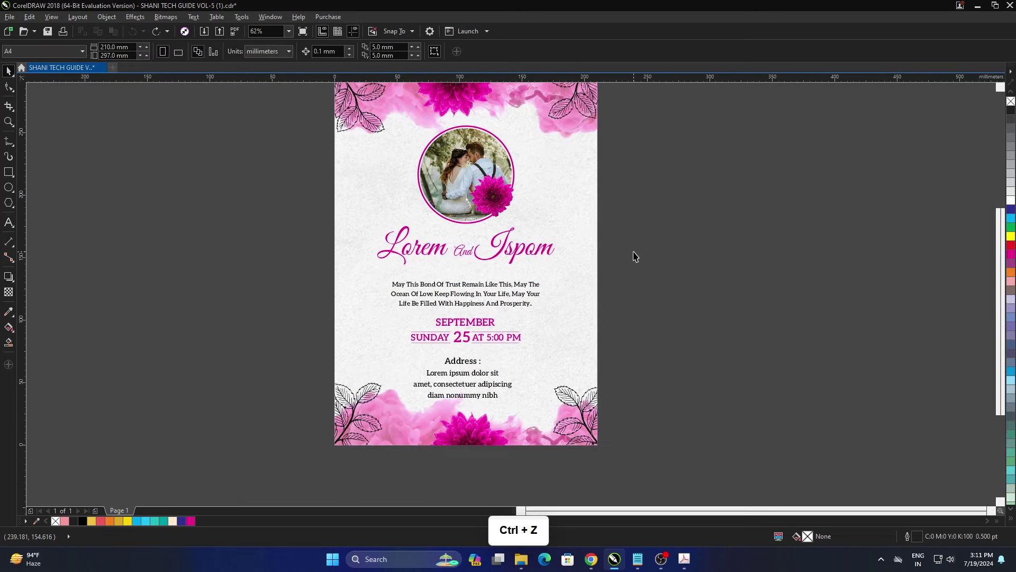
Step: Recolour the Lorem And Ispom title and both September date lines dark blue
{"action": "left_click", "coordinate": [663, 267]}
{"action": "scroll", "scroll_direction": "up", "scroll_amount": 3}
{"action": "left_click", "coordinate": [1011, 215]}
{"action": "scroll", "scroll_direction": "down", "scroll_amount": 3}
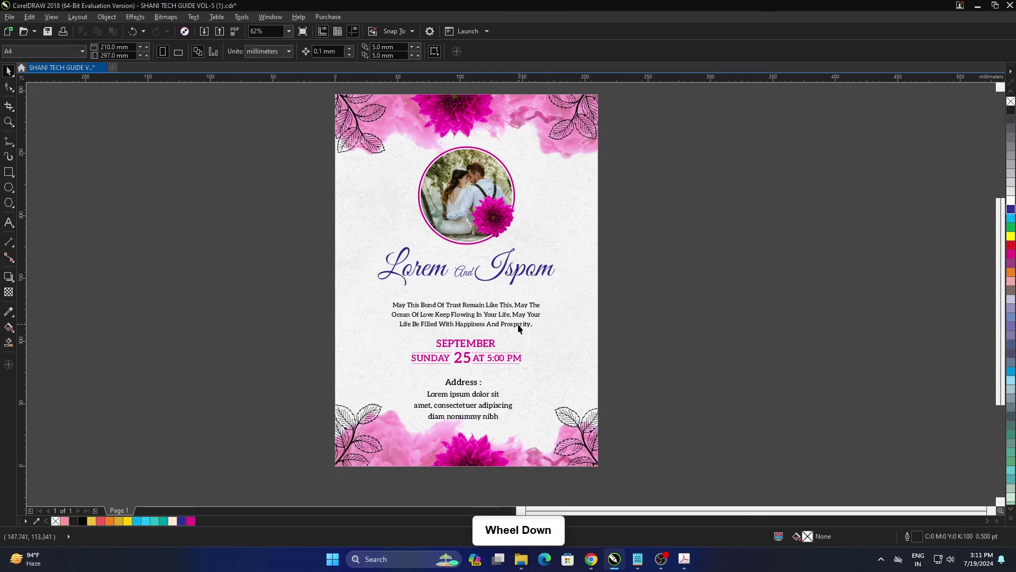
{"action": "scroll", "scroll_direction": "up", "scroll_amount": 3}
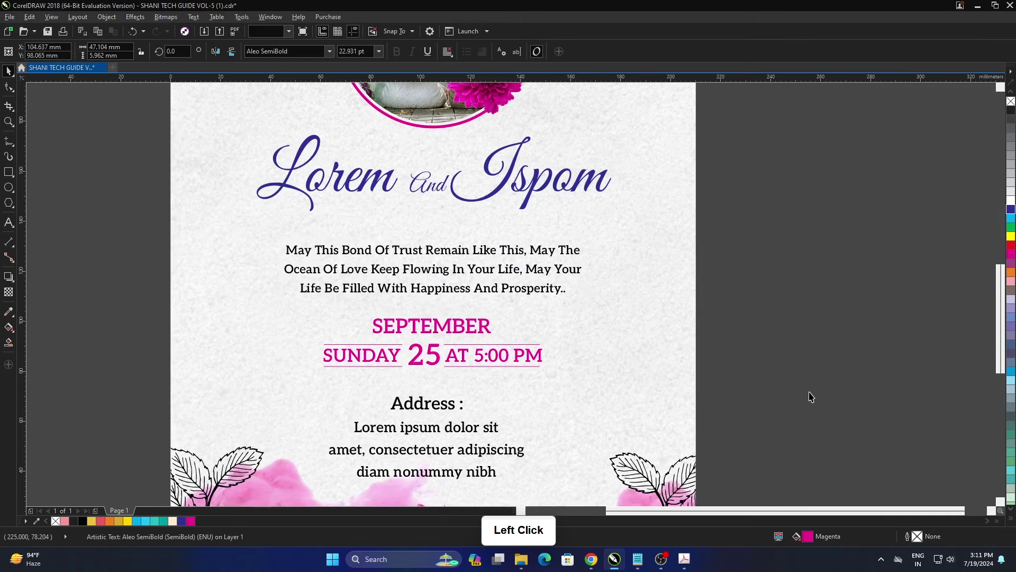
{"action": "double_click", "coordinate": [836, 394]}
{"action": "left_click", "coordinate": [1014, 212]}
{"action": "double_click", "coordinate": [735, 319]}
{"action": "scroll", "scroll_direction": "down", "scroll_amount": 3}
{"action": "left_click", "coordinate": [679, 306]}
{"action": "scroll", "scroll_direction": "down", "scroll_amount": 3}
{"action": "scroll", "scroll_direction": "up", "scroll_amount": 3}
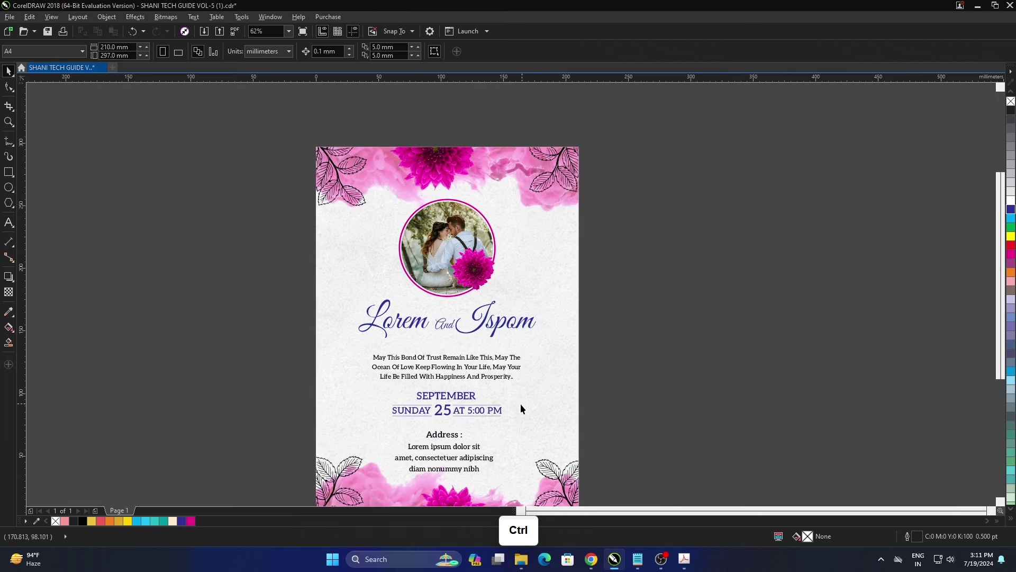
Step: Fit the page in view and bring up File > Open to browse for another template
{"action": "key", "text": "F4"}
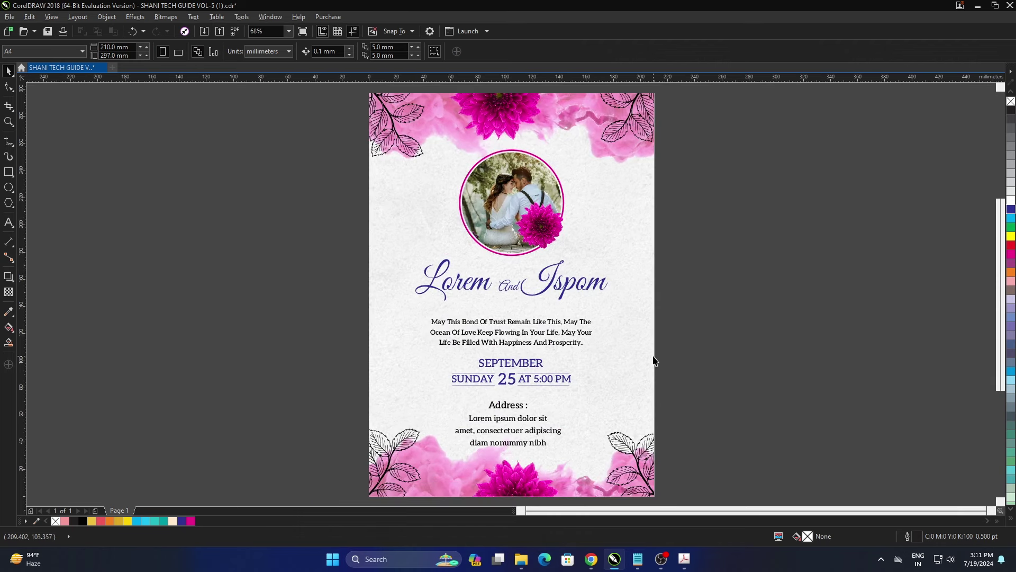
{"action": "left_click", "coordinate": [651, 367]}
{"action": "left_click", "coordinate": [722, 363]}
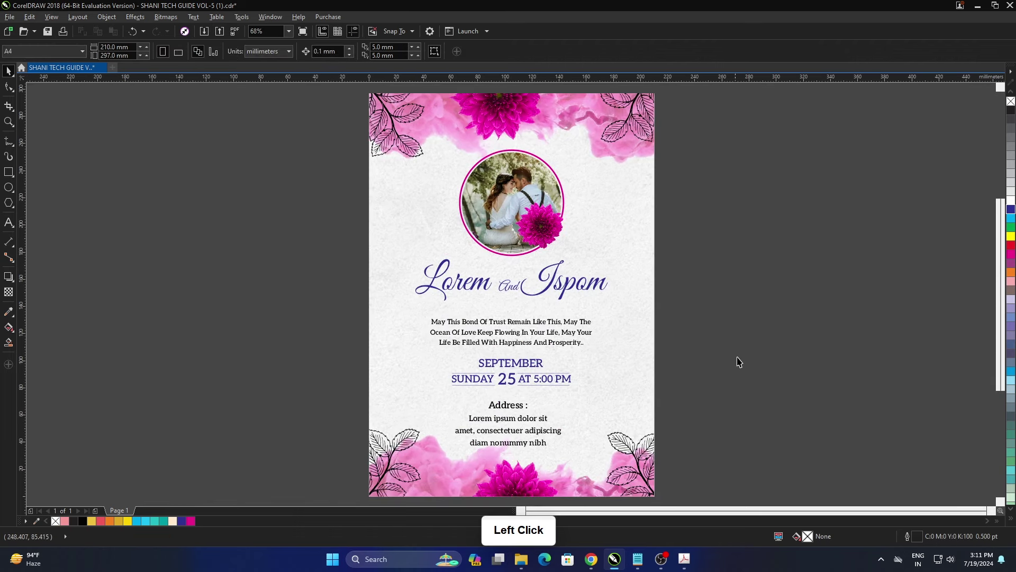
{"action": "left_click", "coordinate": [655, 280]}
{"action": "scroll", "scroll_direction": "down", "scroll_amount": 3}
Step: Open SHANI TECH GUIDE VOL-5 (6), the green leafy photo-frame template
{"action": "scroll", "scroll_direction": "down", "scroll_amount": 3}
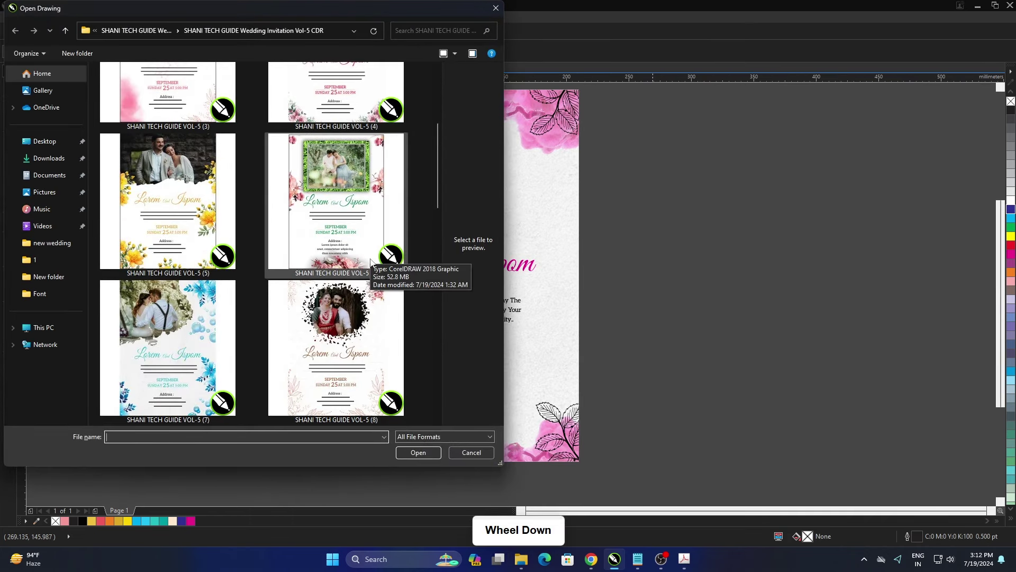
{"action": "left_click", "coordinate": [338, 251]}
{"action": "left_click", "coordinate": [424, 481]}
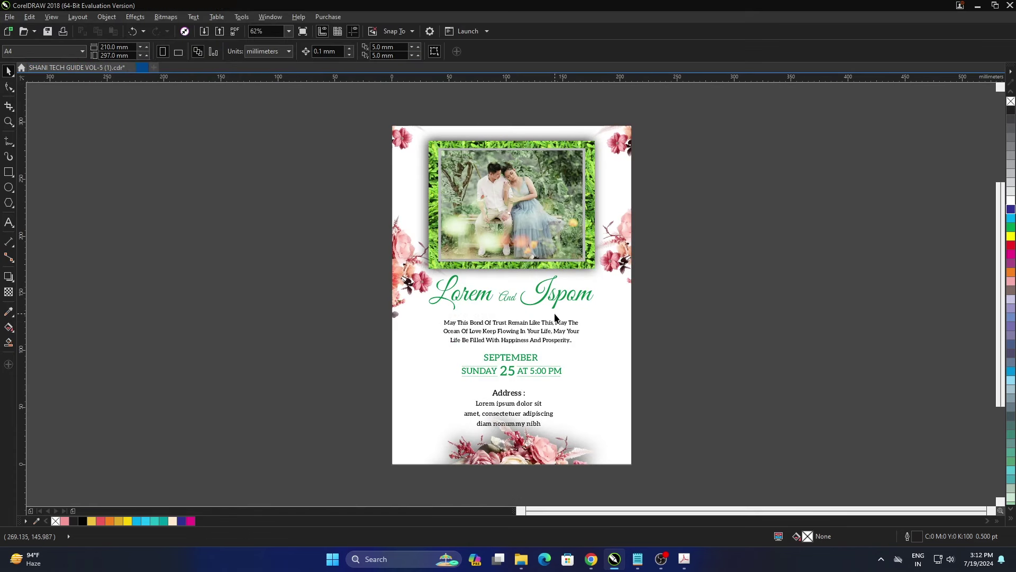
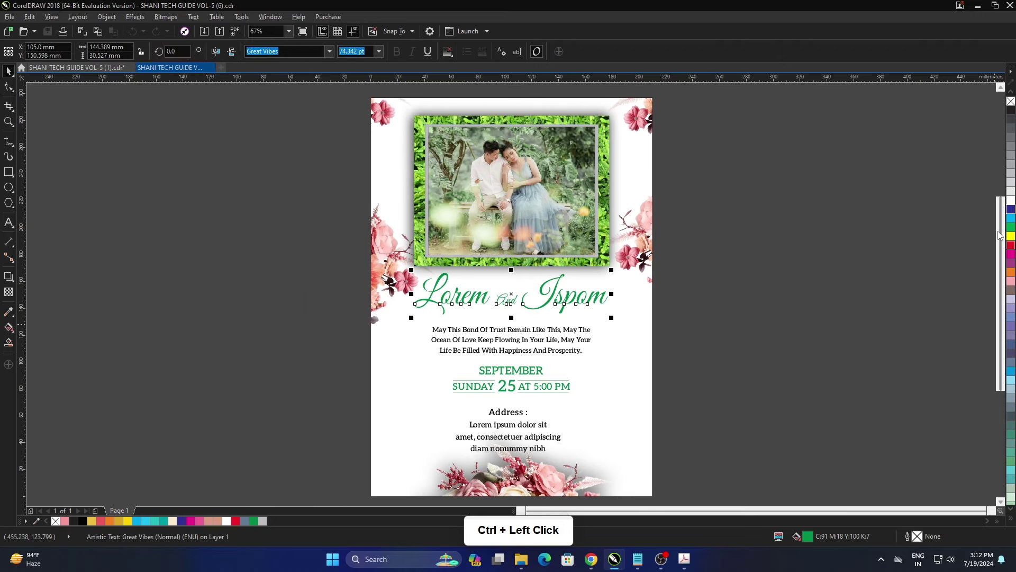
Step: Recolour the title and each September date line object from green to red
{"action": "left_click", "coordinate": [1011, 252]}
{"action": "double_click", "coordinate": [908, 297]}
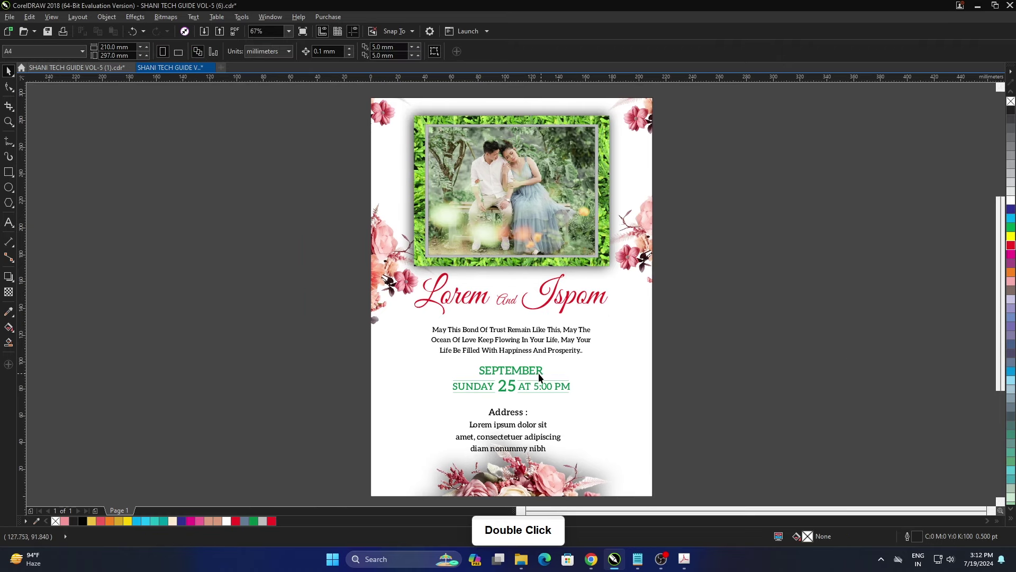
{"action": "left_click", "coordinate": [788, 441]}
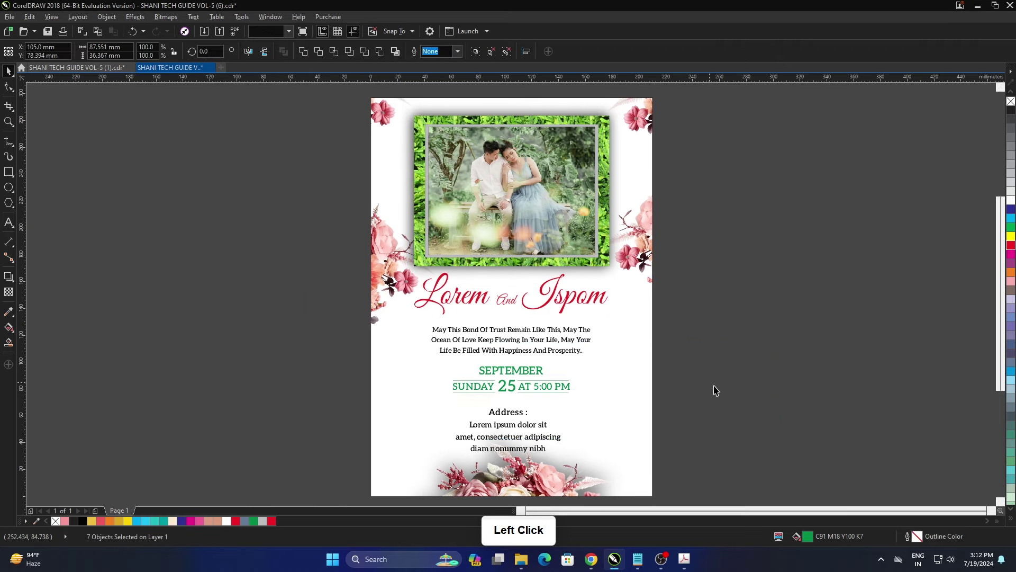
{"action": "double_click", "coordinate": [742, 392]}
{"action": "left_click", "coordinate": [311, 335]}
{"action": "double_click", "coordinate": [306, 342]}
{"action": "left_click", "coordinate": [1014, 251]}
{"action": "double_click", "coordinate": [832, 328]}
{"action": "left_click", "coordinate": [720, 320]}
Step: Fit the whole page in view and select the page background rectangle
{"action": "scroll", "scroll_direction": "down", "scroll_amount": 3}
{"action": "scroll", "scroll_direction": "up", "scroll_amount": 3}
{"action": "scroll", "scroll_direction": "down", "scroll_amount": 3}
{"action": "scroll", "scroll_direction": "down", "scroll_amount": 3}
{"action": "scroll", "scroll_direction": "up", "scroll_amount": 3}
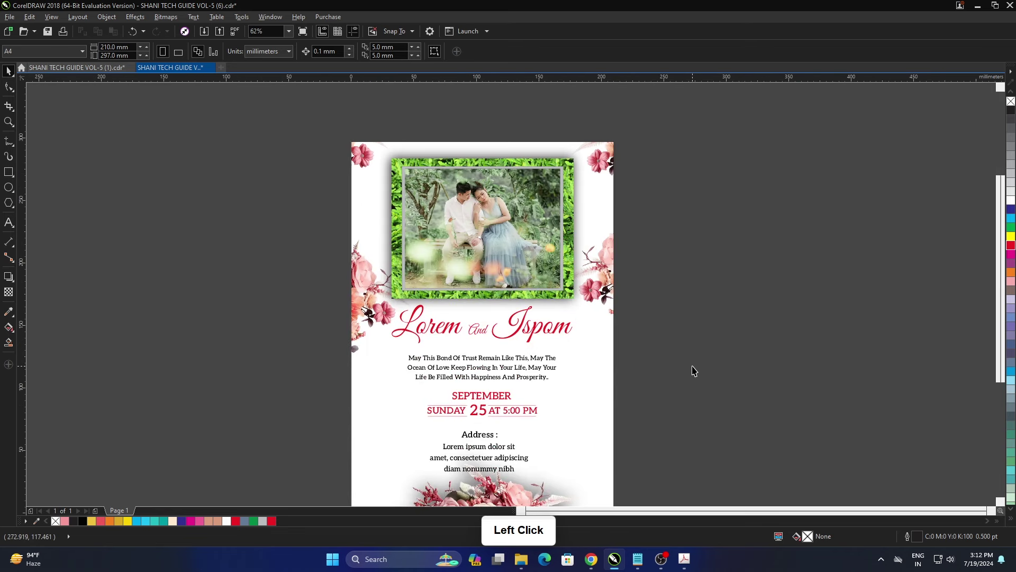
{"action": "key", "text": "F4"}
{"action": "left_click", "coordinate": [735, 310]}
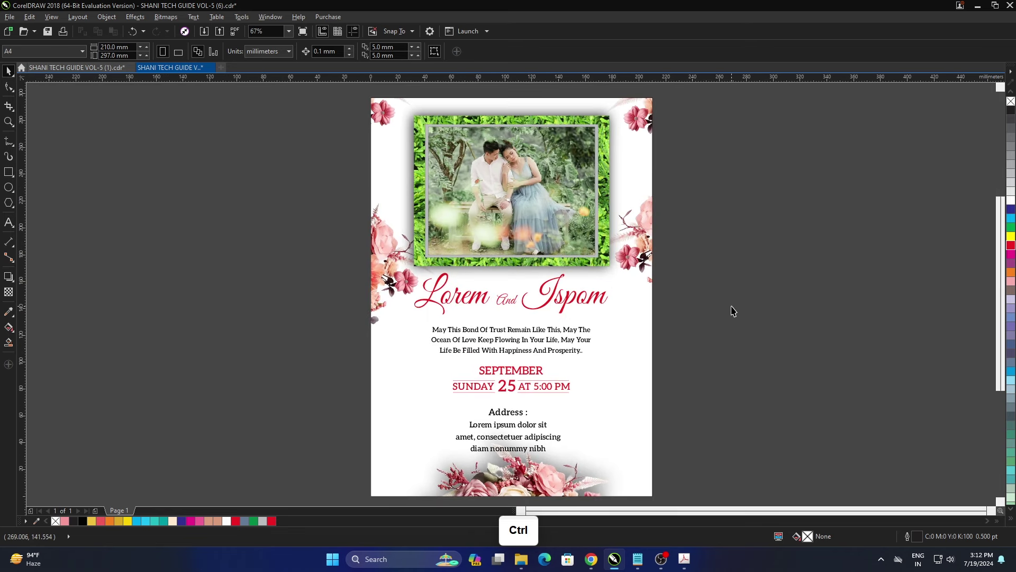
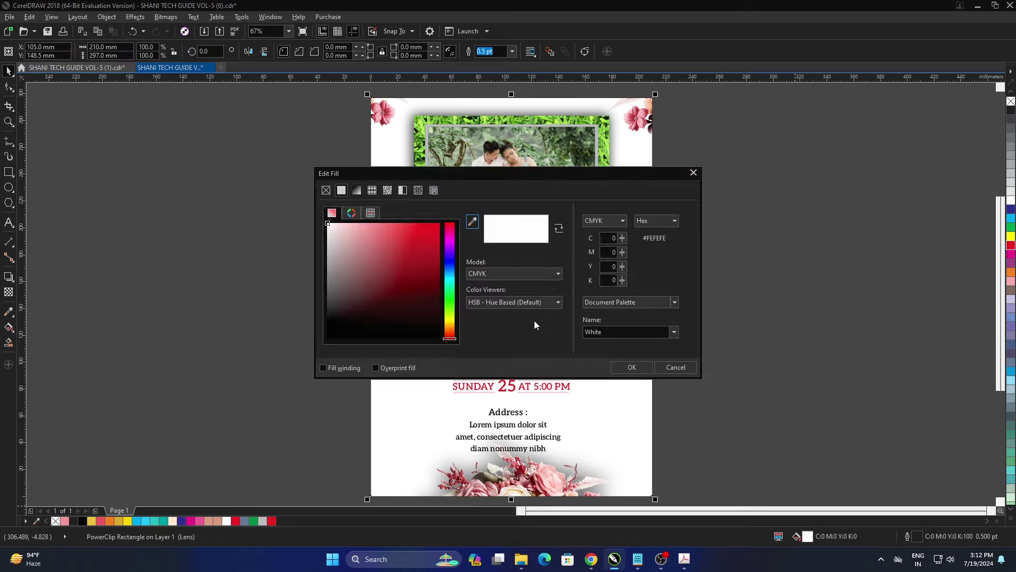
{"action": "left_click", "coordinate": [511, 185]}
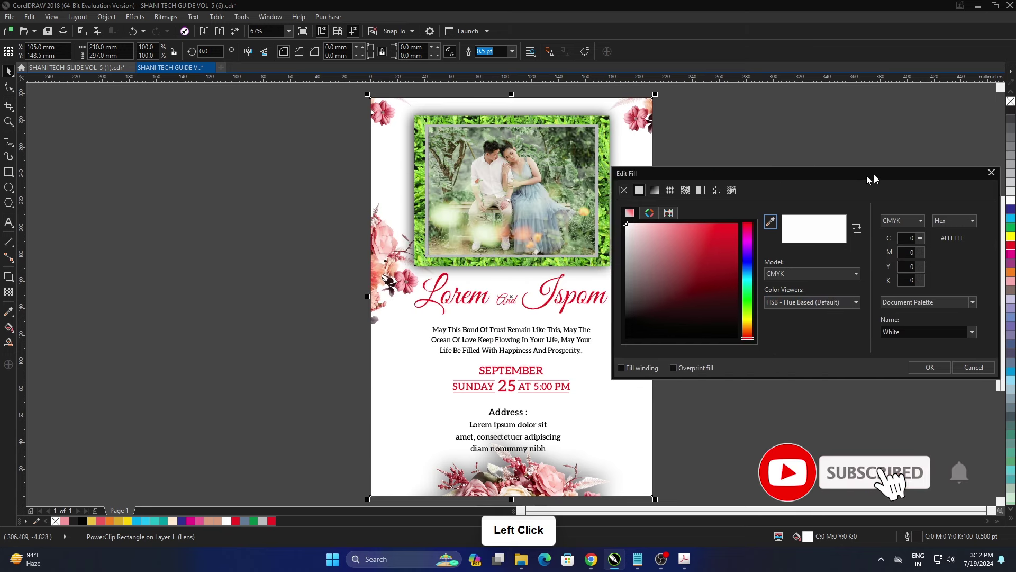
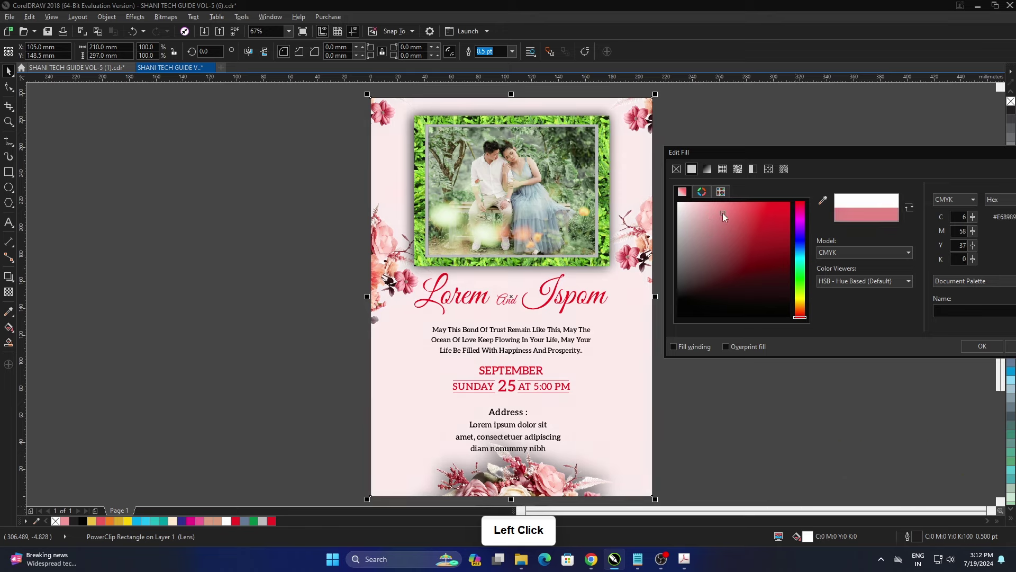
{"action": "left_click", "coordinate": [798, 272]}
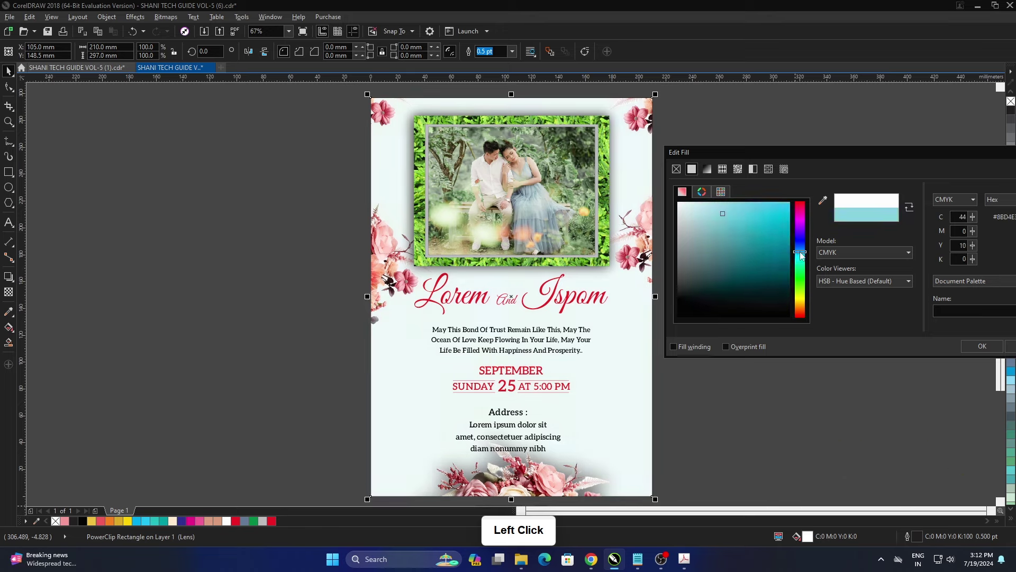
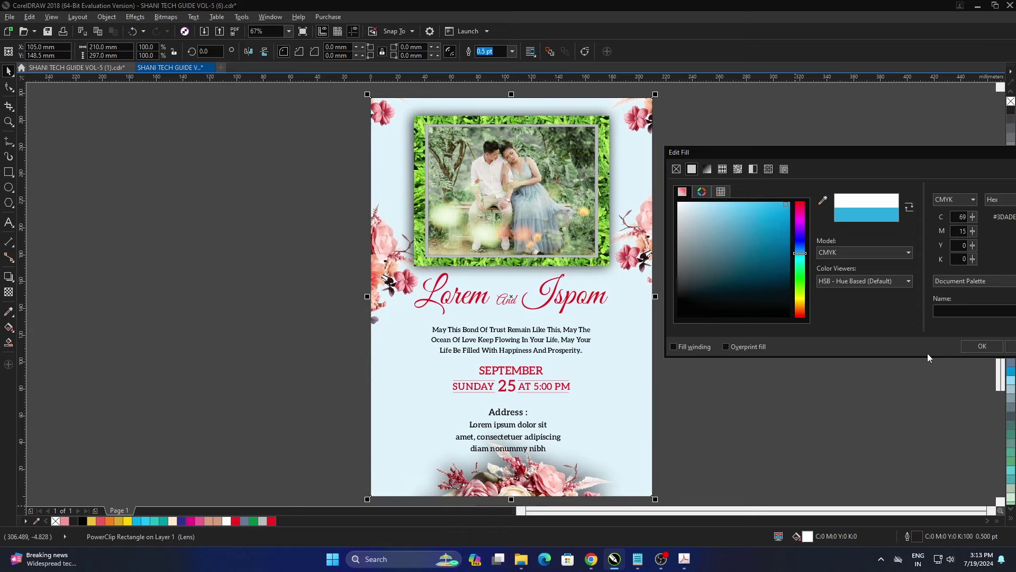
{"action": "left_click", "coordinate": [967, 349]}
{"action": "double_click", "coordinate": [849, 373]}
{"action": "scroll", "scroll_direction": "up", "scroll_amount": 3}
{"action": "scroll", "scroll_direction": "down", "scroll_amount": 3}
{"action": "scroll", "scroll_direction": "up", "scroll_amount": 3}
Step: Open the next template, VOL-5 (7) with blue florals, and fit its page in view
{"action": "left_click", "coordinate": [587, 307]}
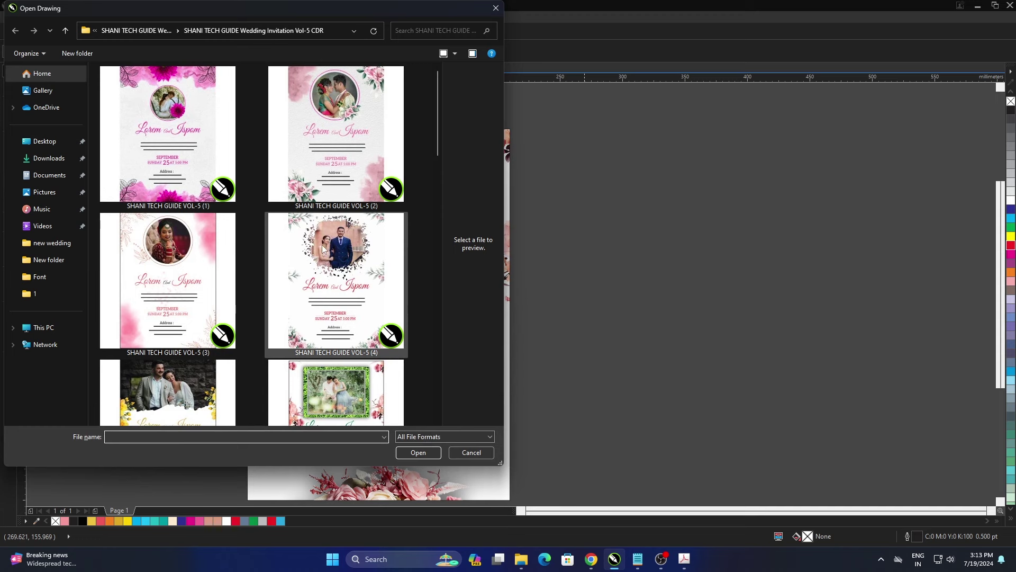
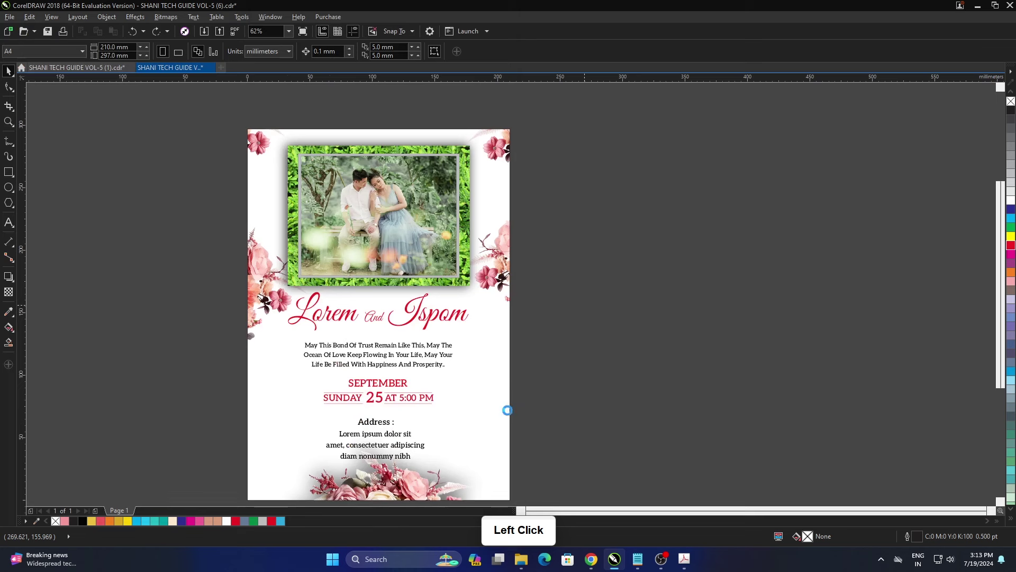
{"action": "left_click", "coordinate": [750, 313]}
{"action": "key", "text": "F4"}
{"action": "left_click", "coordinate": [718, 289]}
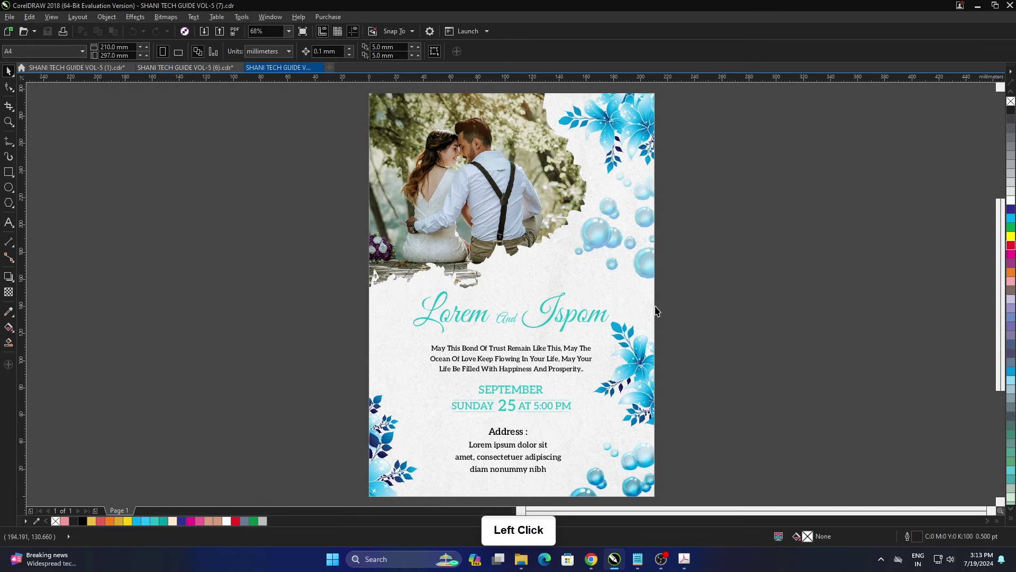
Step: Recolour the couple's names and the September date lines from teal to red
{"action": "left_click", "coordinate": [566, 320]}
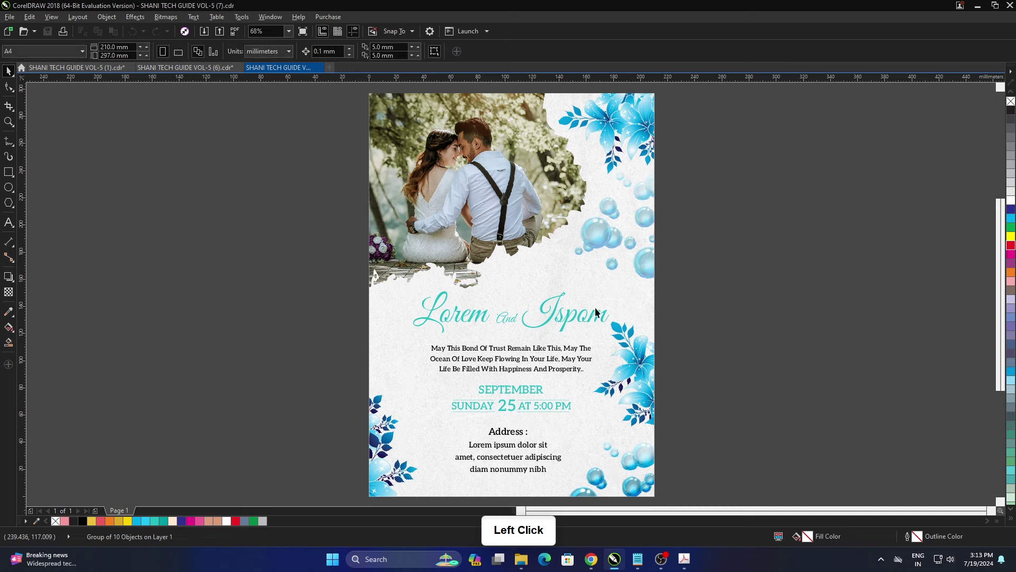
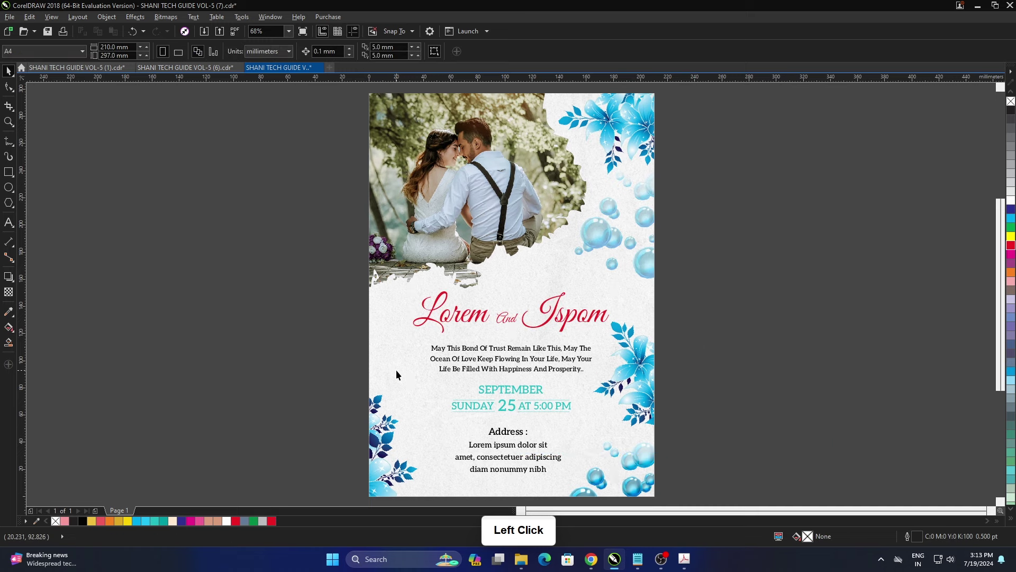
{"action": "left_click", "coordinate": [350, 56]}
{"action": "double_click", "coordinate": [711, 342]}
{"action": "left_click", "coordinate": [719, 398]}
{"action": "double_click", "coordinate": [734, 424]}
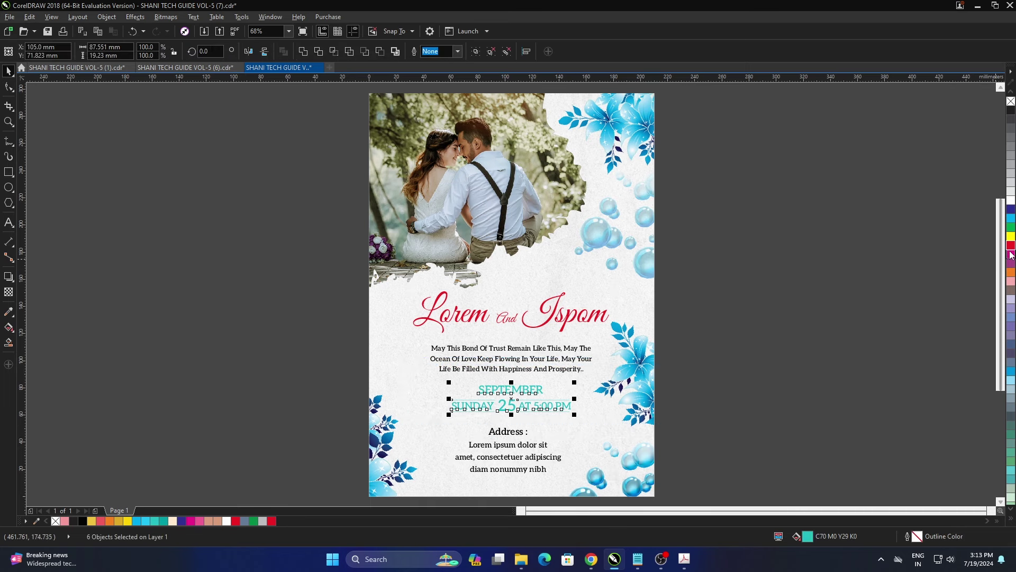
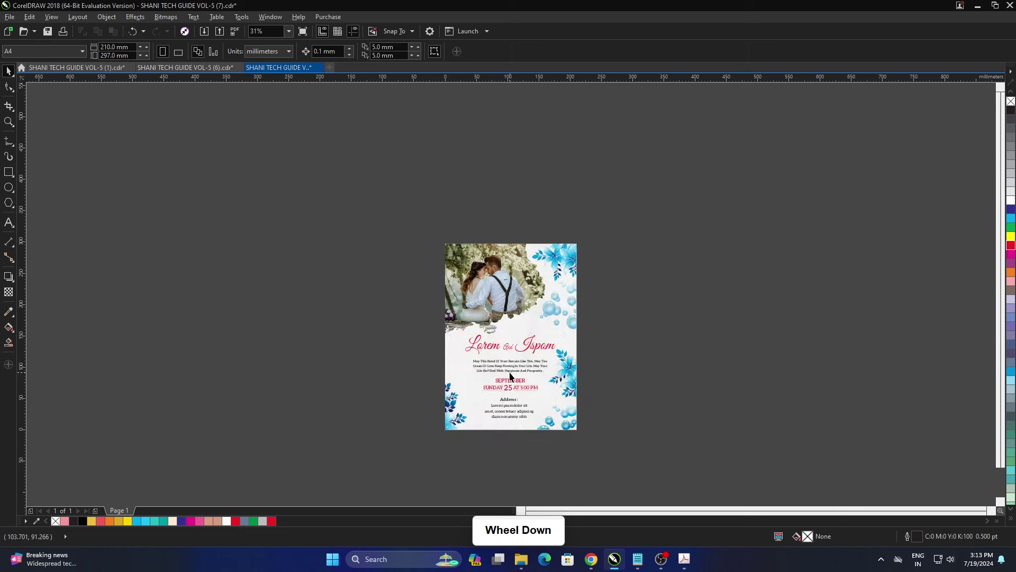
Step: Fit the page again and bring up the Open Drawing dialog for another template
{"action": "scroll", "scroll_direction": "up", "scroll_amount": 3}
{"action": "left_click", "coordinate": [682, 310]}
{"action": "key", "text": "F4"}
{"action": "left_click", "coordinate": [708, 288]}
{"action": "double_click", "coordinate": [708, 288]}
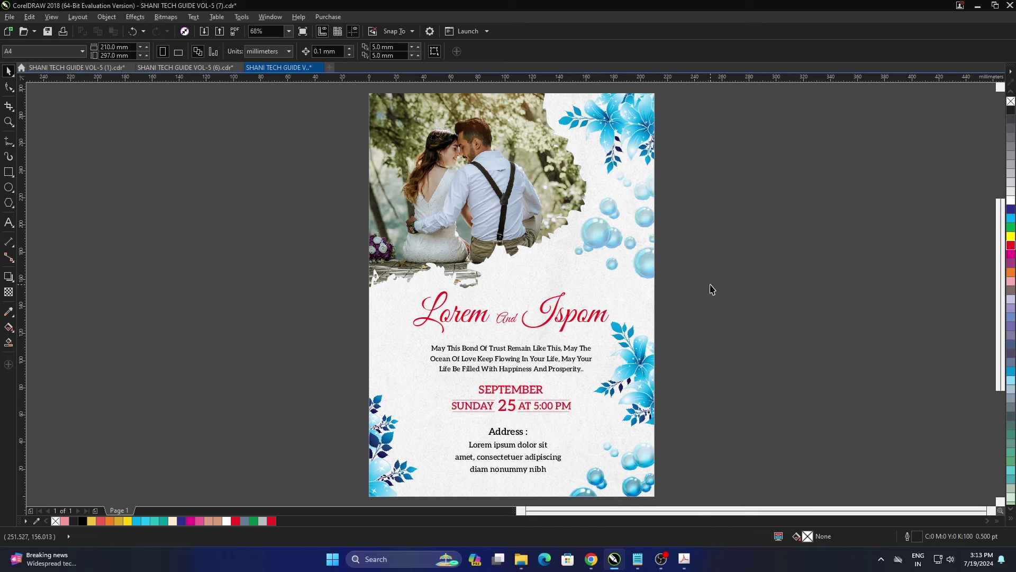
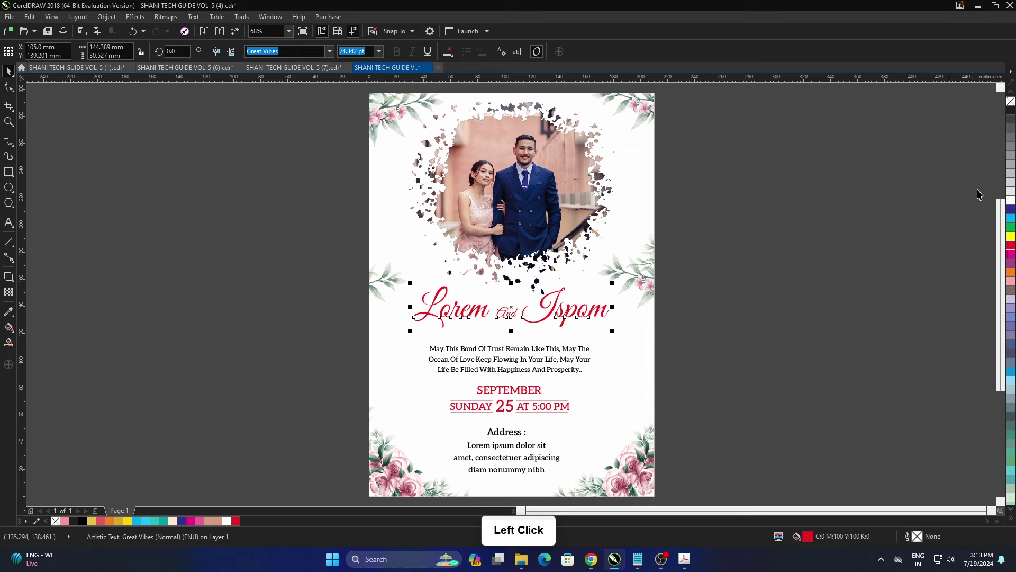
Step: On VOL-5 (4), try black from the palette on the names and date lines
{"action": "left_click", "coordinate": [1013, 114]}
{"action": "double_click", "coordinate": [924, 248]}
{"action": "left_click", "coordinate": [506, 412]}
{"action": "double_click", "coordinate": [747, 418]}
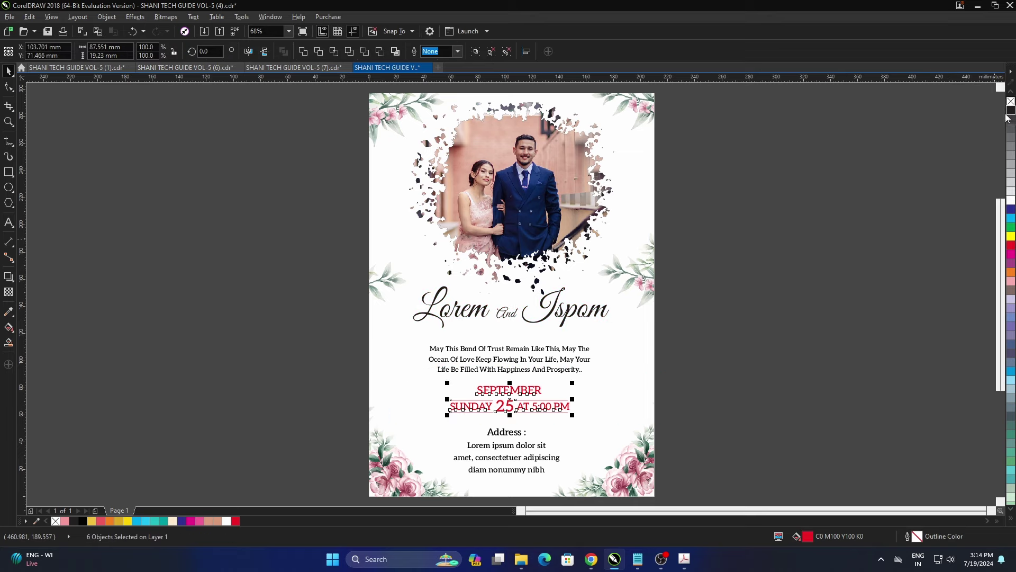
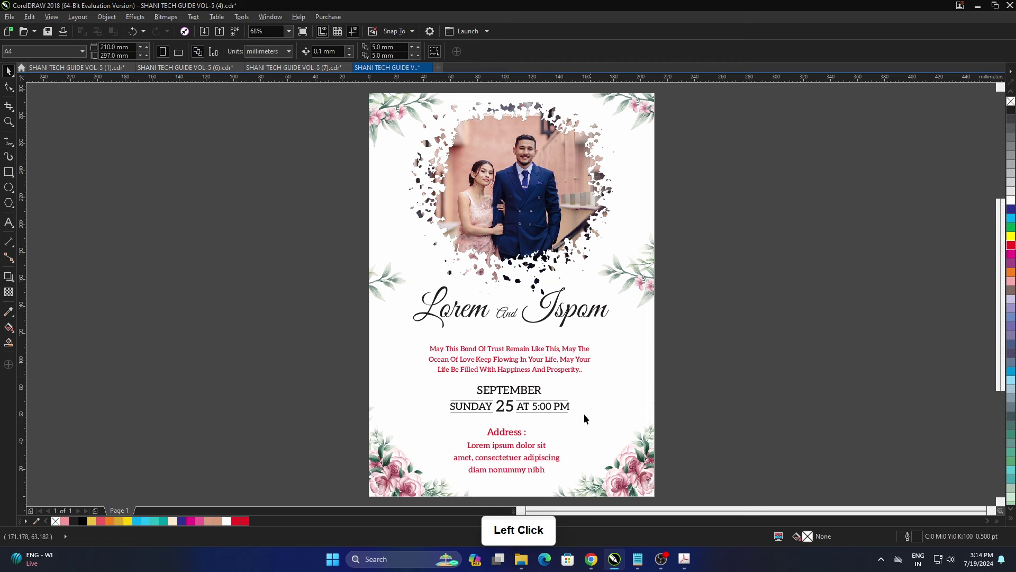
Step: Select the verse text, then restore the red names and date colours
{"action": "scroll", "scroll_direction": "down", "scroll_amount": 3}
{"action": "left_click", "coordinate": [716, 345]}
{"action": "left_click", "coordinate": [707, 292]}
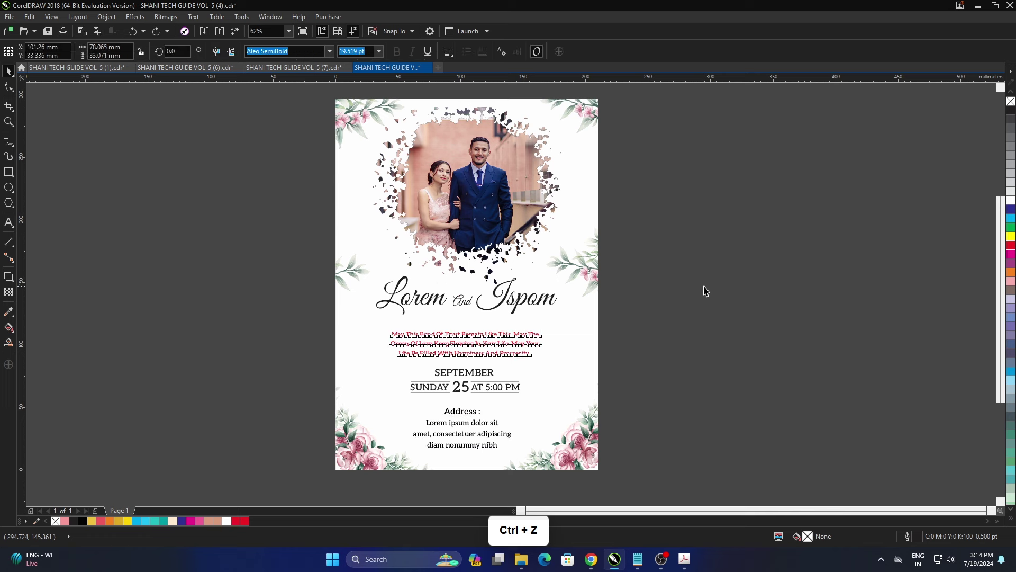
{"action": "left_click", "coordinate": [747, 295]}
{"action": "double_click", "coordinate": [741, 297]}
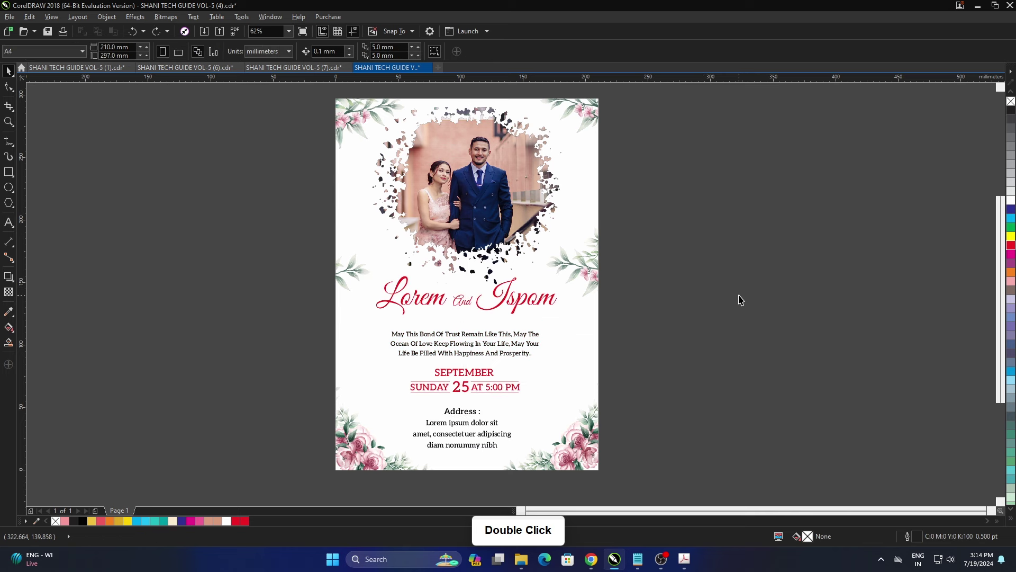
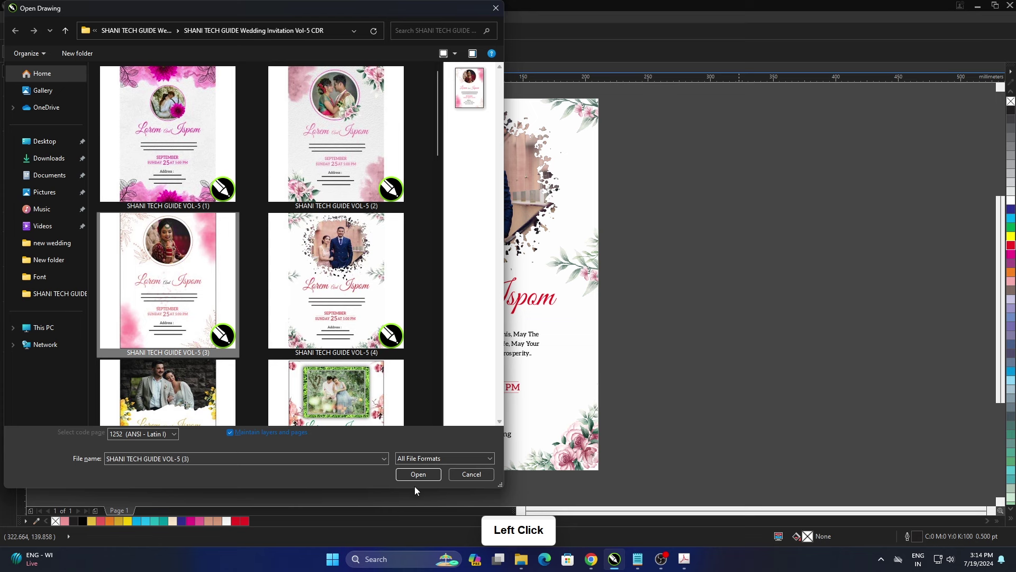
Step: Open VOL-5 (3), edit the circular PowerClip and replace the bride's portrait with the couple photo
{"action": "left_click", "coordinate": [427, 484]}
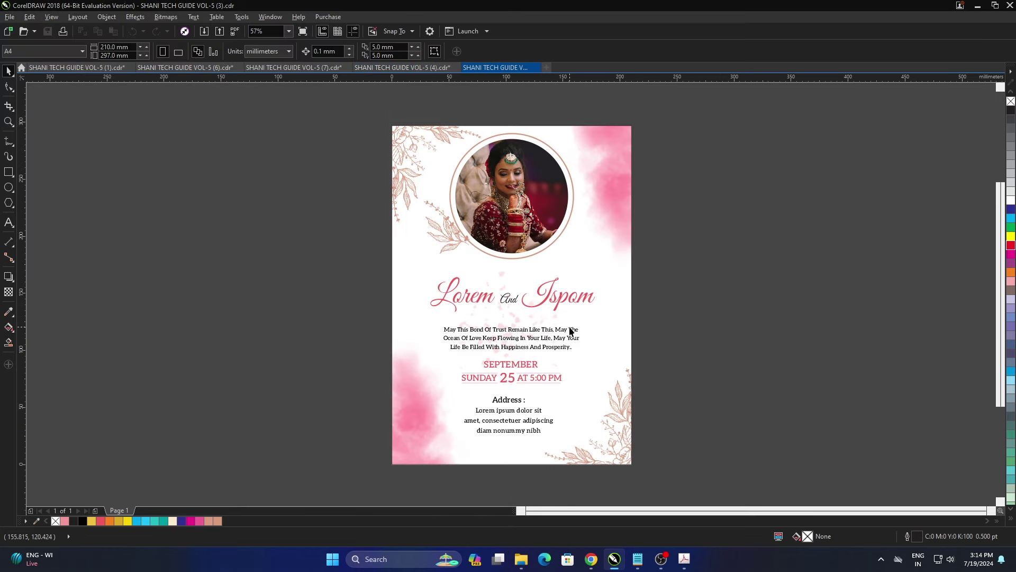
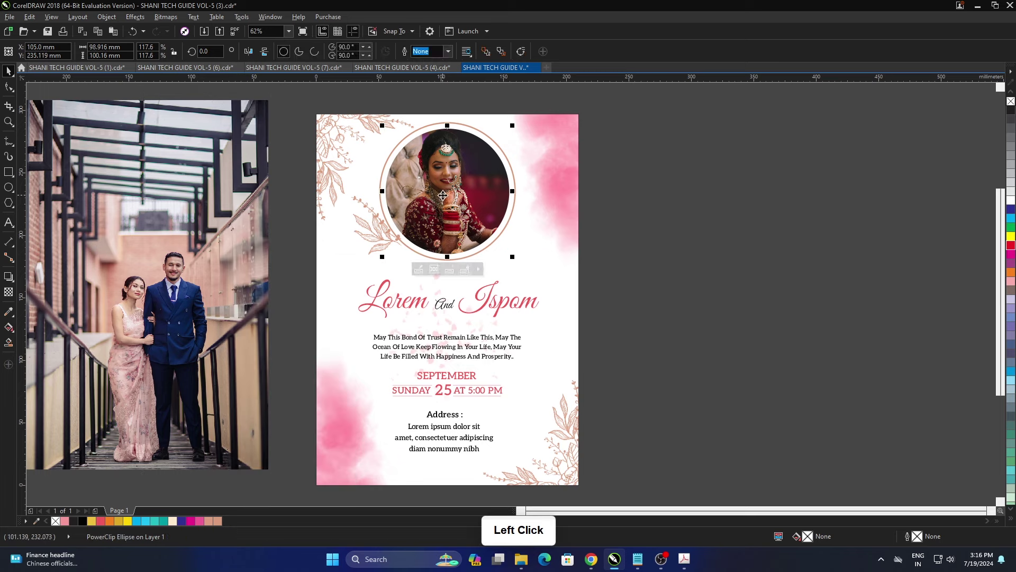
{"action": "left_click", "coordinate": [455, 274]}
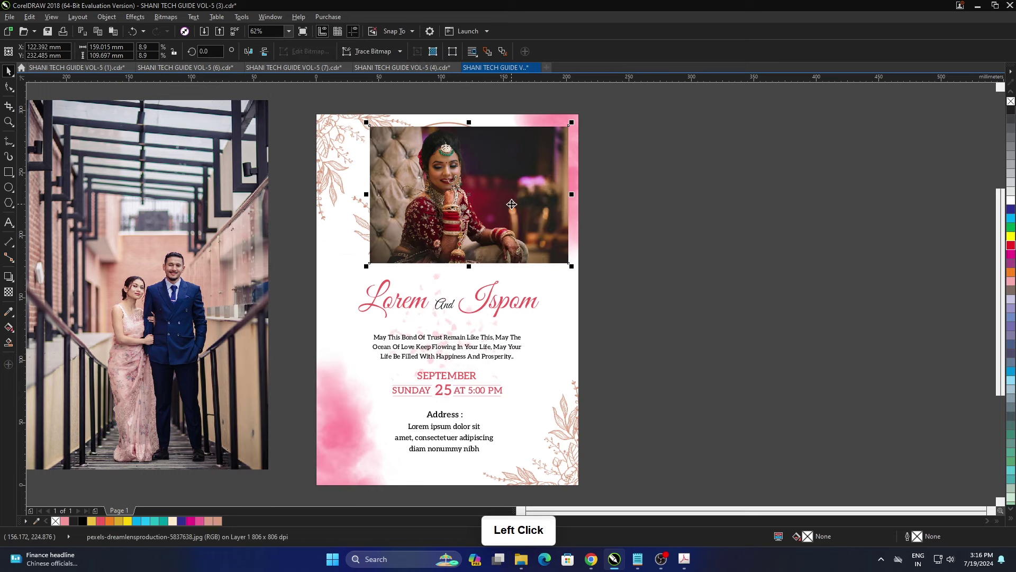
{"action": "key", "text": "Delete"}
{"action": "left_click", "coordinate": [789, 242]}
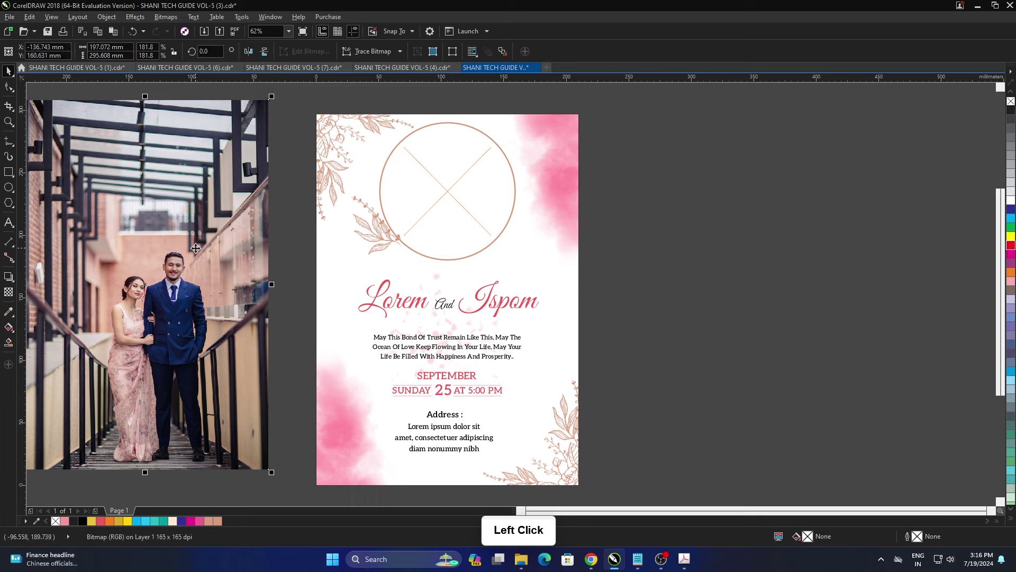
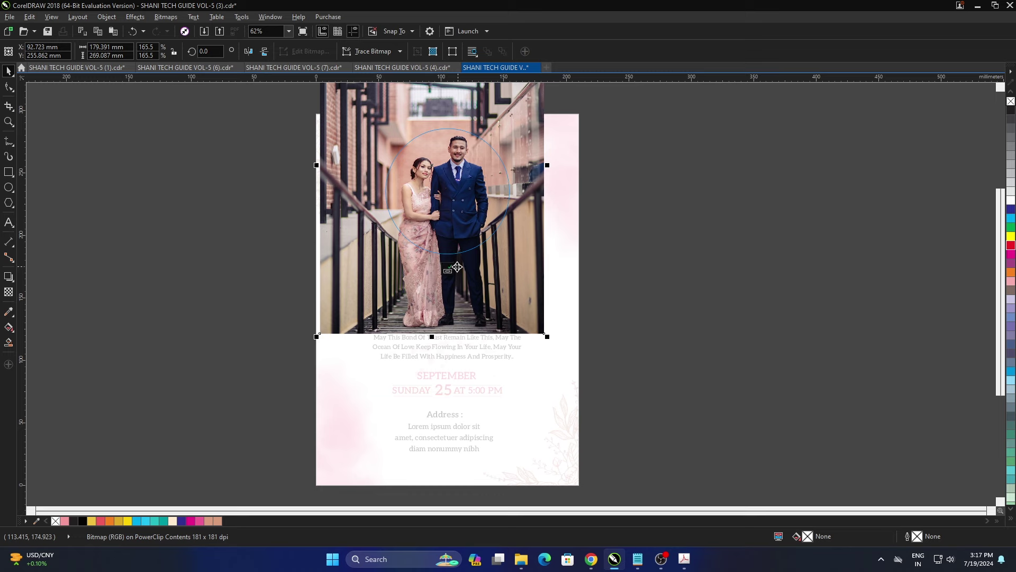
Step: Finish fitting the couple photo into the circle and review the frame on the page
{"action": "left_click", "coordinate": [453, 273]}
{"action": "scroll", "scroll_direction": "up", "scroll_amount": 3}
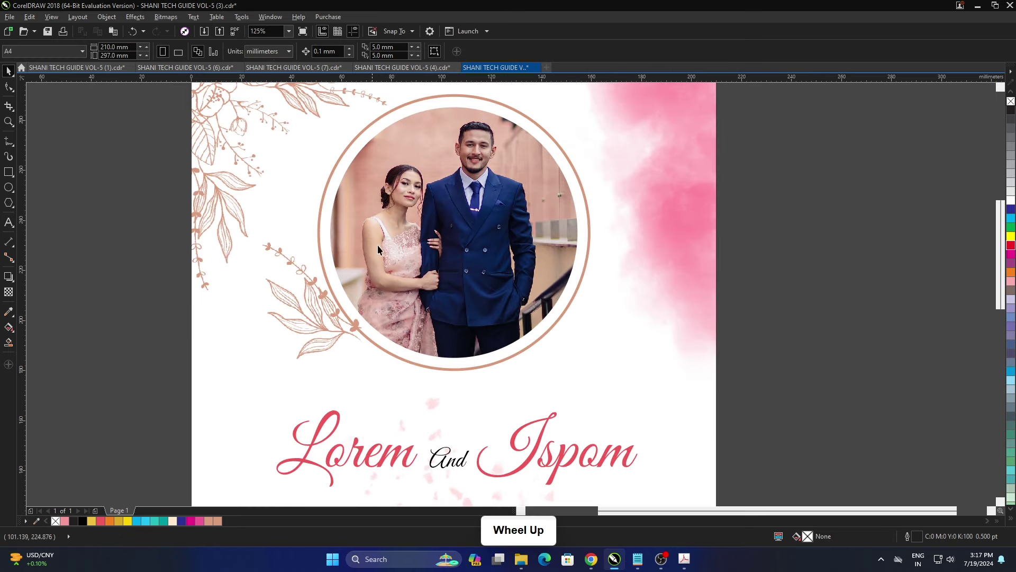
{"action": "scroll", "scroll_direction": "down", "scroll_amount": 3}
{"action": "left_click", "coordinate": [476, 255]}
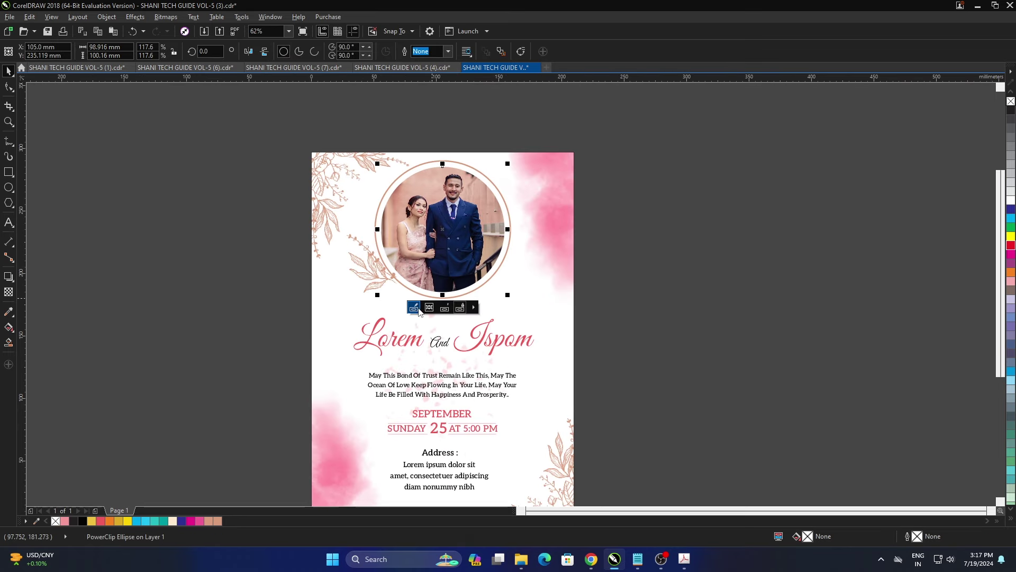
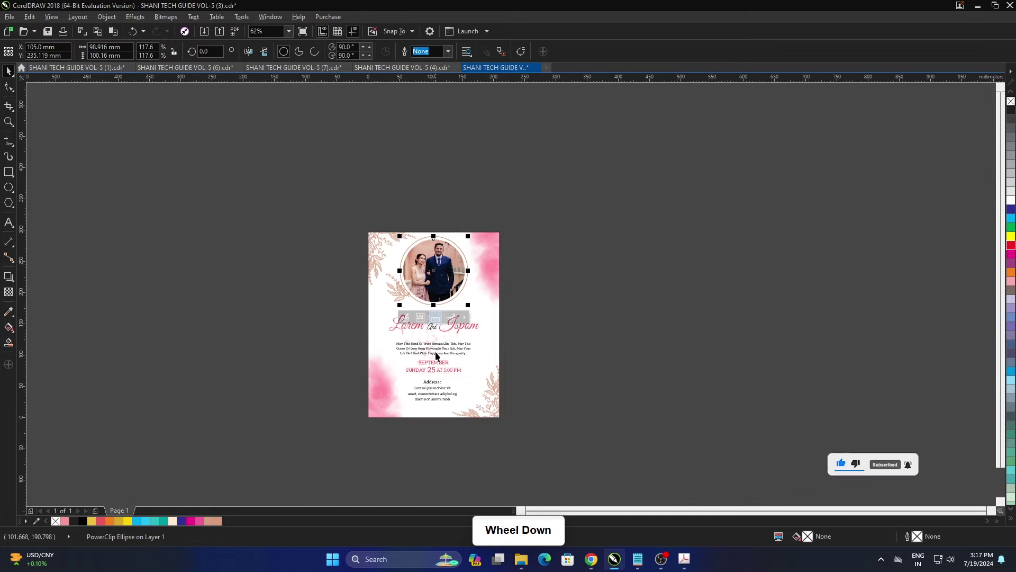
{"action": "scroll", "scroll_direction": "up", "scroll_amount": 3}
Step: Open SHANI TECH GUIDE VOL-5 (5) via Ctrl+O, fit it to the window and preview it full-screen
{"action": "key", "text": "ctrl+o"}
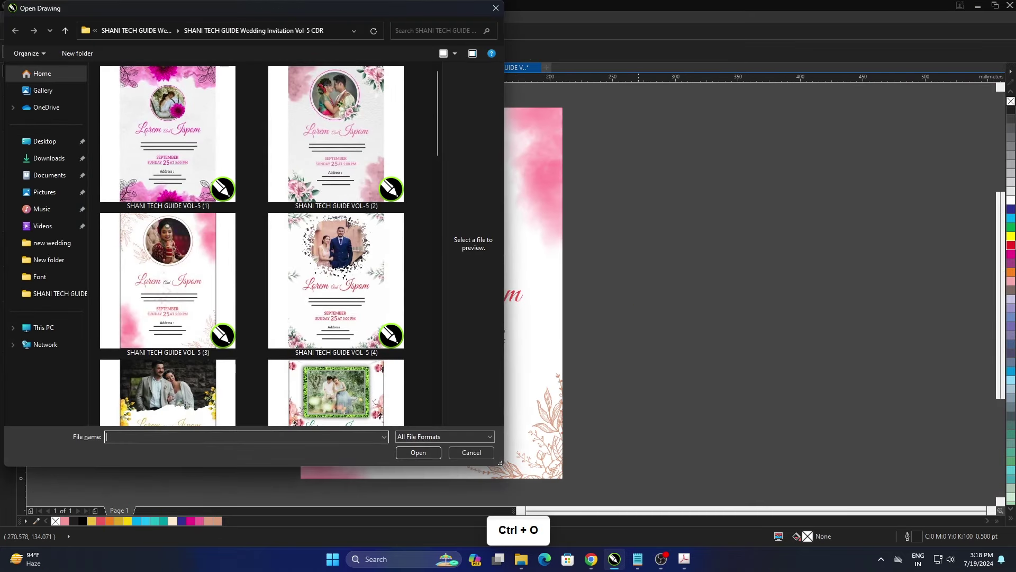
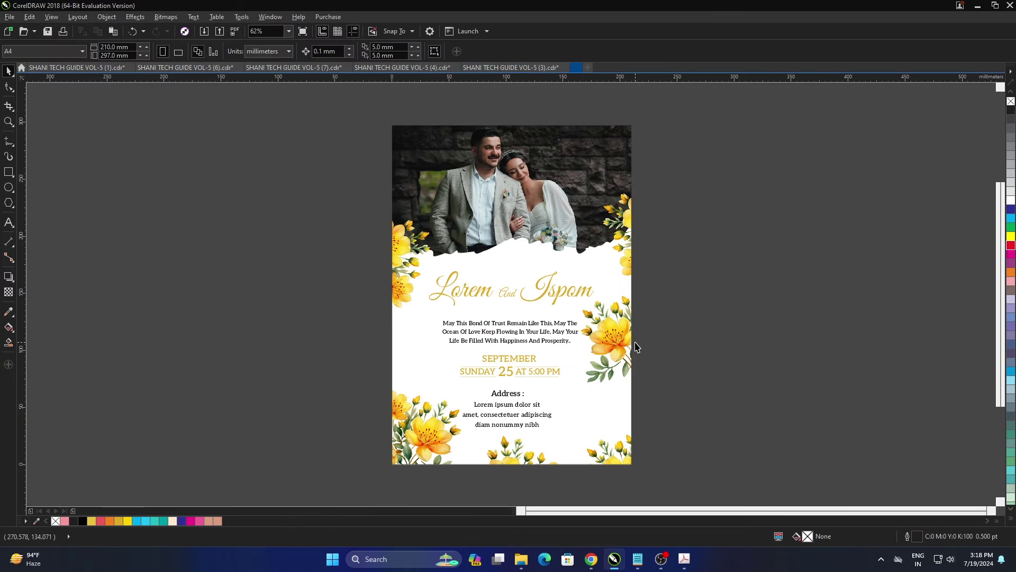
{"action": "left_click", "coordinate": [718, 338]}
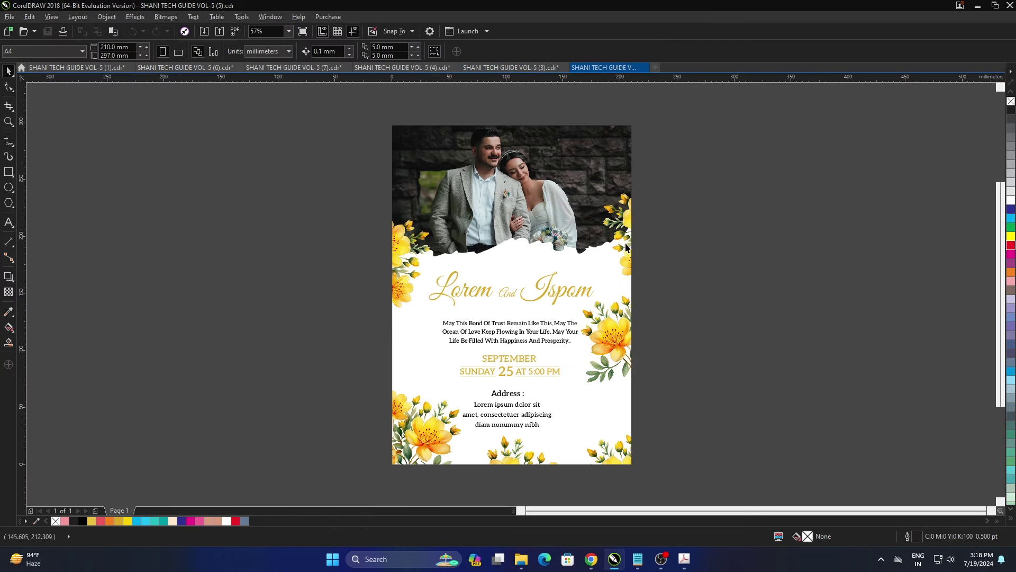
{"action": "left_click", "coordinate": [684, 270]}
{"action": "key", "text": "F4"}
{"action": "key", "text": "F9"}
{"action": "left_click", "coordinate": [761, 293]}
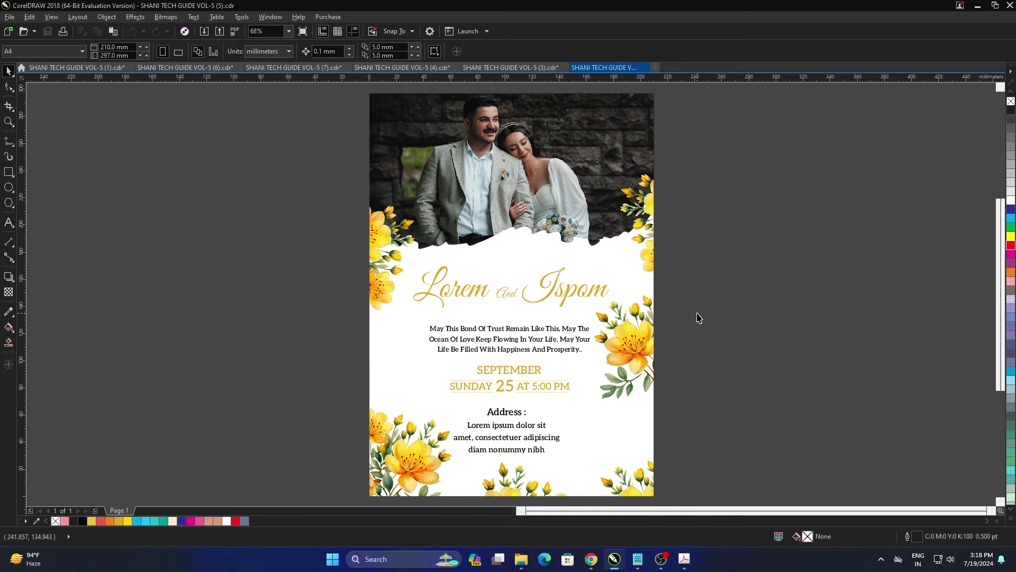
Step: Recolour the names, verse and address text lines from the colour palette
{"action": "left_click", "coordinate": [700, 317]}
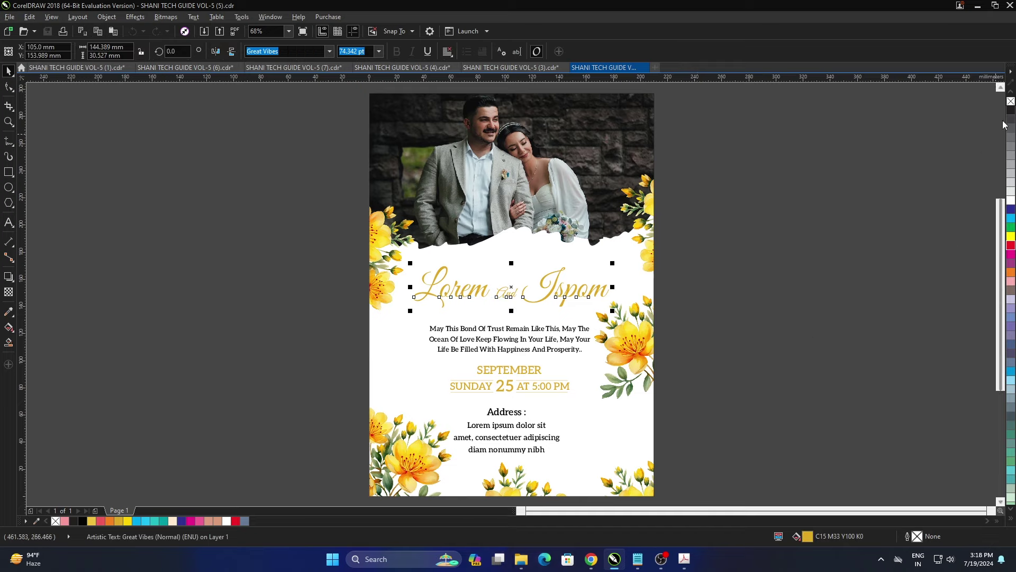
{"action": "left_click", "coordinate": [1014, 113]}
{"action": "double_click", "coordinate": [920, 193]}
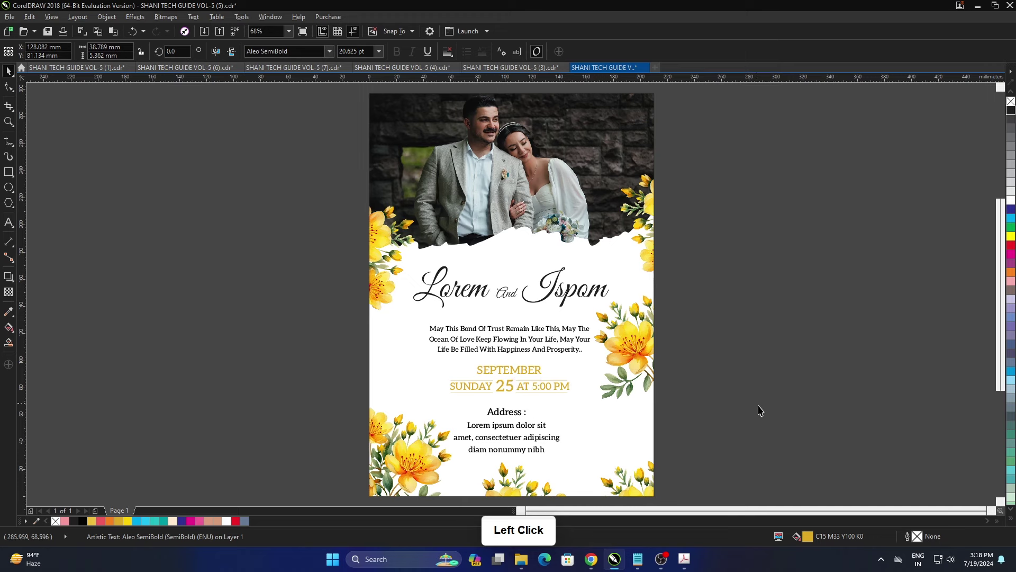
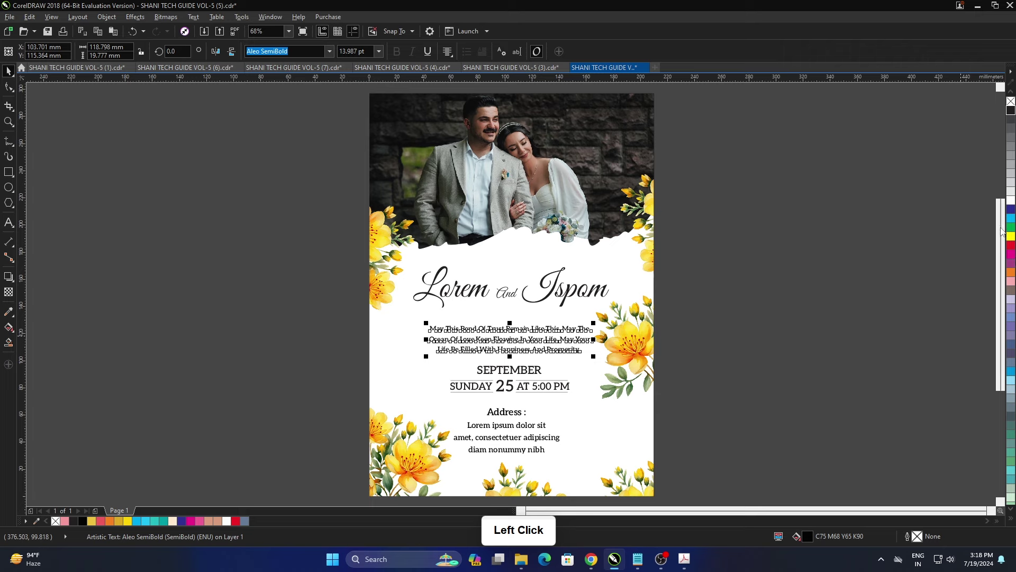
{"action": "left_click", "coordinate": [1010, 248]}
{"action": "double_click", "coordinate": [944, 292]}
{"action": "left_click", "coordinate": [824, 465]}
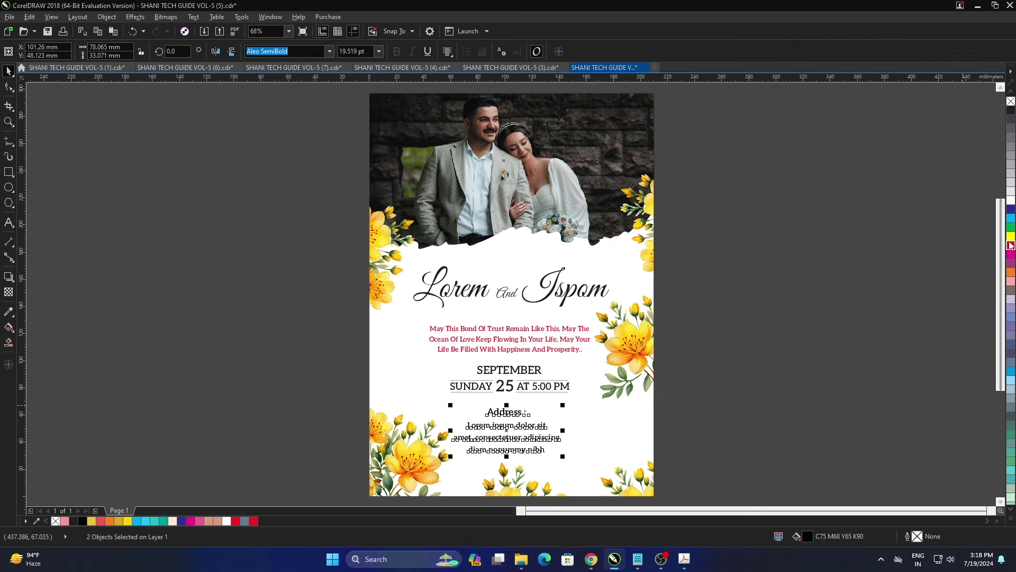
{"action": "left_click", "coordinate": [1013, 247]}
{"action": "double_click", "coordinate": [904, 328]}
Step: Undo, then select the September date lines and make them crimson like the names
{"action": "left_click", "coordinate": [813, 354]}
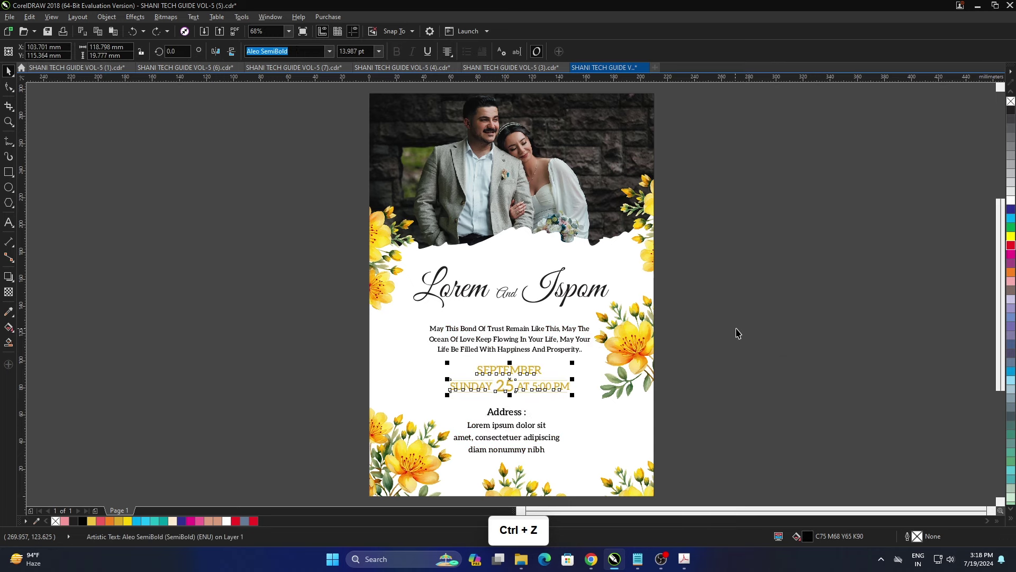
{"action": "key", "text": "ctrl+z"}
{"action": "left_click", "coordinate": [769, 337]}
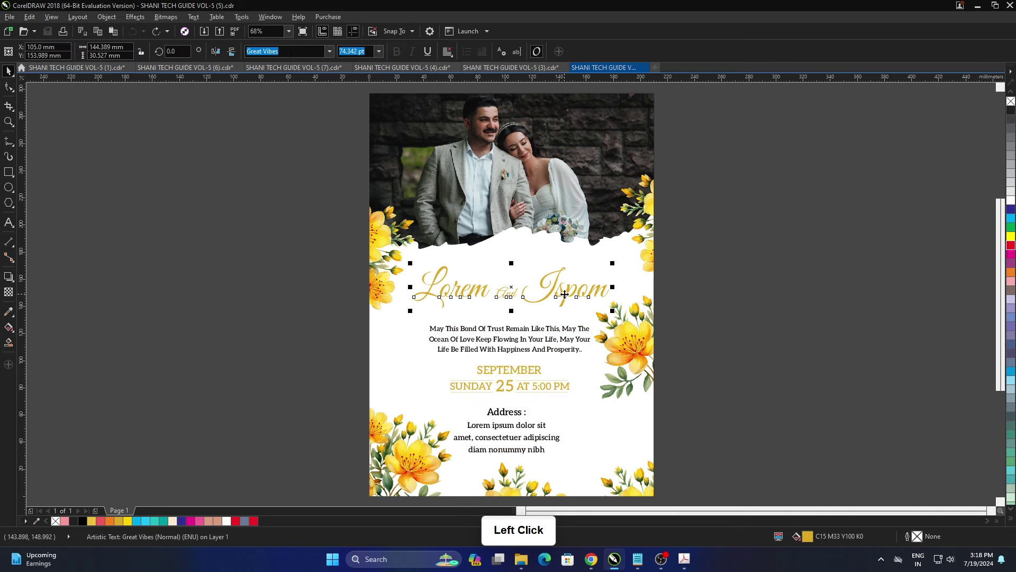
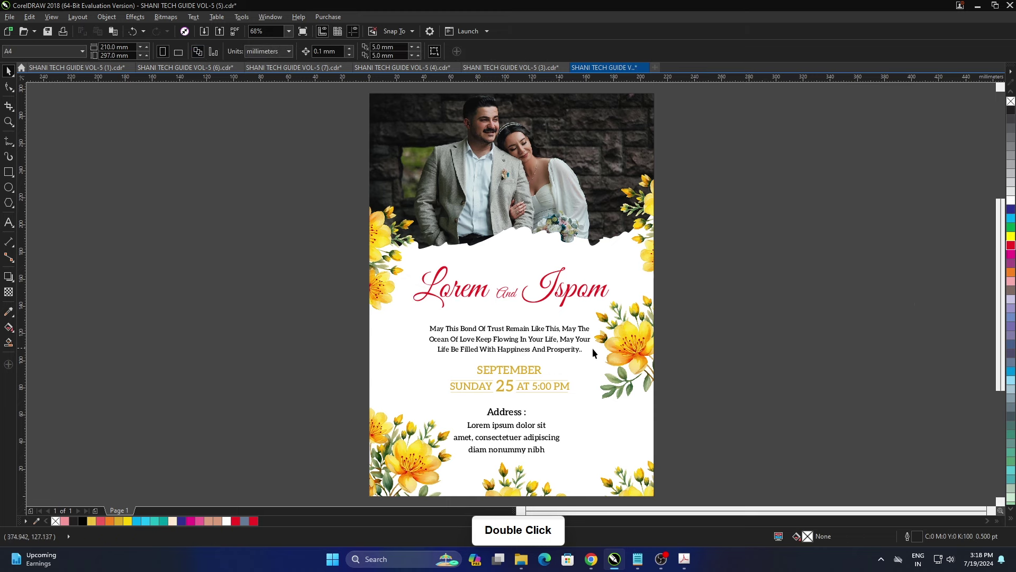
{"action": "left_click", "coordinate": [535, 378]}
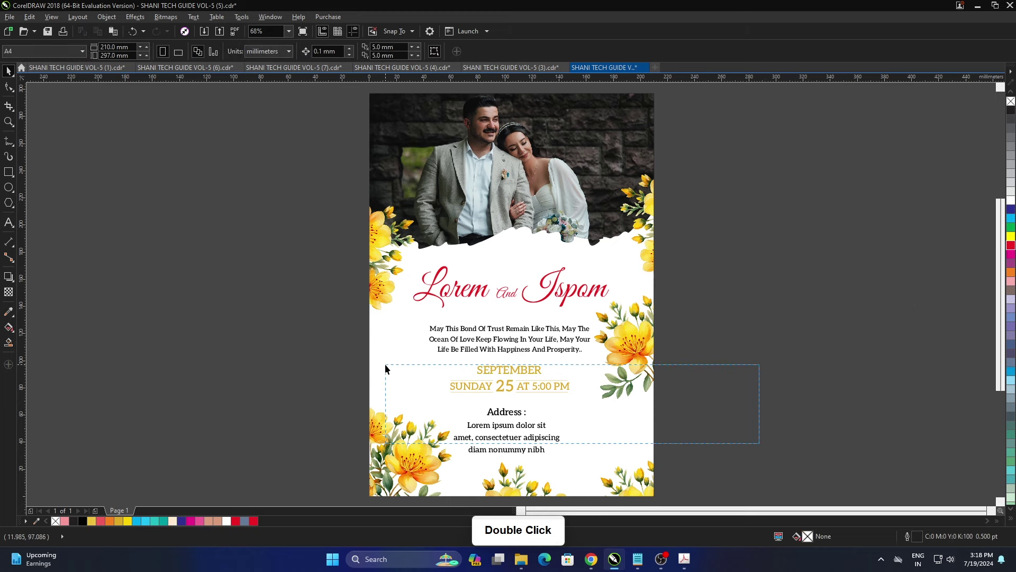
{"action": "left_click", "coordinate": [331, 358]}
{"action": "double_click", "coordinate": [249, 349]}
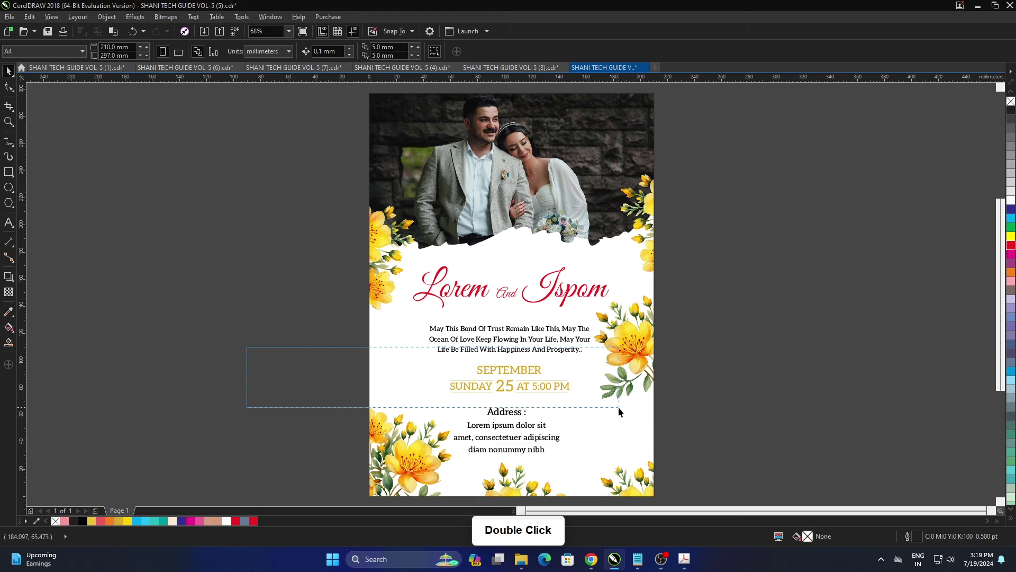
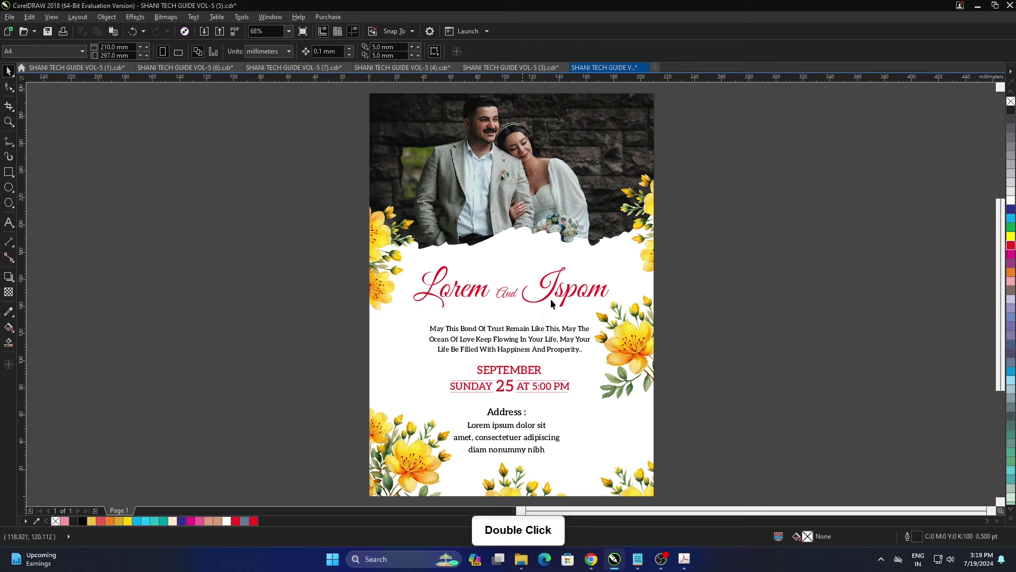
Step: Clear the selection and show the recoloured VOL-5 (5) invitation full-screen
{"action": "left_click", "coordinate": [746, 296]}
{"action": "key", "text": "F4"}
{"action": "key", "text": "F9"}
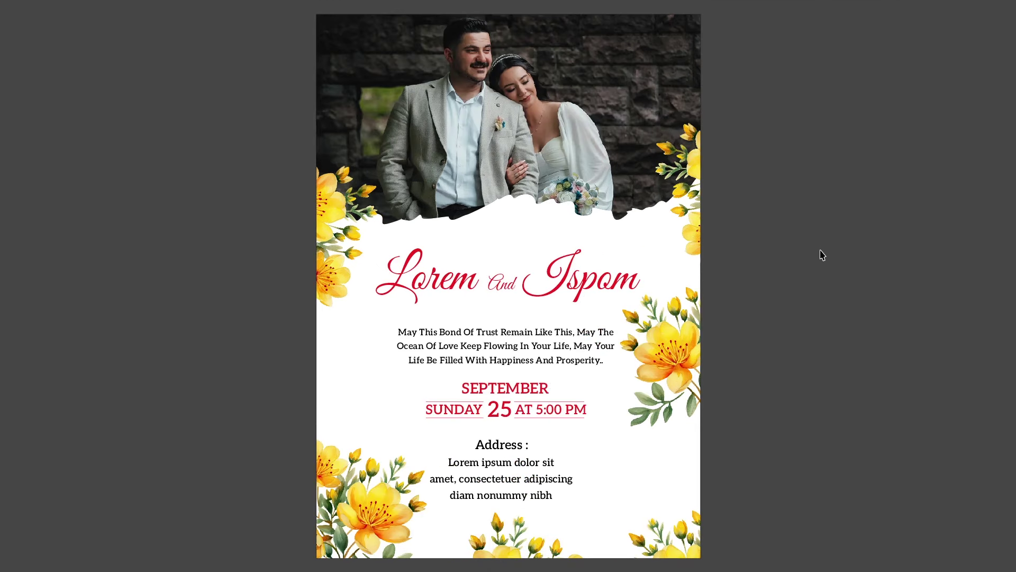
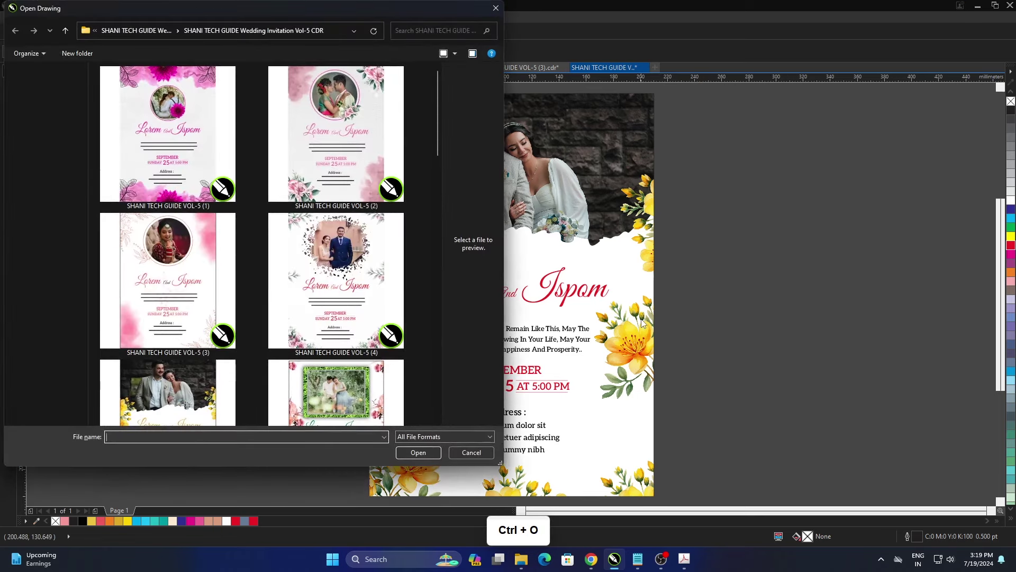
Step: Open the pink bubble template VOL-5 (9), preview it full-screen and return to Open Drawing
{"action": "scroll", "scroll_direction": "down", "scroll_amount": 3}
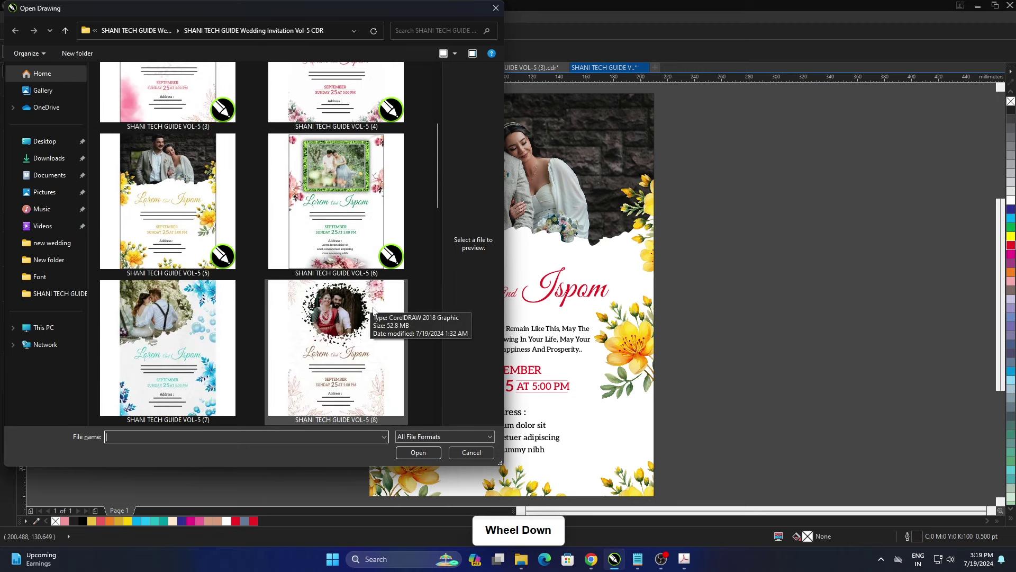
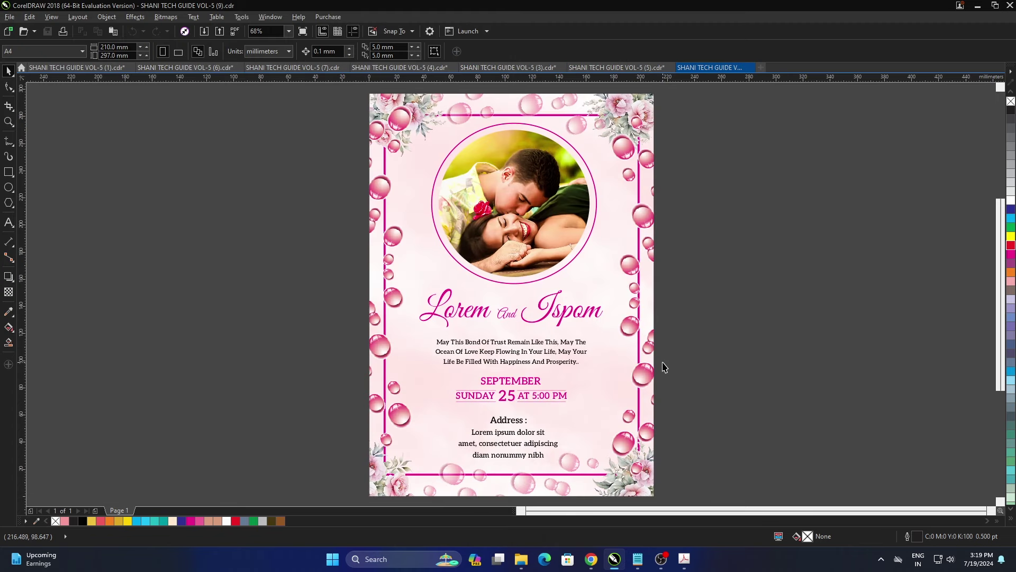
{"action": "key", "text": "F9"}
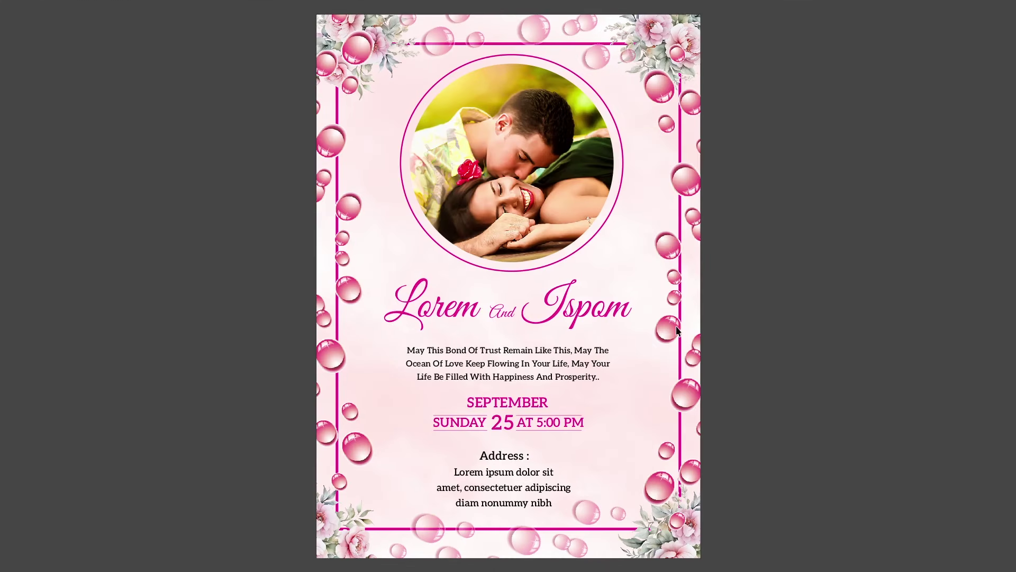
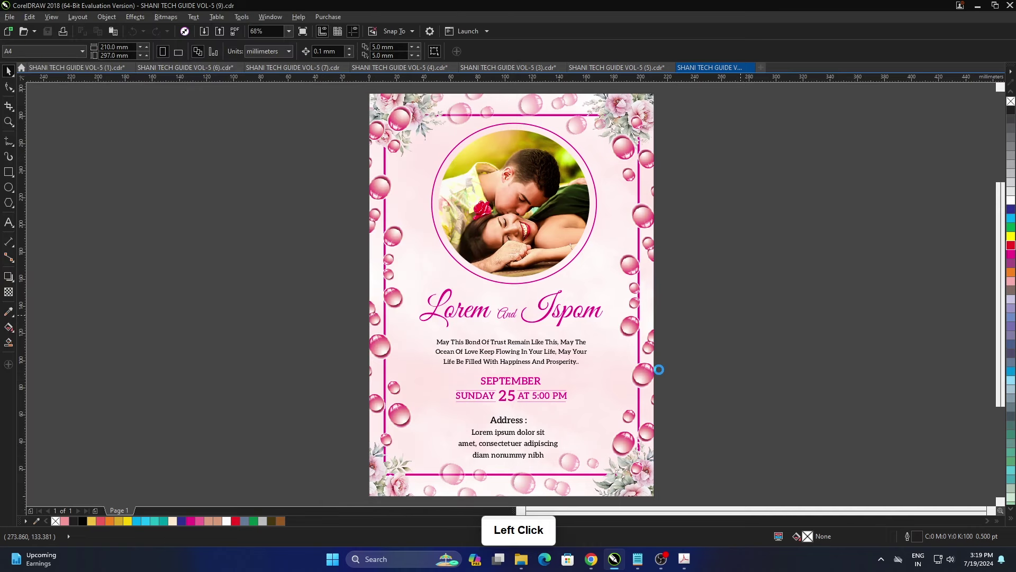
{"action": "left_click", "coordinate": [691, 350]}
{"action": "key", "text": "F4"}
Step: Open the hexagon-pattern template VOL-5 (8), preview it full-screen and bring the template list back
{"action": "left_click", "coordinate": [706, 270]}
{"action": "key", "text": "F9"}
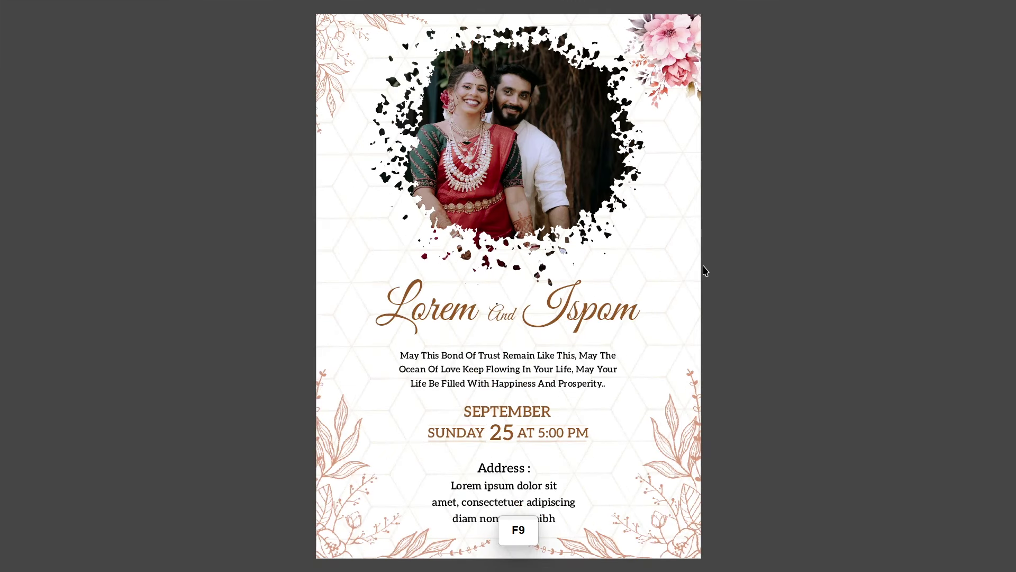
{"action": "left_click", "coordinate": [771, 337]}
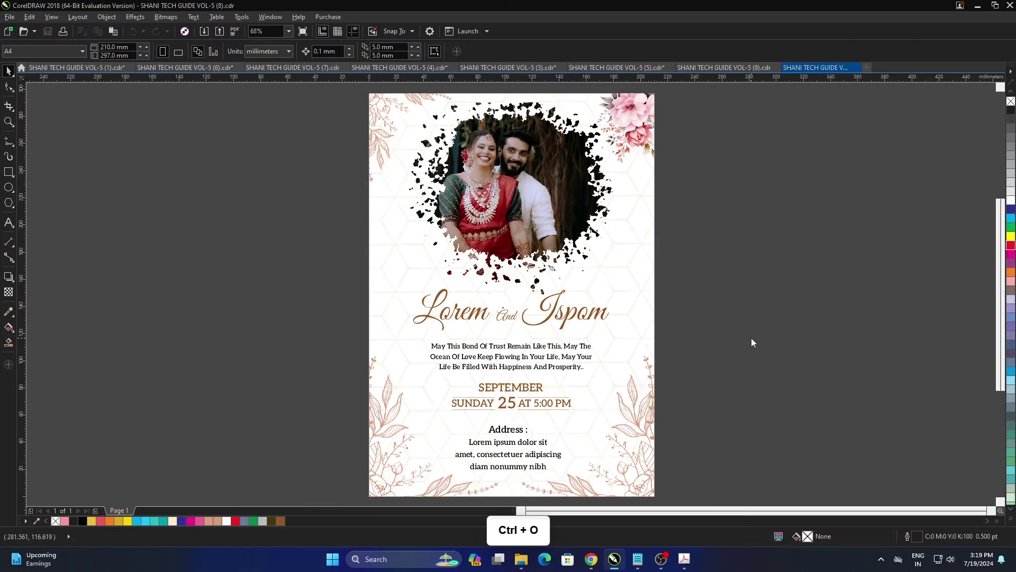
{"action": "scroll", "scroll_direction": "down", "scroll_amount": 3}
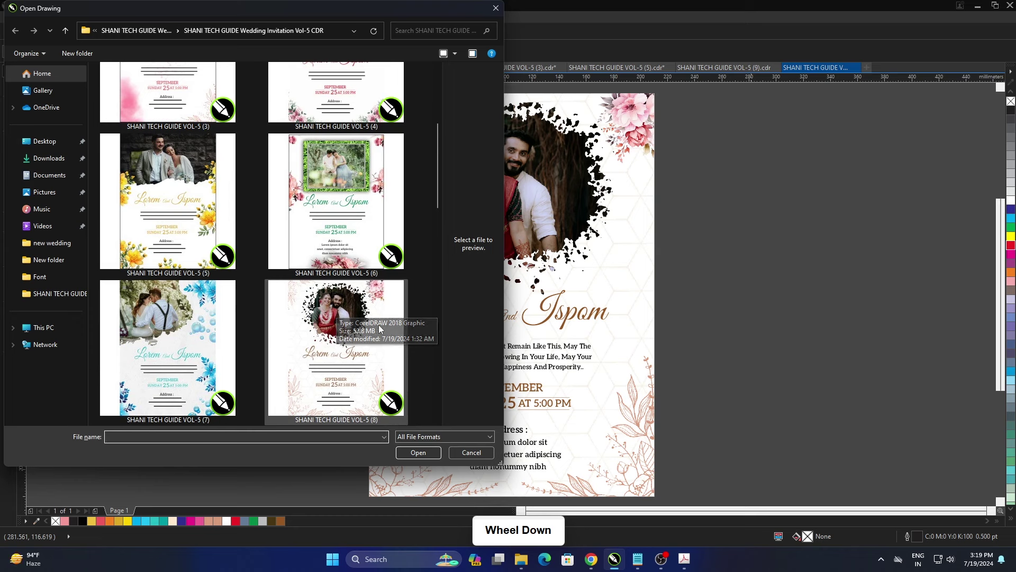
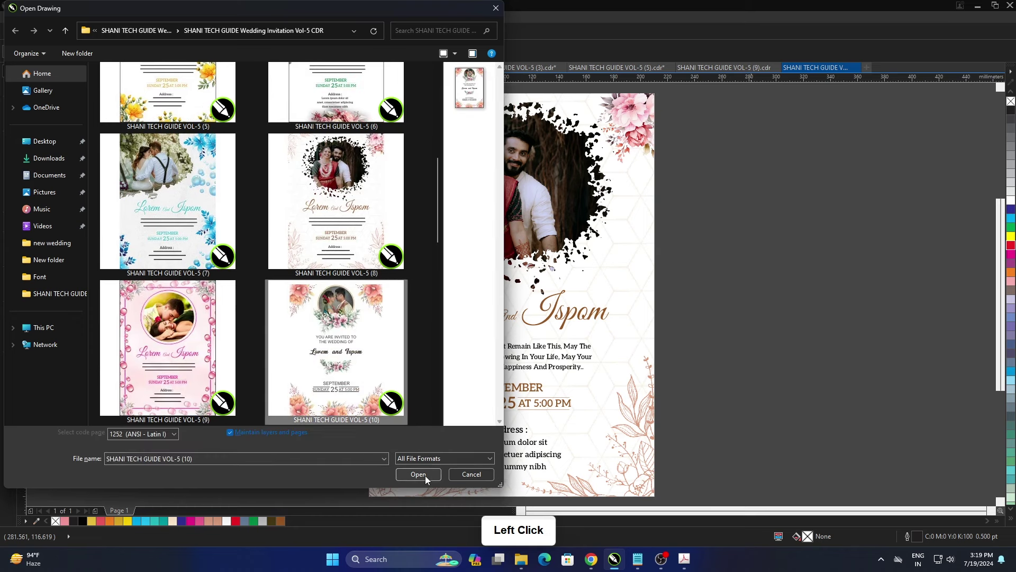
Step: Open VOL-5 (10), preview the 'You are invited' design full-screen, then bring up Open Drawing again
{"action": "left_click", "coordinate": [669, 343]}
{"action": "key", "text": "F4"}
{"action": "key", "text": "F9"}
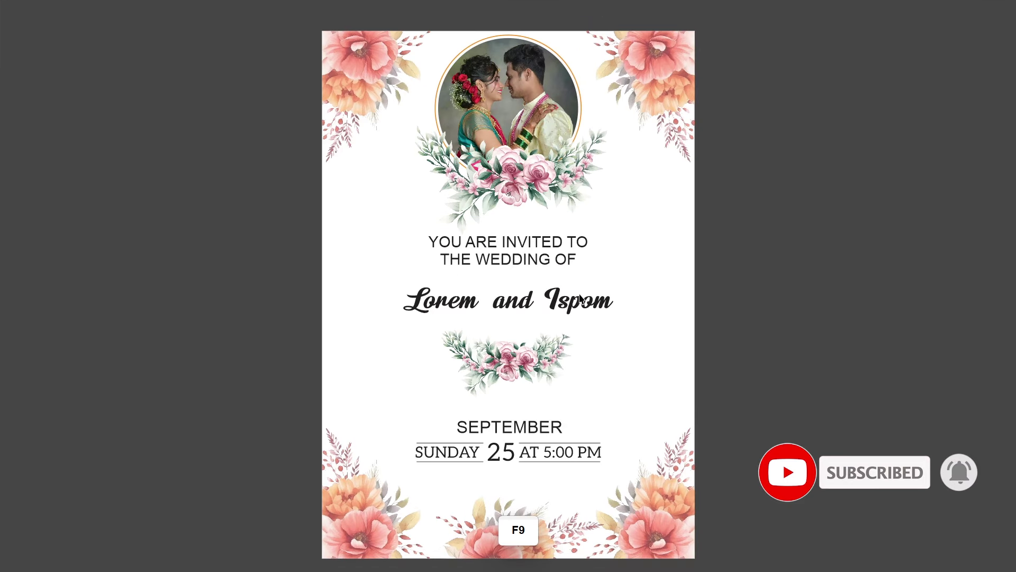
{"action": "left_click", "coordinate": [720, 290]}
{"action": "key", "text": "ctrl+o"}
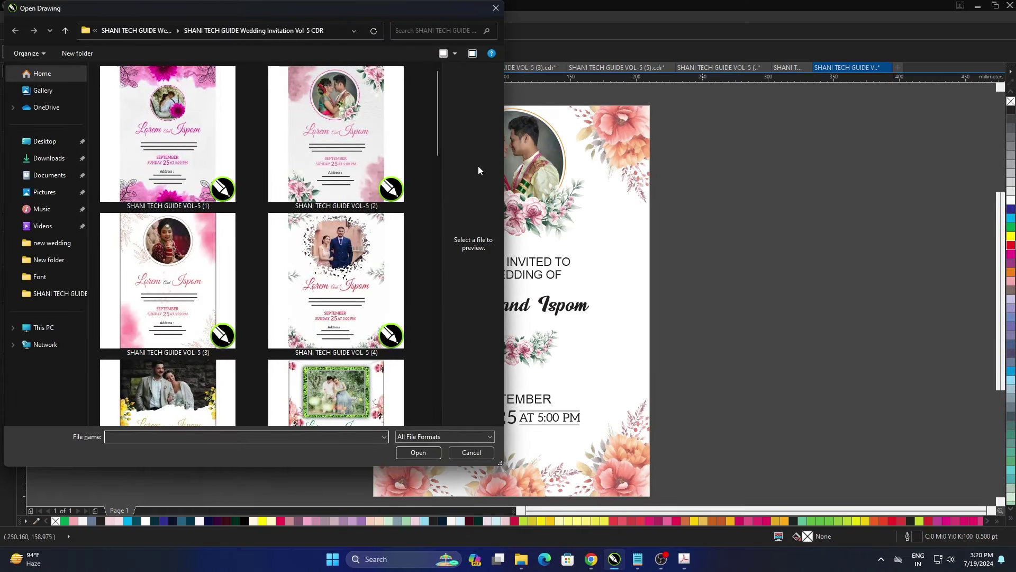
Step: Open VOL-5 (12) with the large Lorem & Ispom lettering and preview it full-screen
{"action": "scroll", "scroll_direction": "down", "scroll_amount": 3}
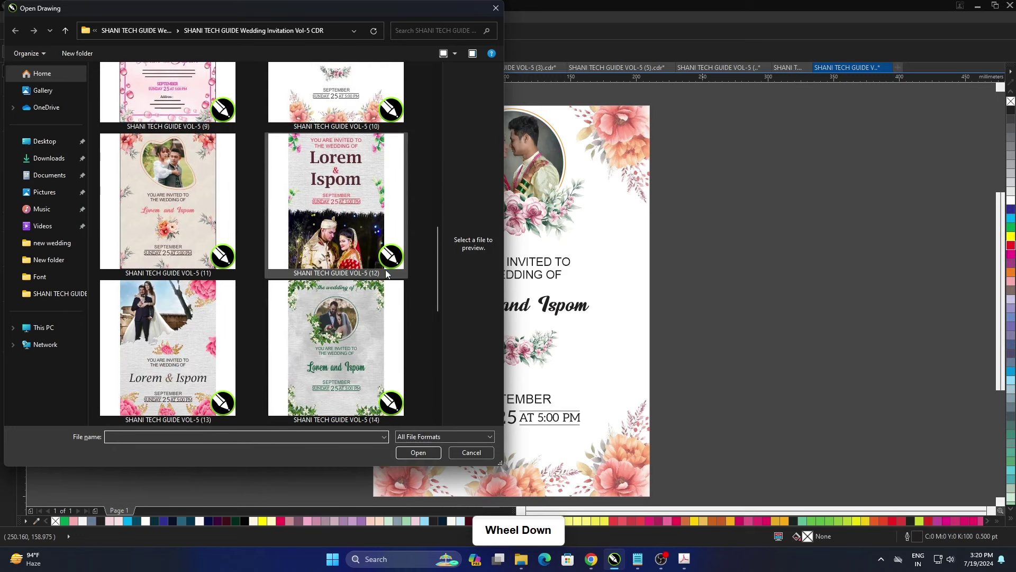
{"action": "left_click", "coordinate": [339, 247]}
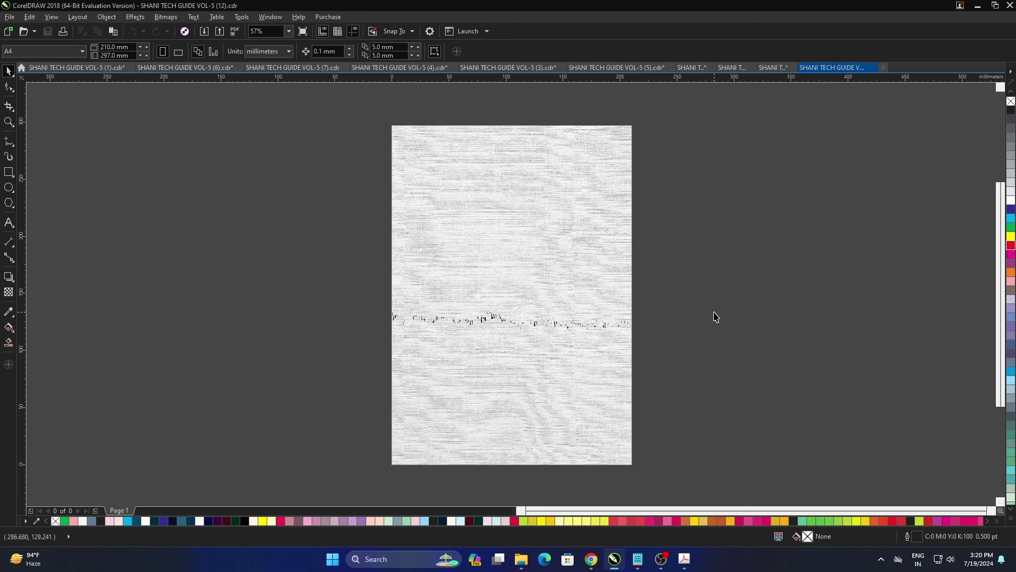
{"action": "left_click", "coordinate": [716, 313]}
{"action": "key", "text": "F4"}
{"action": "key", "text": "F9"}
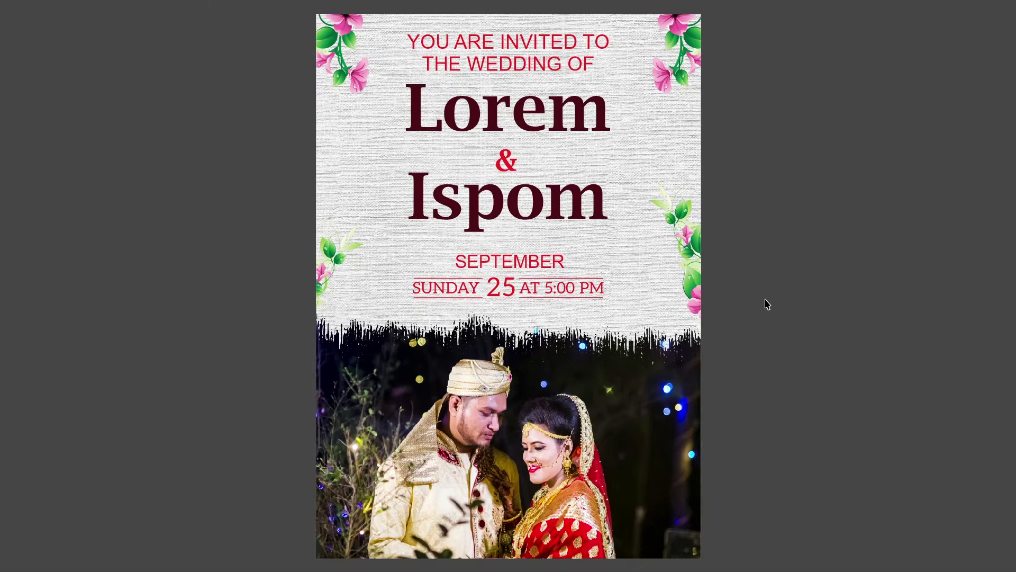
Step: Leave the preview and return to the scrolled Open Drawing template list
{"action": "key", "text": "F9"}
{"action": "left_click", "coordinate": [696, 314]}
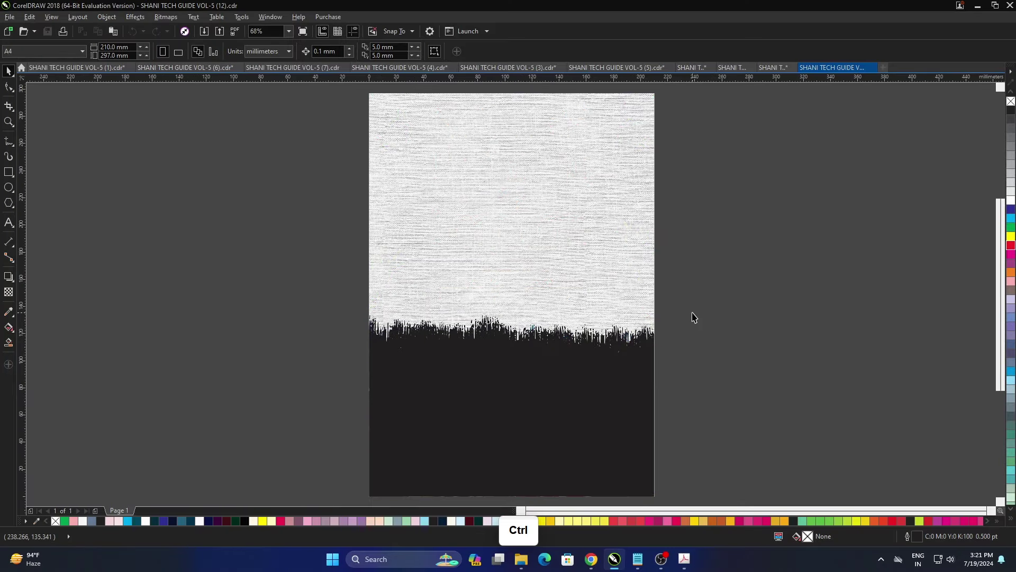
{"action": "scroll", "scroll_direction": "down", "scroll_amount": 3}
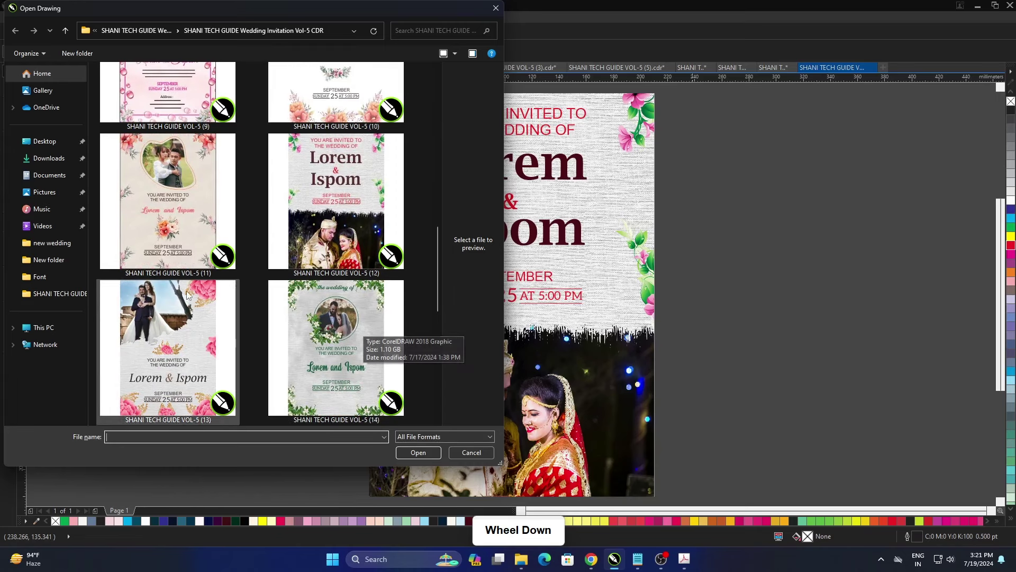
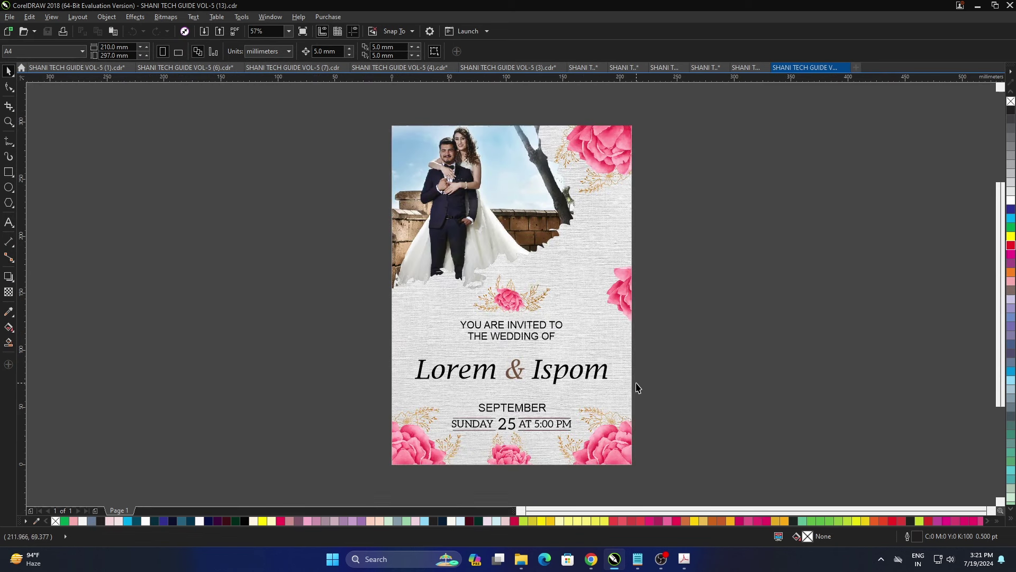
Step: Fit the pink-rose VOL-5 (13) invitation to the window and bring up Open Drawing again
{"action": "key", "text": "F4"}
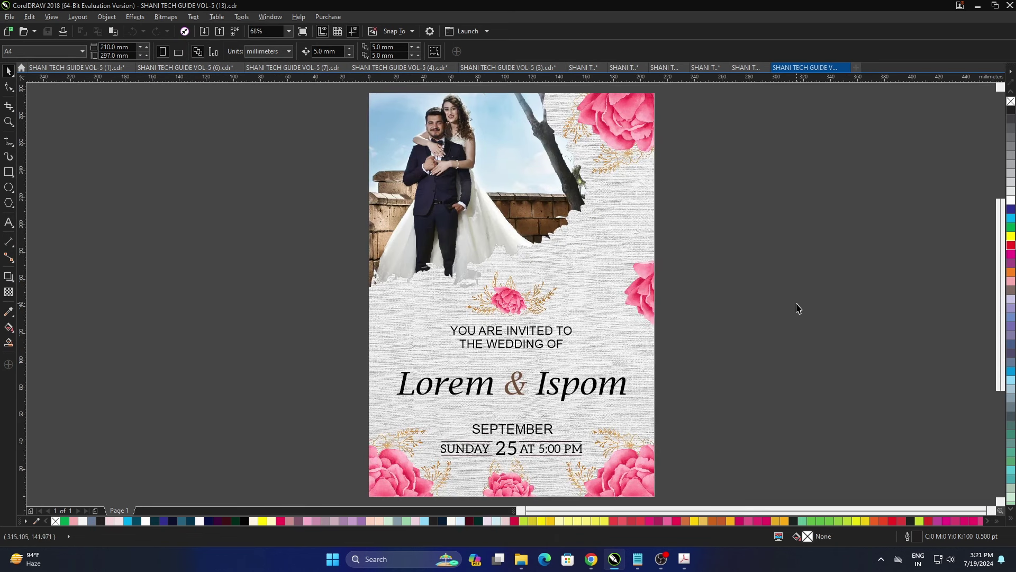
{"action": "key", "text": "F9"}
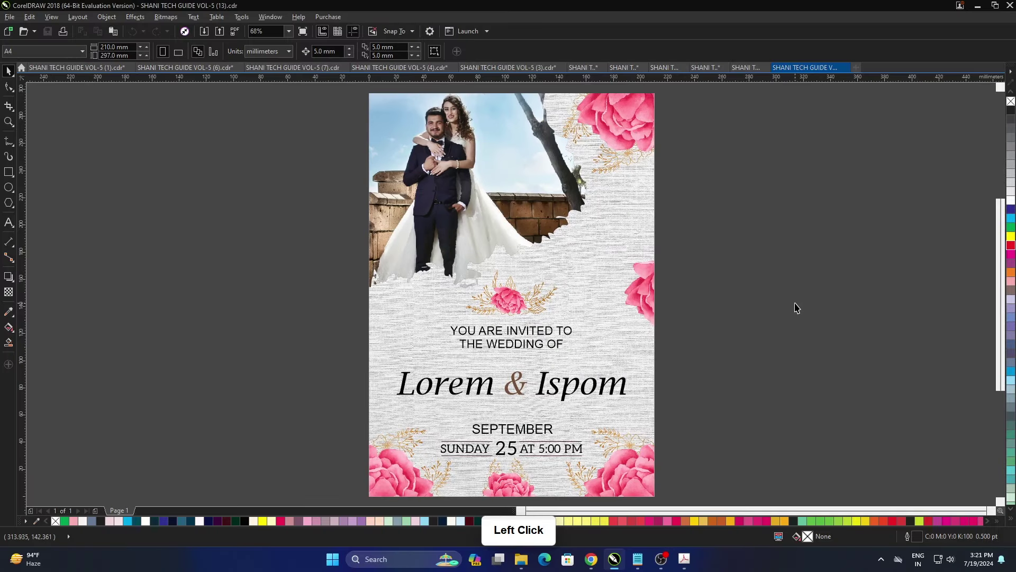
Step: Open the orange floral VOL-5 (19), fit it to the window and show it full-screen
{"action": "scroll", "scroll_direction": "down", "scroll_amount": 3}
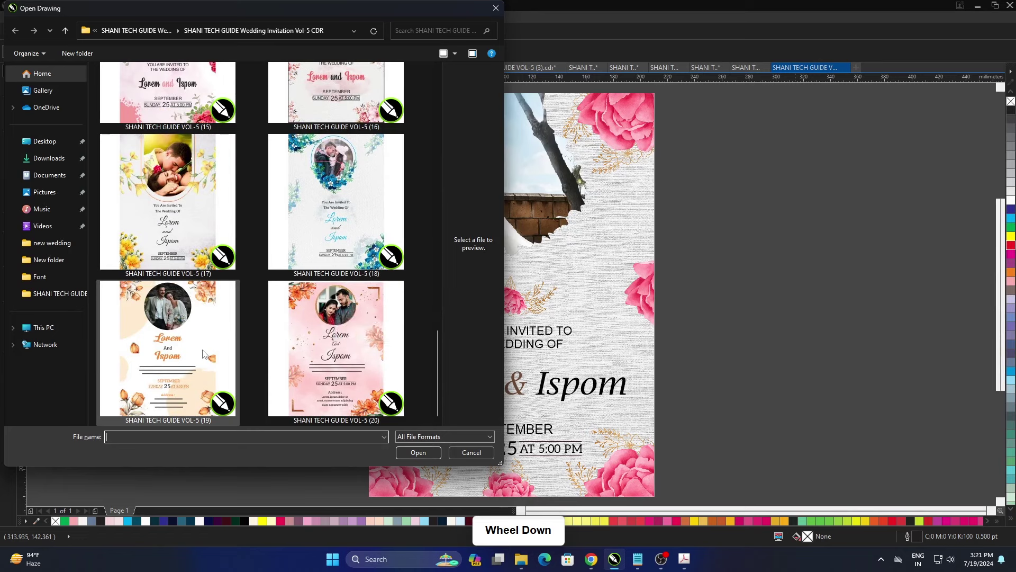
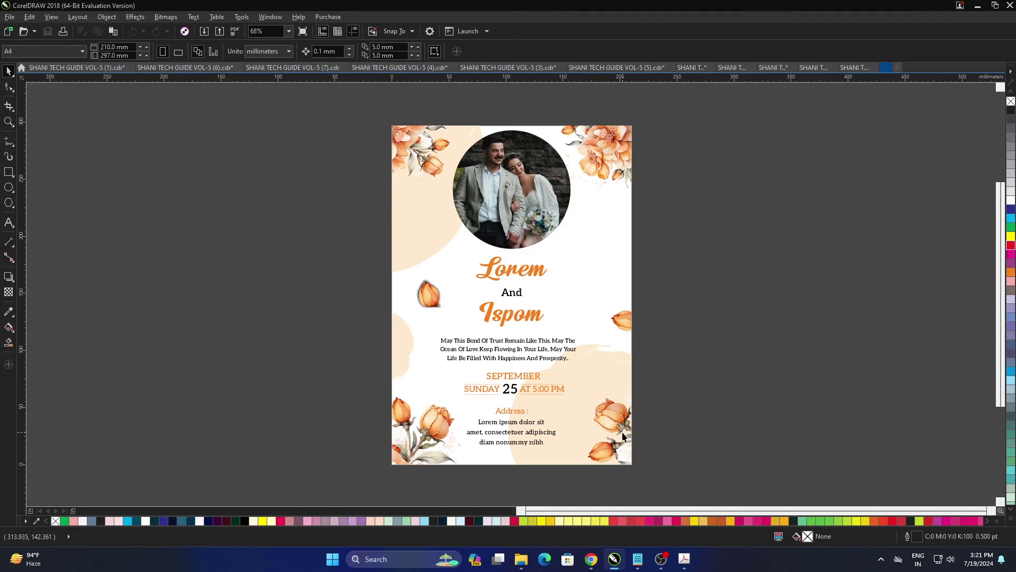
{"action": "left_click", "coordinate": [701, 352]}
{"action": "key", "text": "F4"}
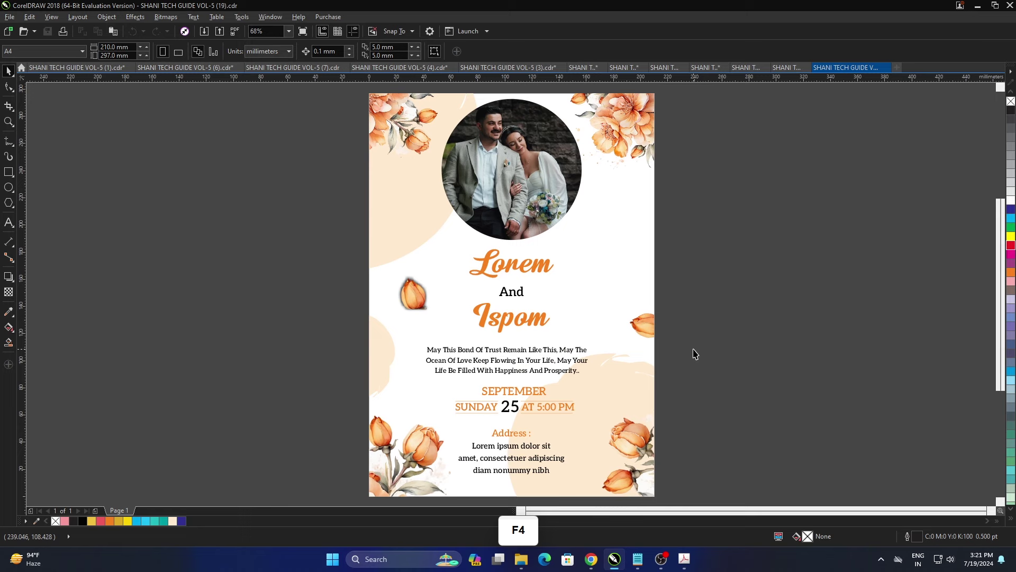
{"action": "key", "text": "F9"}
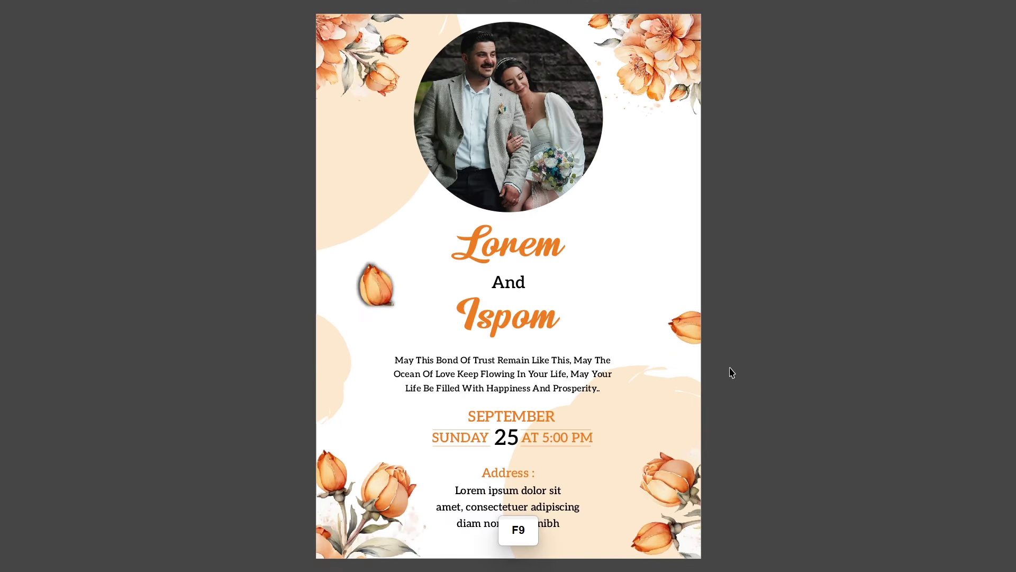
Step: Open VOL-5 (2) with the magenta-ringed couple photo, fit it to the window and show it full-screen
{"action": "left_click", "coordinate": [761, 360]}
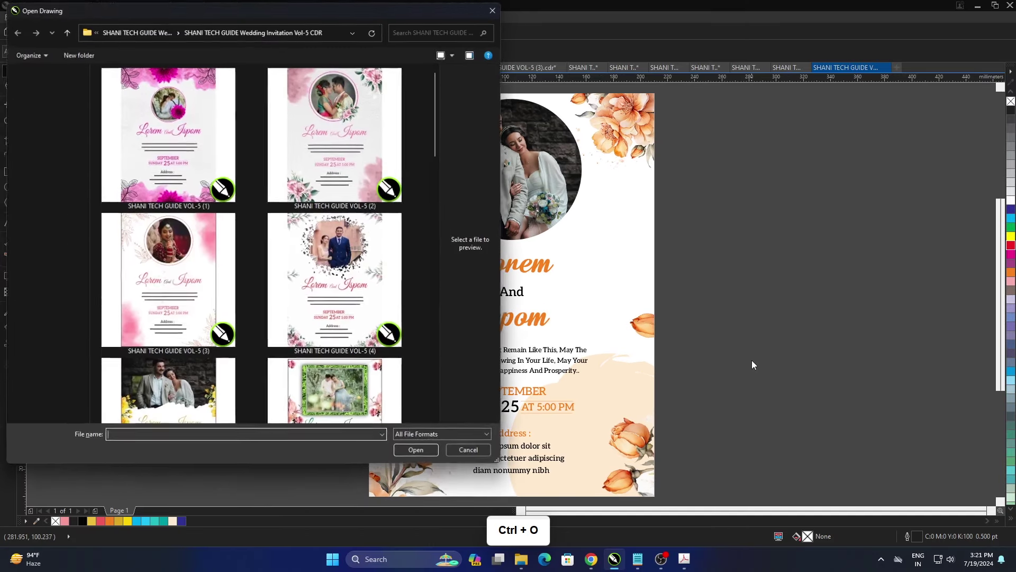
{"action": "scroll", "scroll_direction": "up", "scroll_amount": 3}
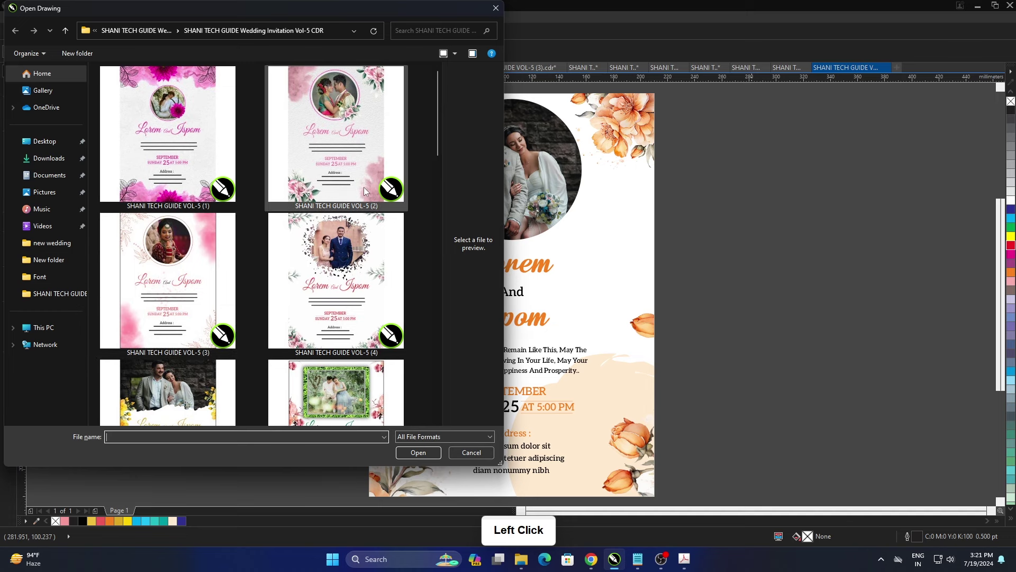
{"action": "left_click", "coordinate": [415, 478]}
{"action": "left_click", "coordinate": [679, 376]}
{"action": "key", "text": "F4"}
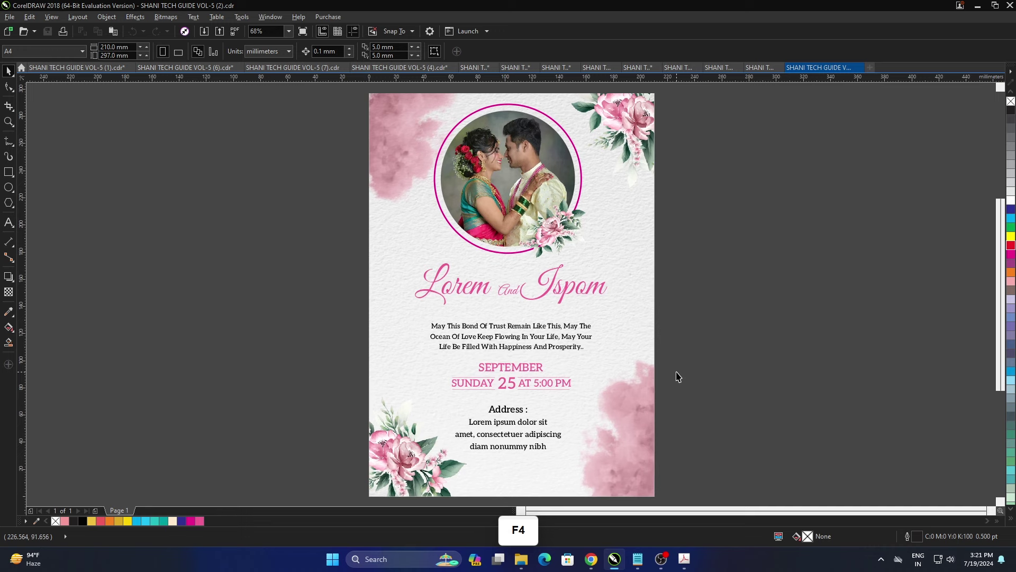
{"action": "key", "text": "F9"}
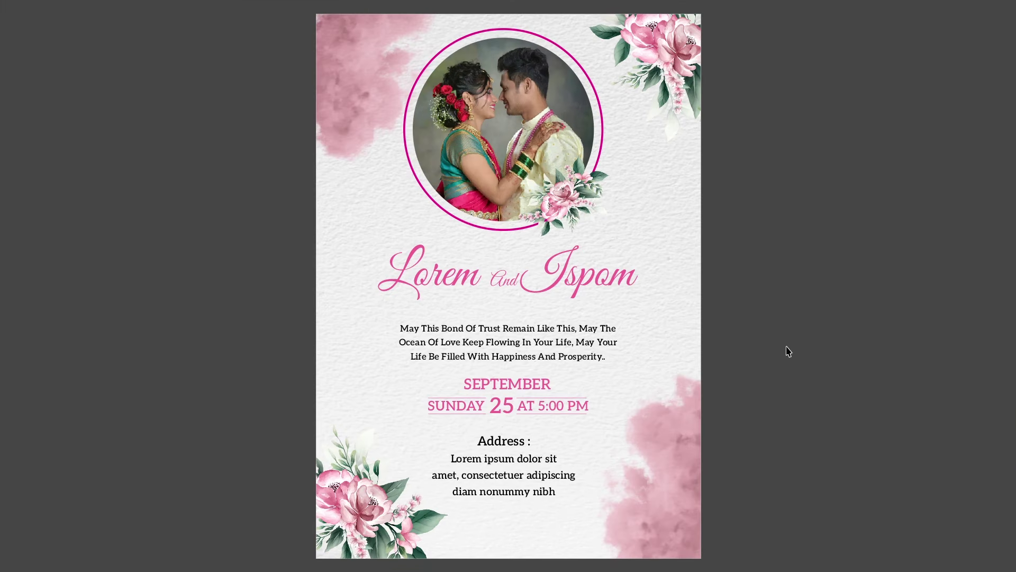
Step: Open the green-leaf VOL-5 (14), fit it to the window and preview it full-screen
{"action": "left_click", "coordinate": [790, 350]}
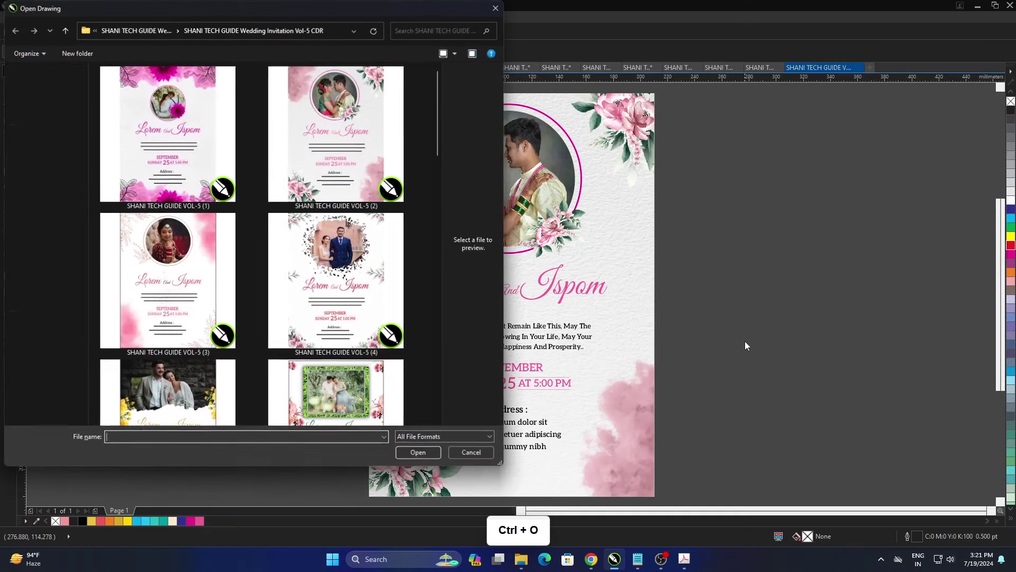
{"action": "scroll", "scroll_direction": "down", "scroll_amount": 3}
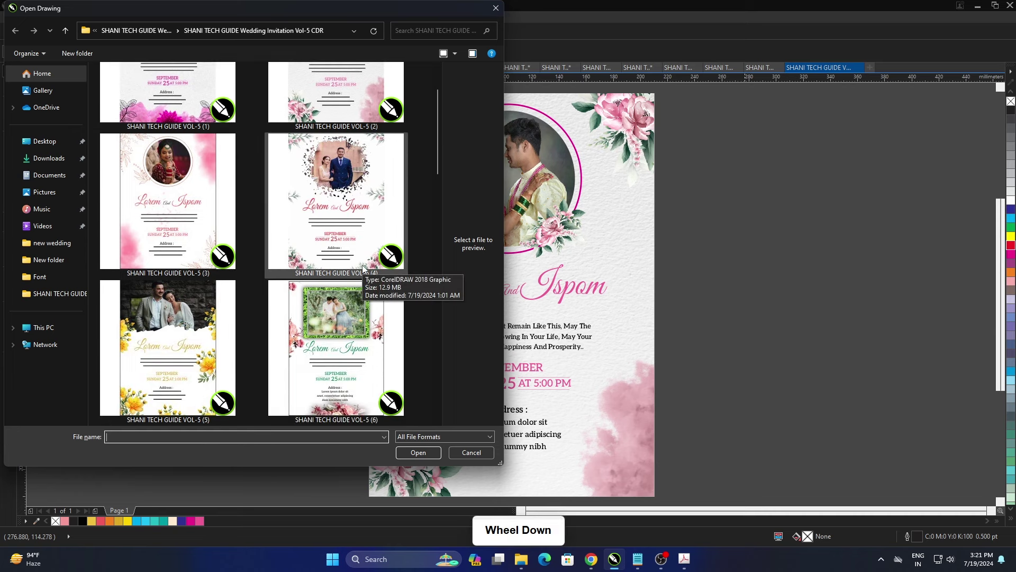
{"action": "scroll", "scroll_direction": "down", "scroll_amount": 3}
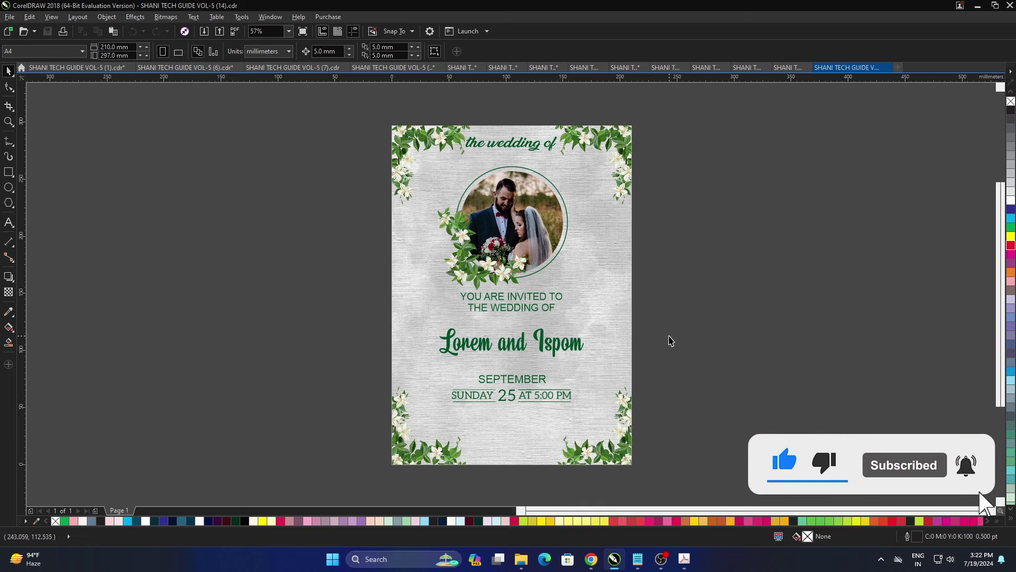
{"action": "left_click", "coordinate": [671, 324]}
{"action": "key", "text": "F4"}
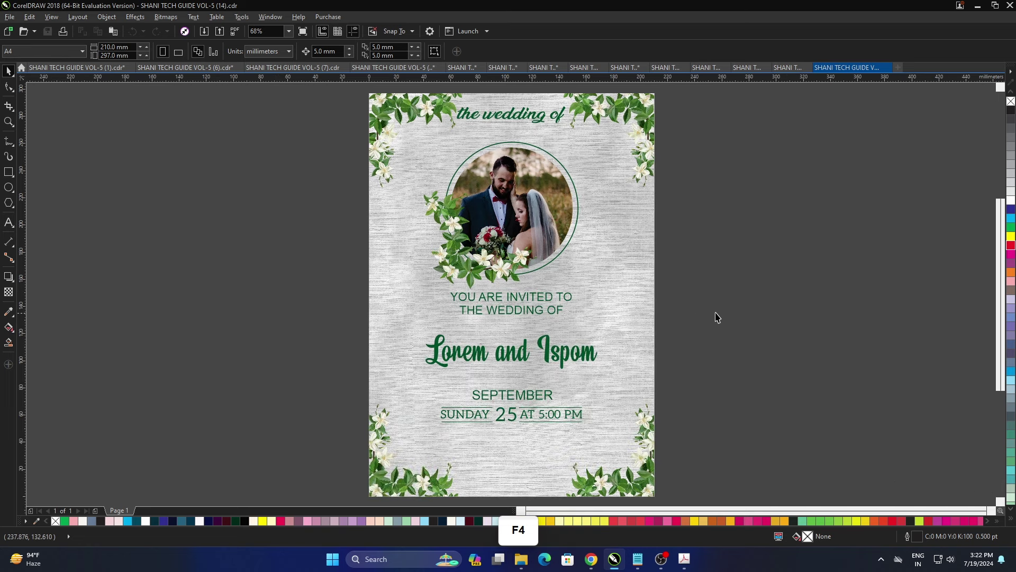
{"action": "key", "text": "F9"}
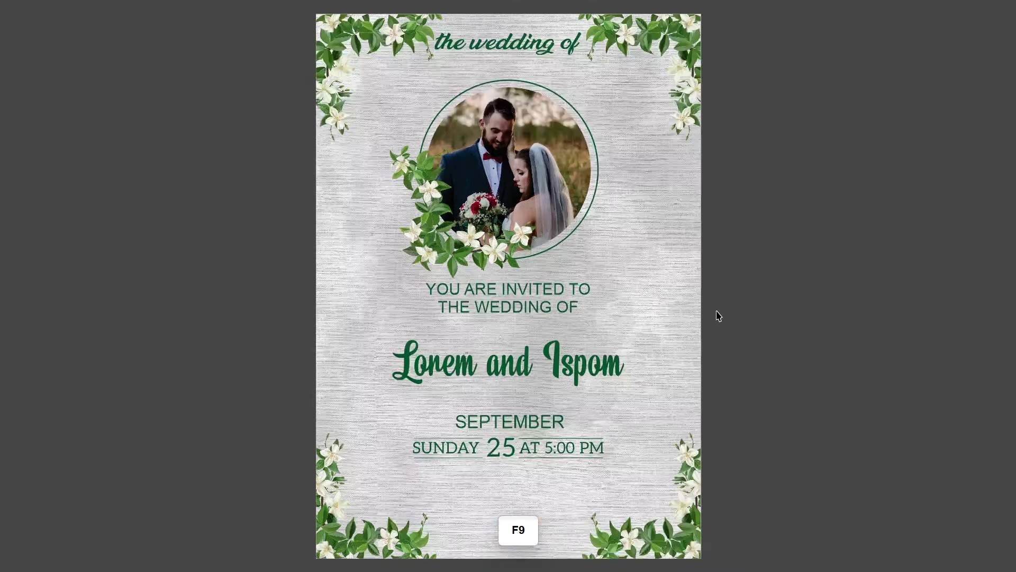
Step: Open the yellow-flower invitation VOL-5 (17) and show it in full-screen preview
{"action": "left_click", "coordinate": [728, 310]}
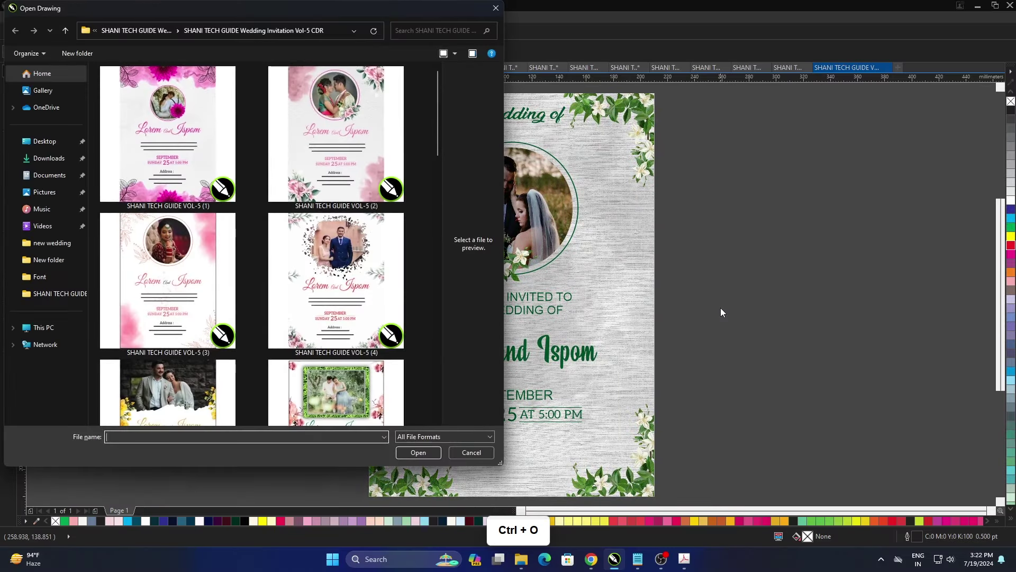
{"action": "scroll", "scroll_direction": "down", "scroll_amount": 3}
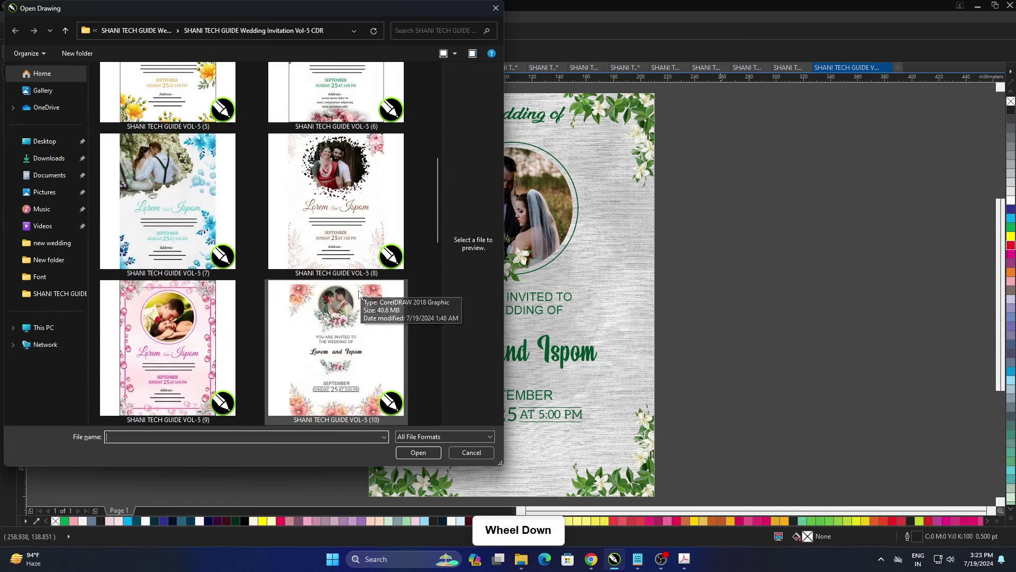
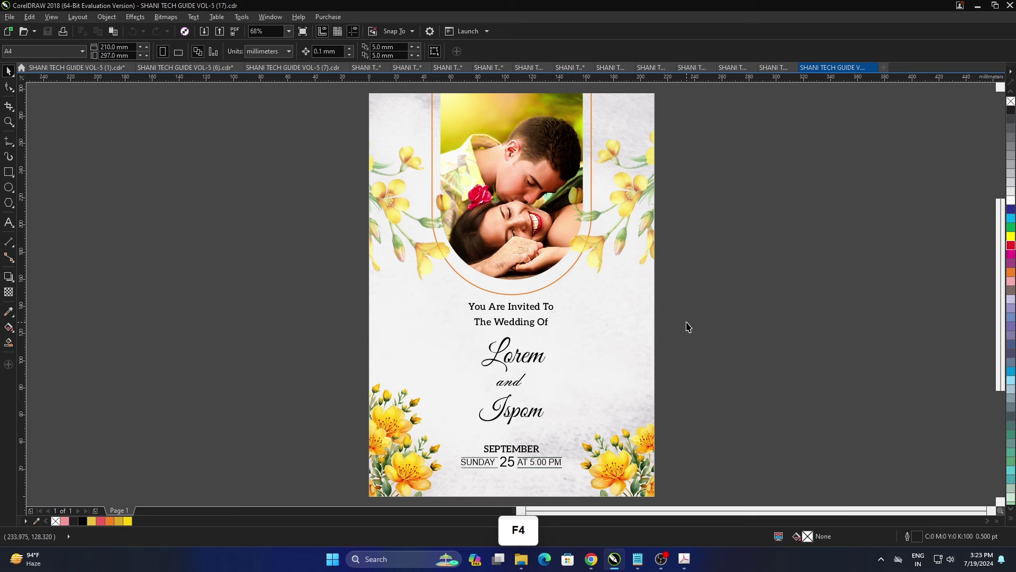
{"action": "key", "text": "F9"}
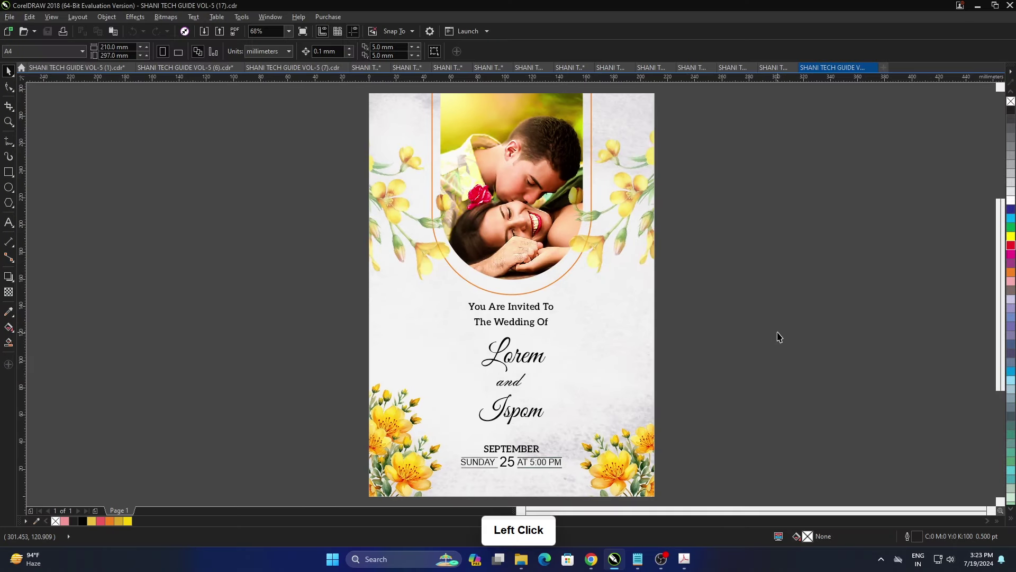
Step: Open VOL-5 (15), fit the page to the window and preview the pink invitation full-screen
{"action": "scroll", "scroll_direction": "down", "scroll_amount": 3}
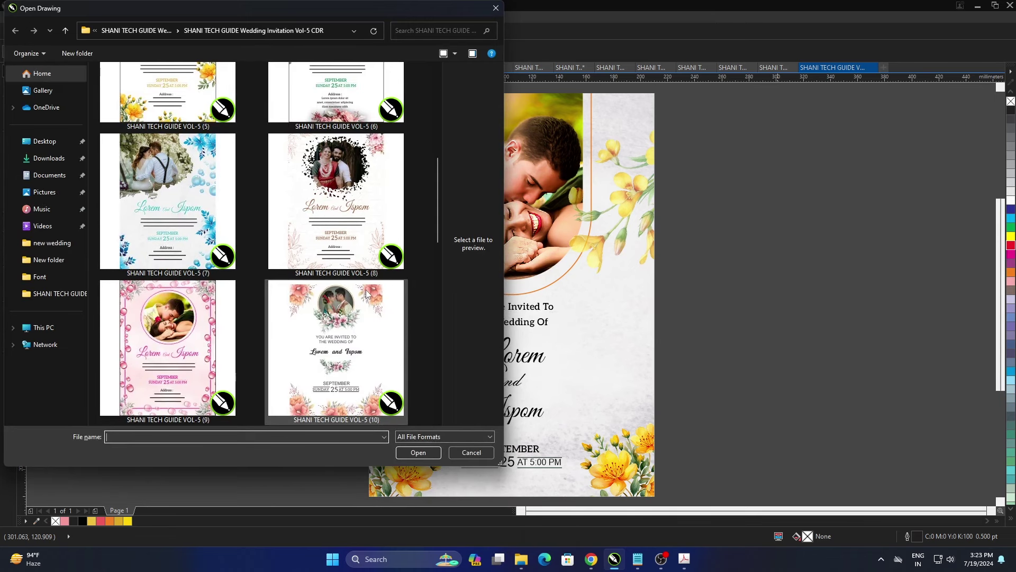
{"action": "scroll", "scroll_direction": "down", "scroll_amount": 3}
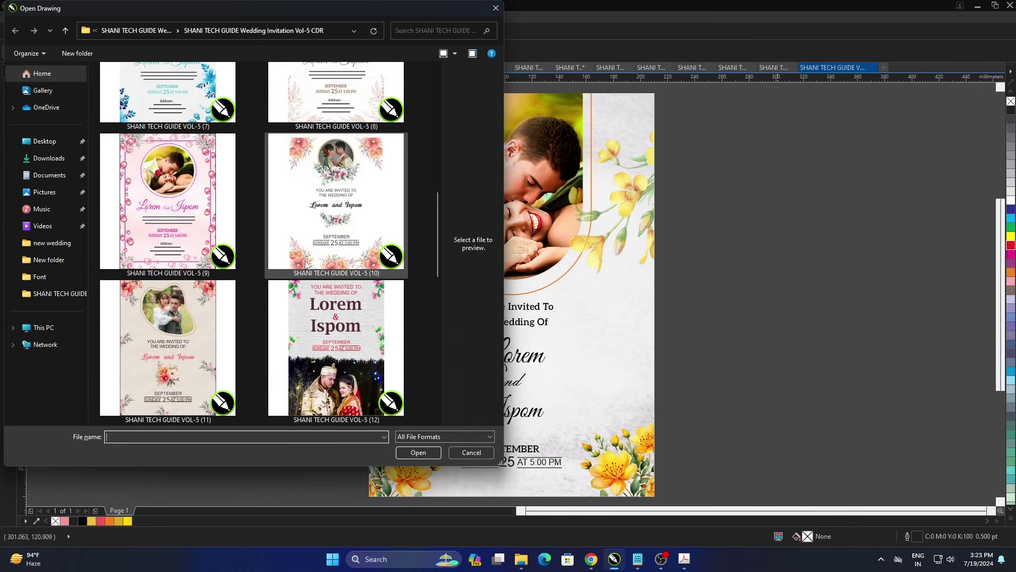
{"action": "scroll", "scroll_direction": "down", "scroll_amount": 3}
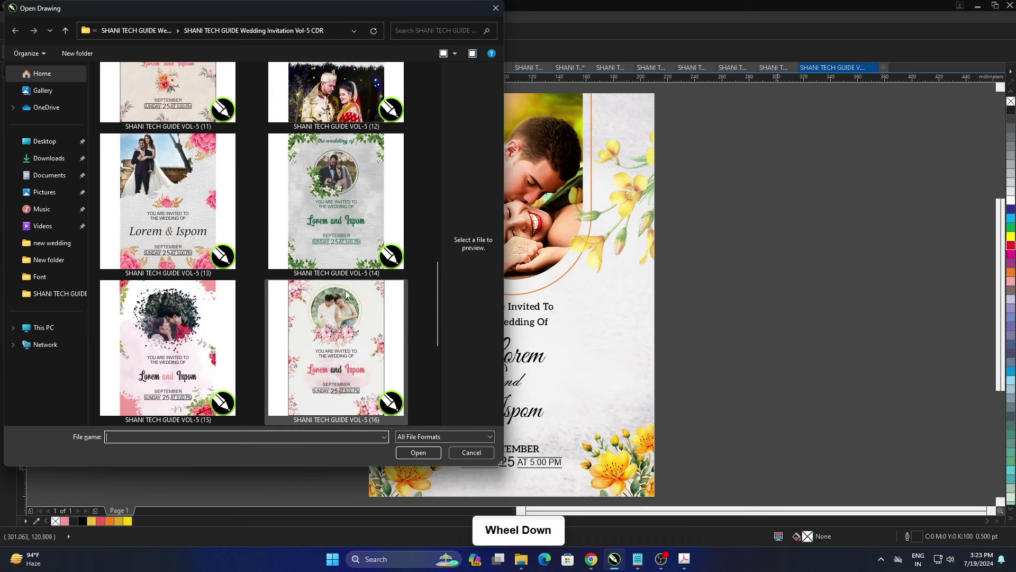
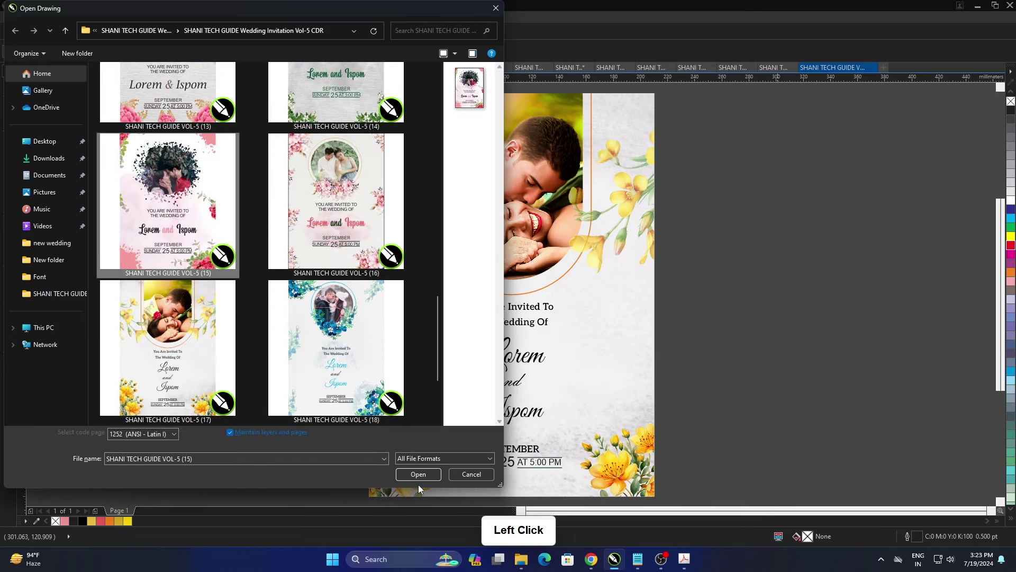
{"action": "left_click", "coordinate": [424, 481]}
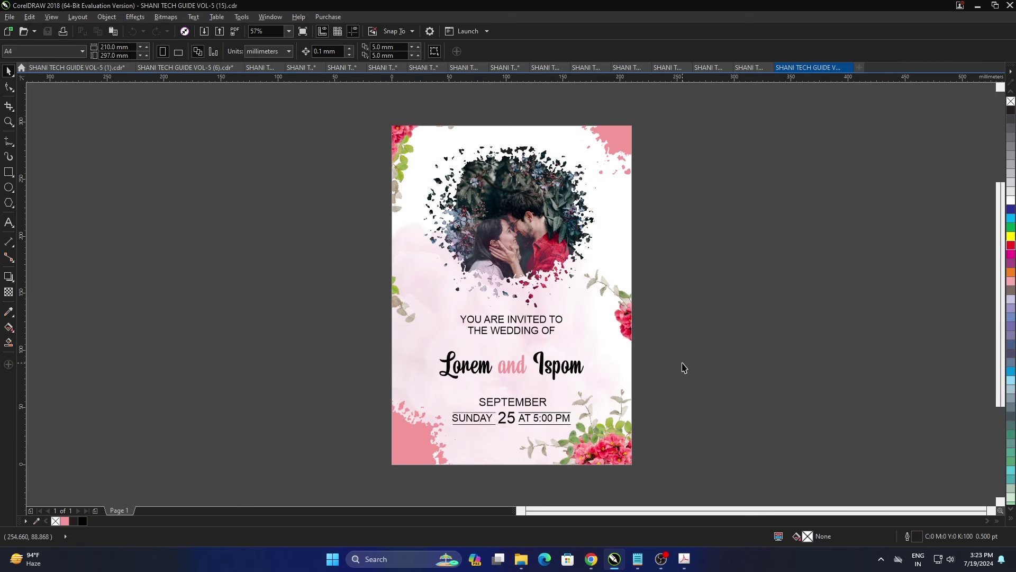
{"action": "key", "text": "F4"}
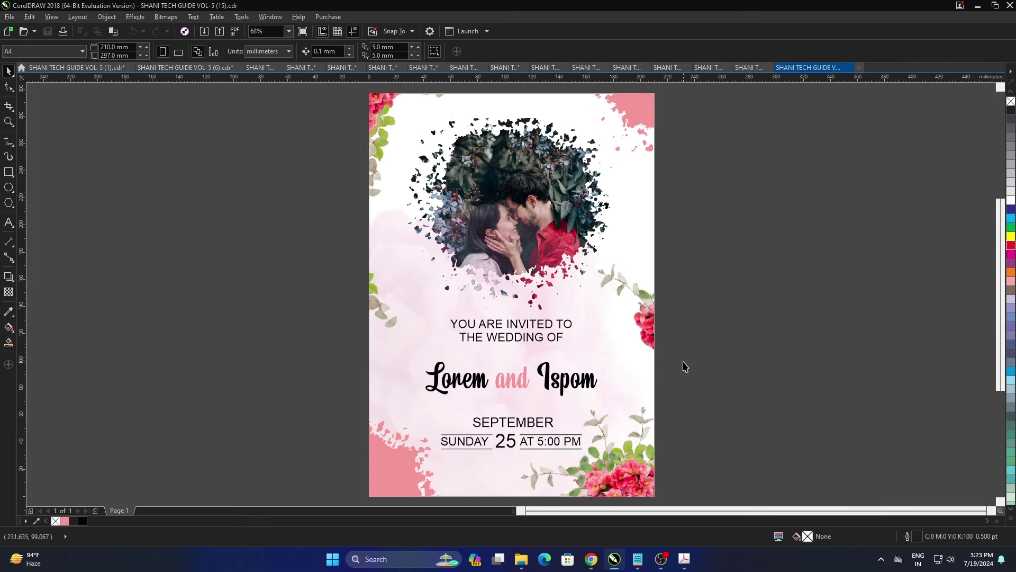
{"action": "key", "text": "F9"}
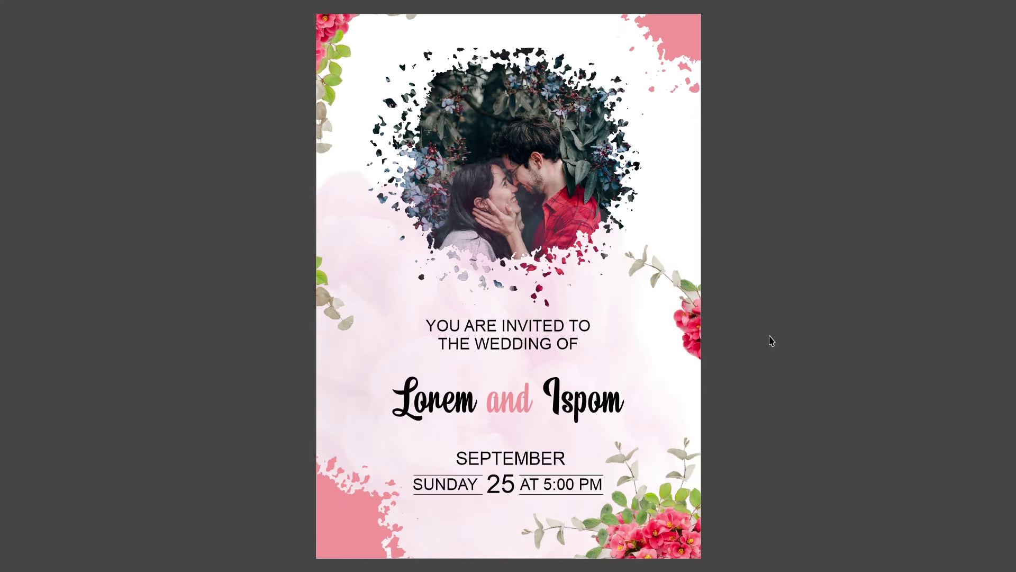
{"action": "left_click", "coordinate": [770, 343]}
Step: Open VOL-5 (18) via Ctrl+O, fit to window and preview the blue-flower invitation full-screen
{"action": "key", "text": "ctrl+o"}
{"action": "scroll", "scroll_direction": "down", "scroll_amount": 3}
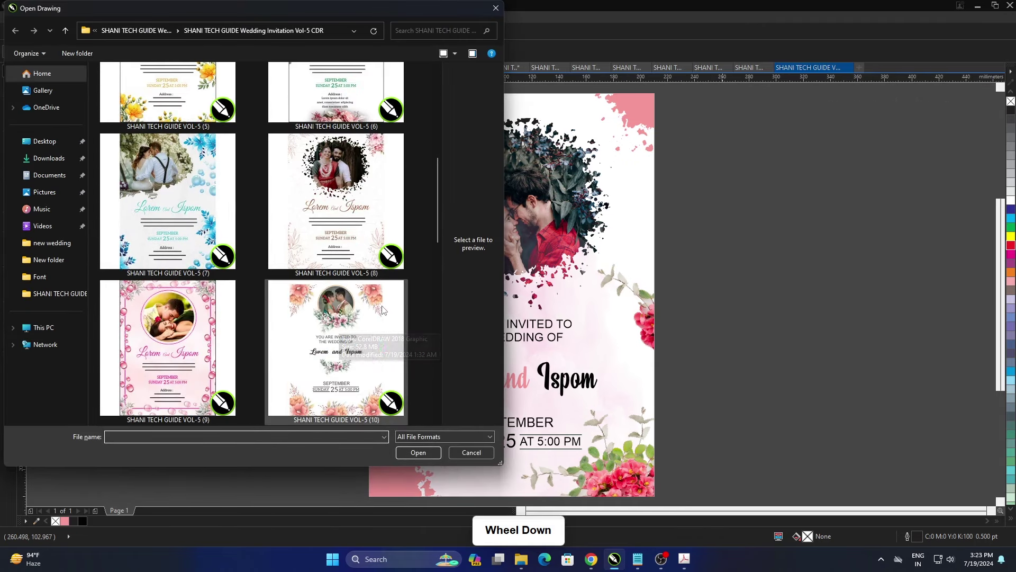
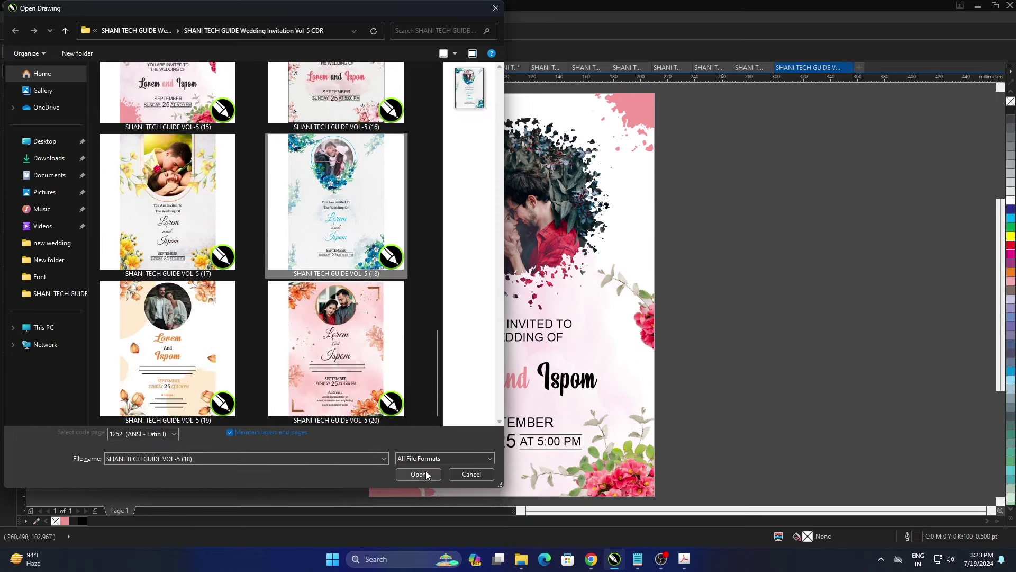
{"action": "left_click", "coordinate": [427, 478]}
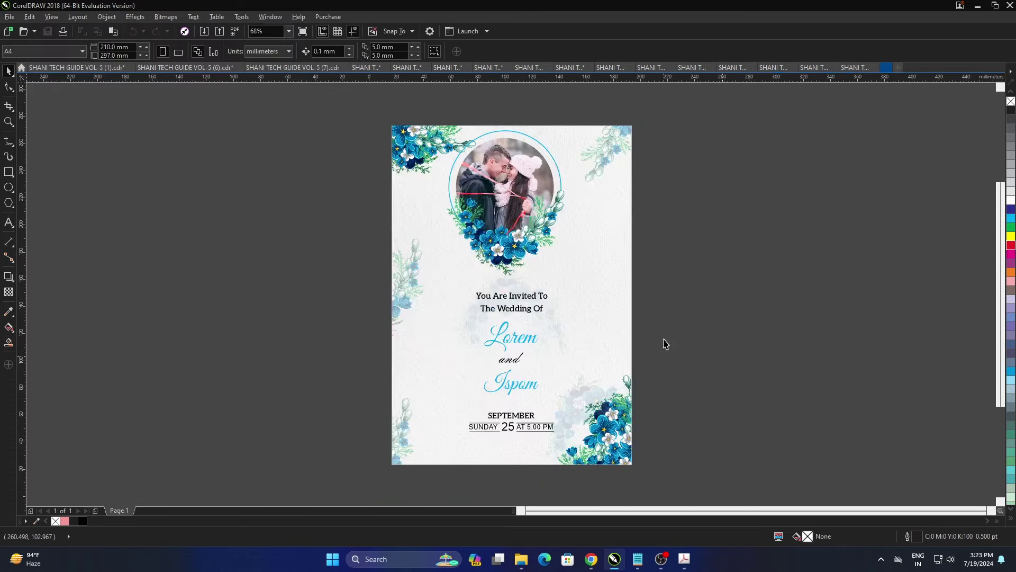
{"action": "left_click", "coordinate": [667, 341]}
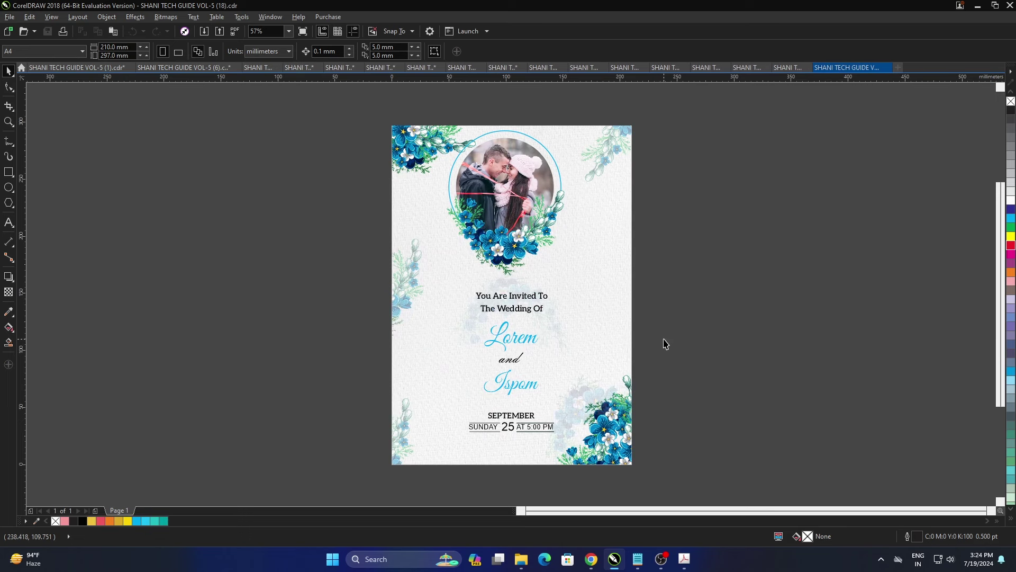
{"action": "key", "text": "F4"}
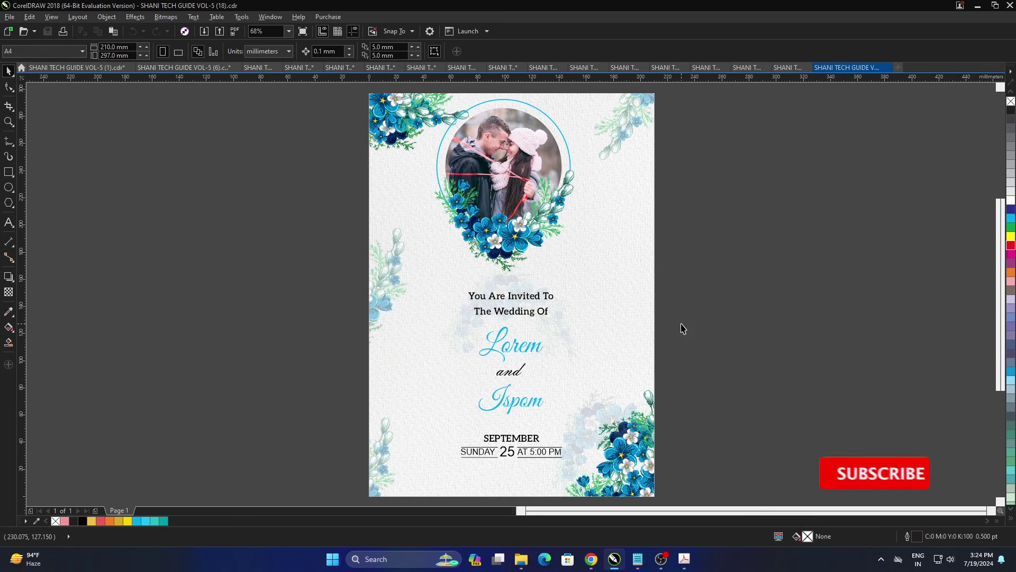
{"action": "key", "text": "F9"}
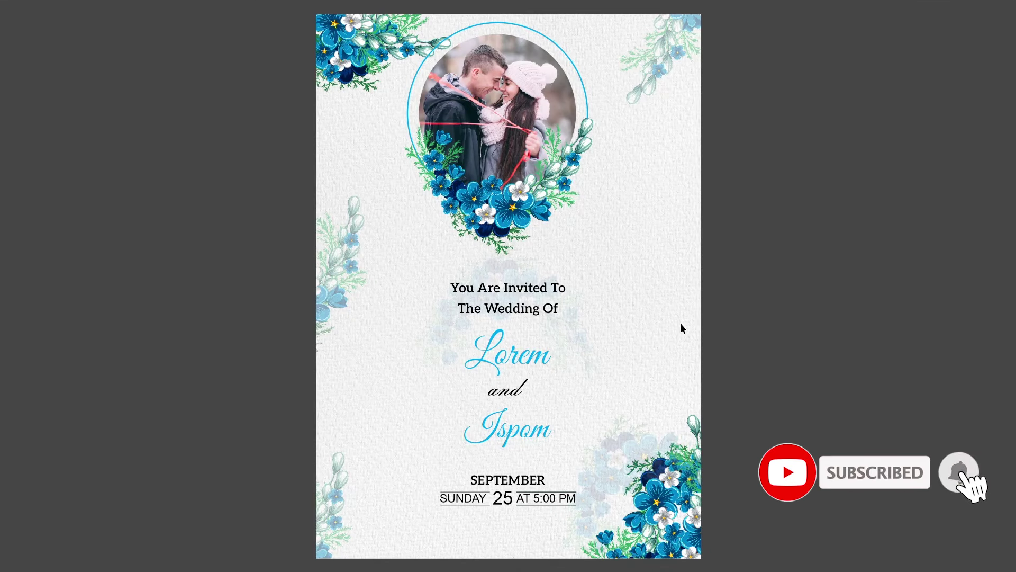
{"action": "left_click", "coordinate": [685, 331]}
Step: Open VOL-5 (20), the orange-lily invitation, and enlarge it to fill the window
{"action": "scroll", "scroll_direction": "down", "scroll_amount": 3}
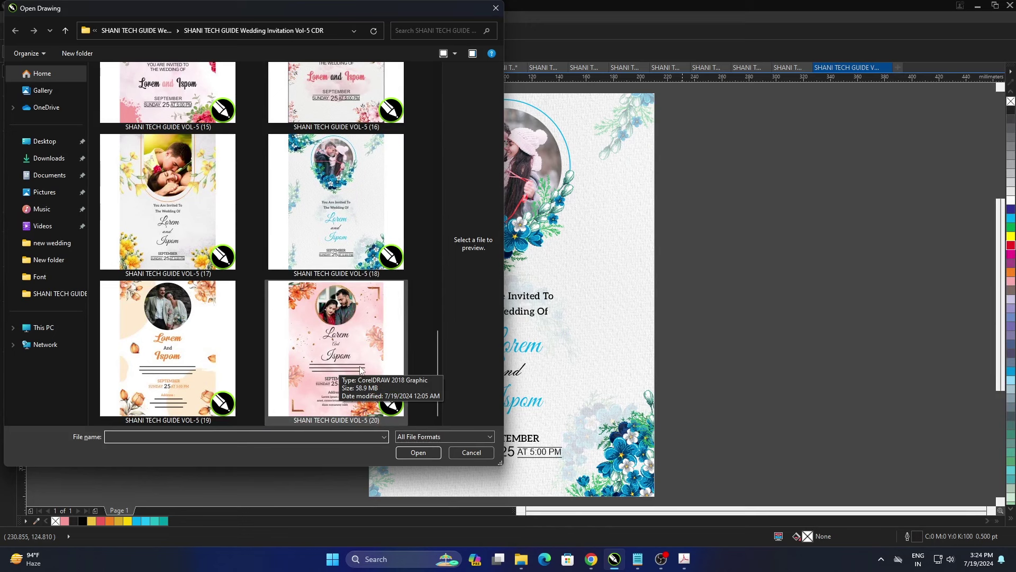
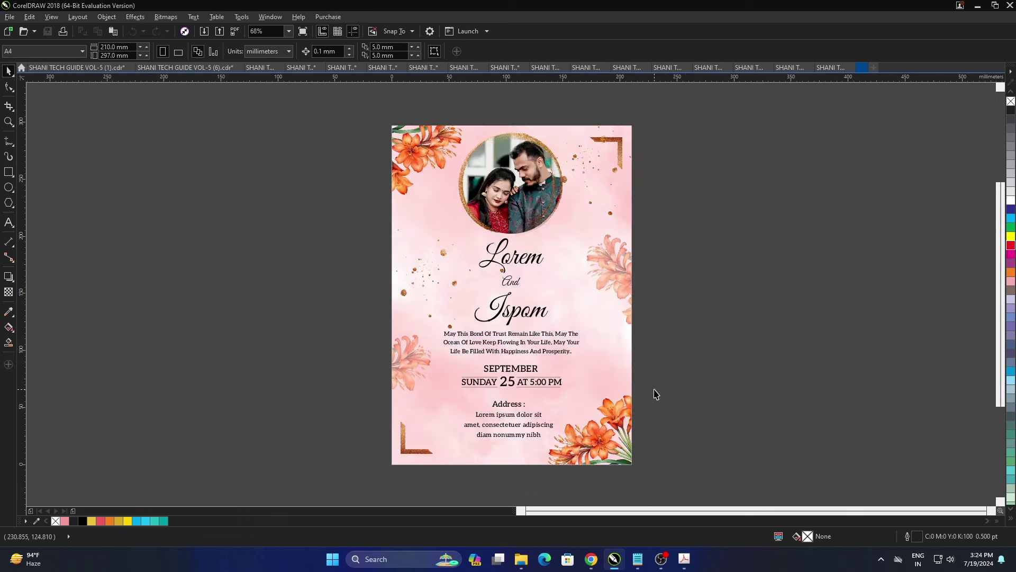
{"action": "left_click", "coordinate": [670, 376]}
{"action": "key", "text": "F4"}
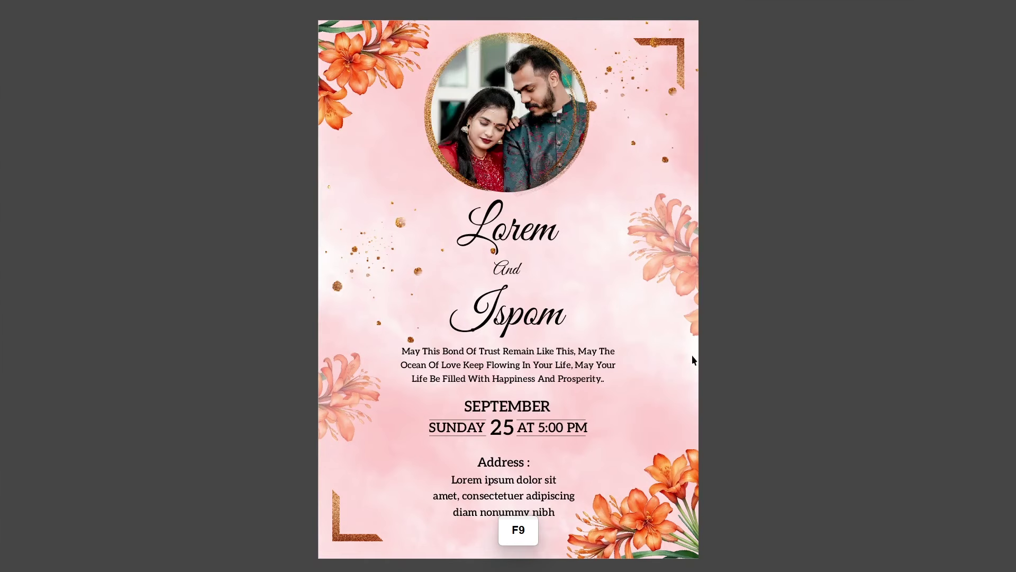